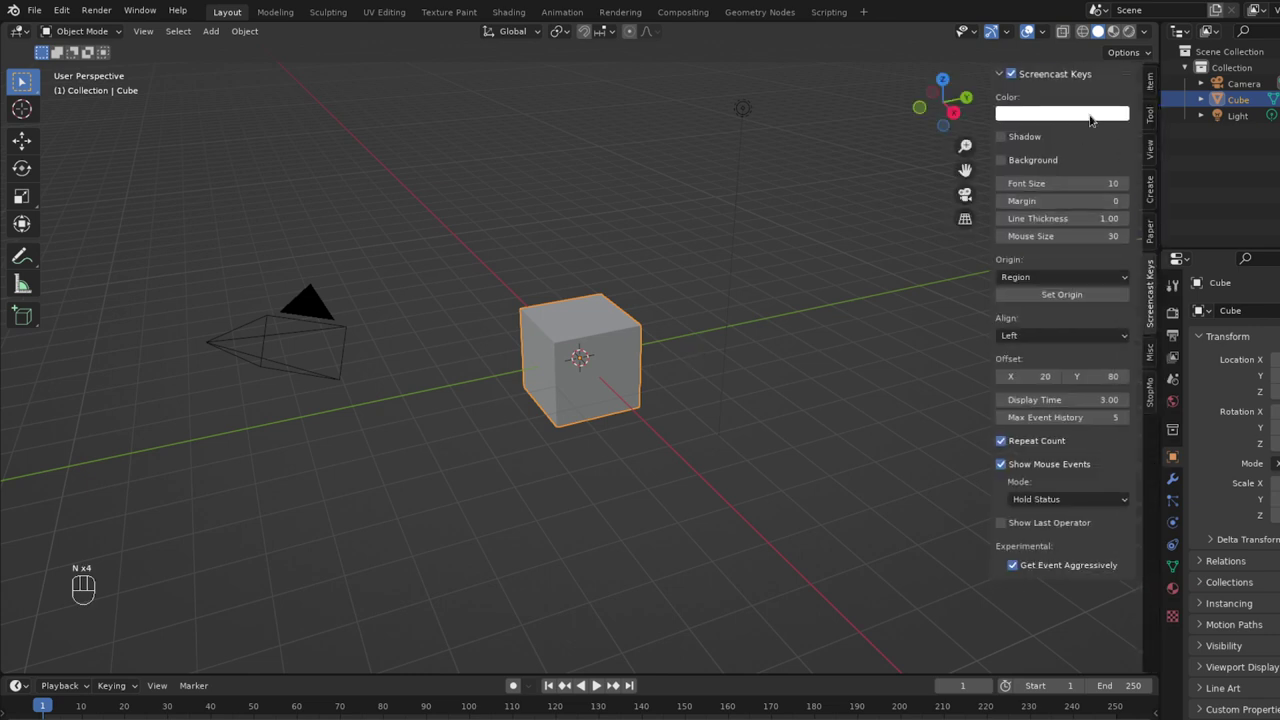
Show the sidebar with the Cube's transform and bring up the StopMo add-on panel.
key("n")
left_click(1158, 84)
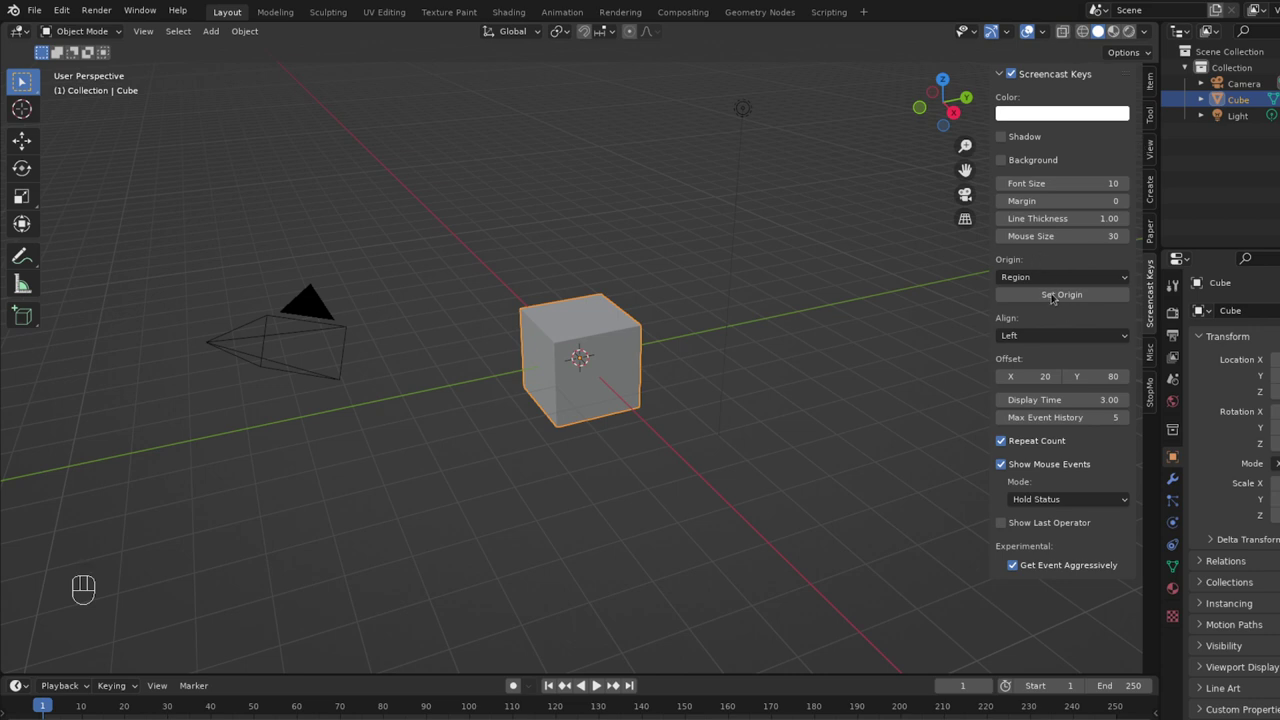
left_click(1156, 76)
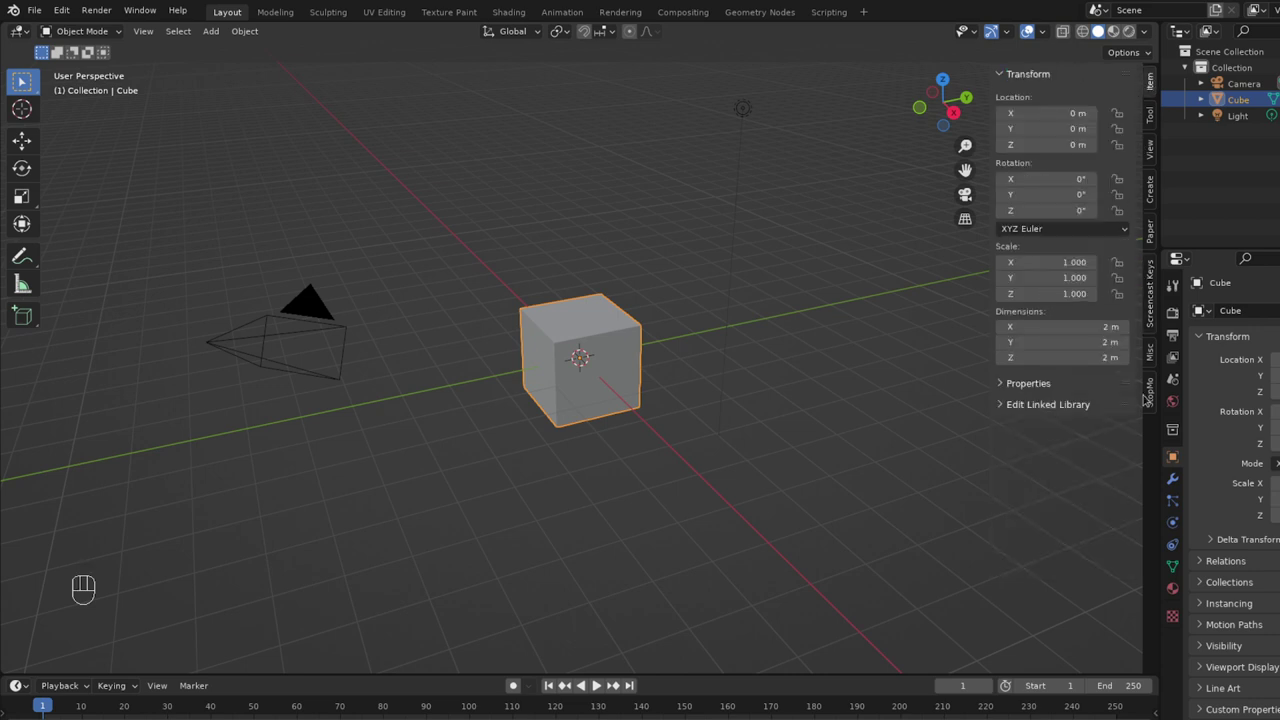
left_click(1155, 401)
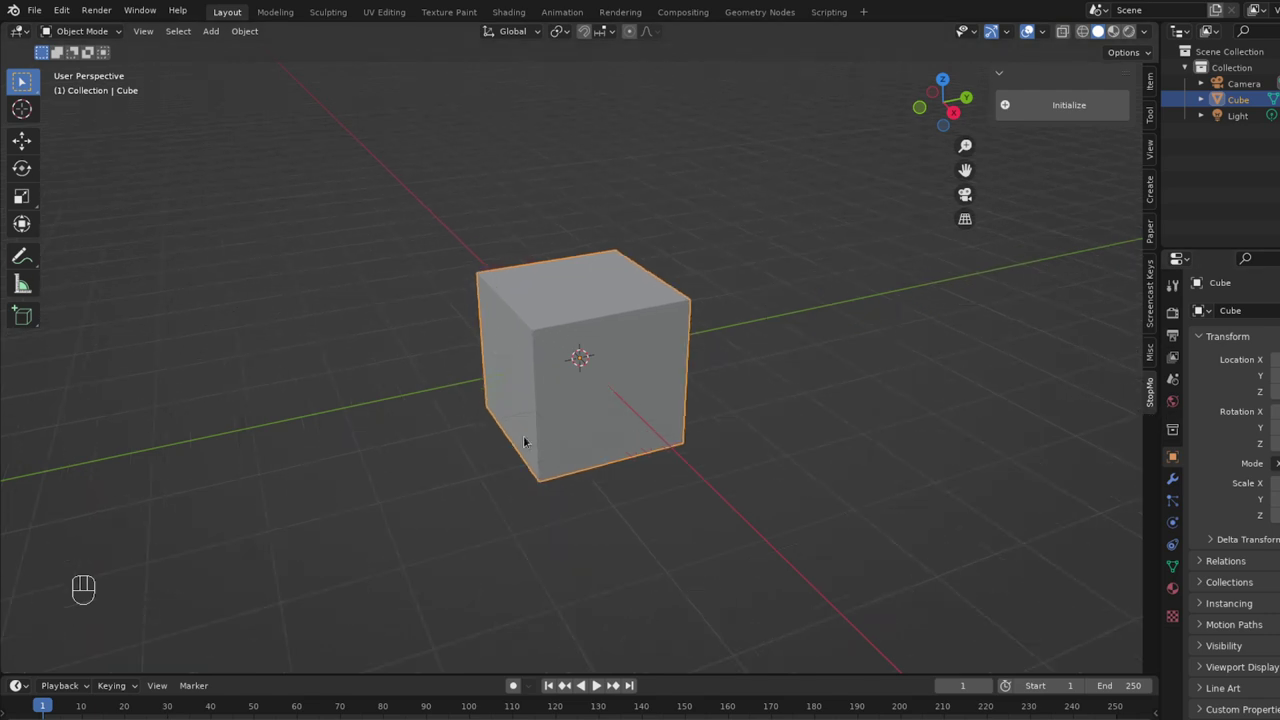
middle_click(427, 405)
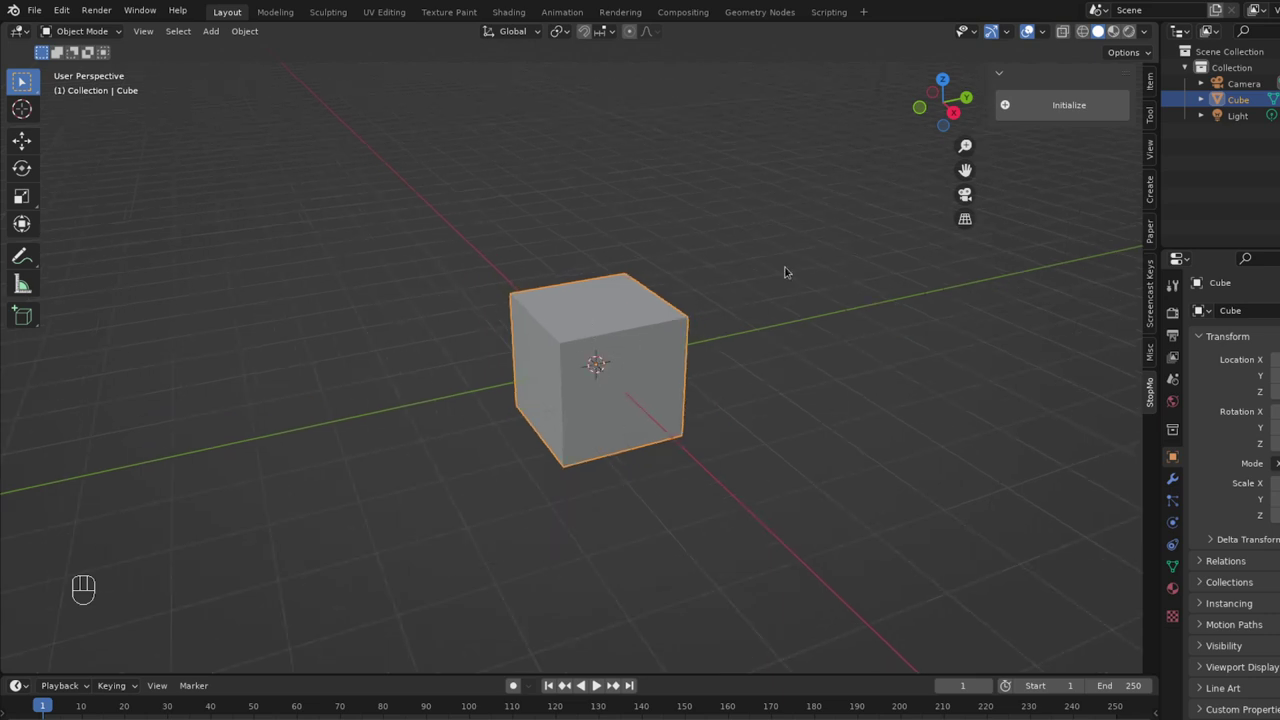
left_click(1033, 111)
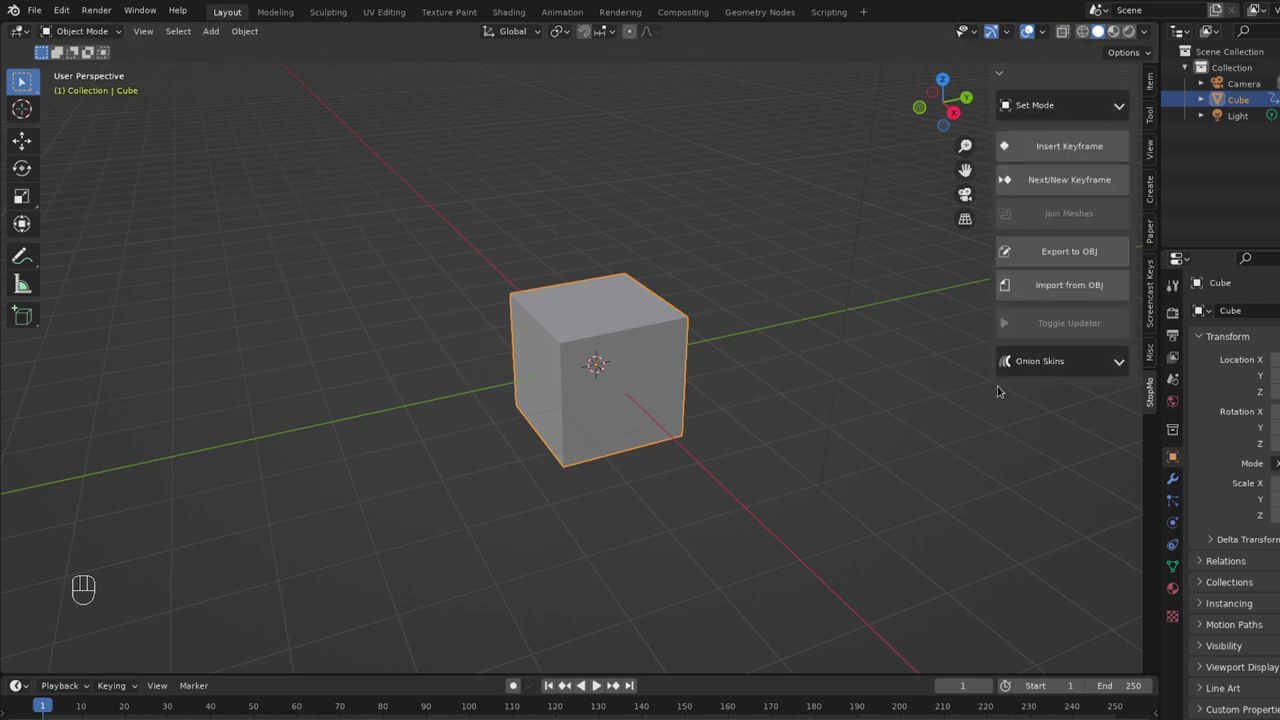
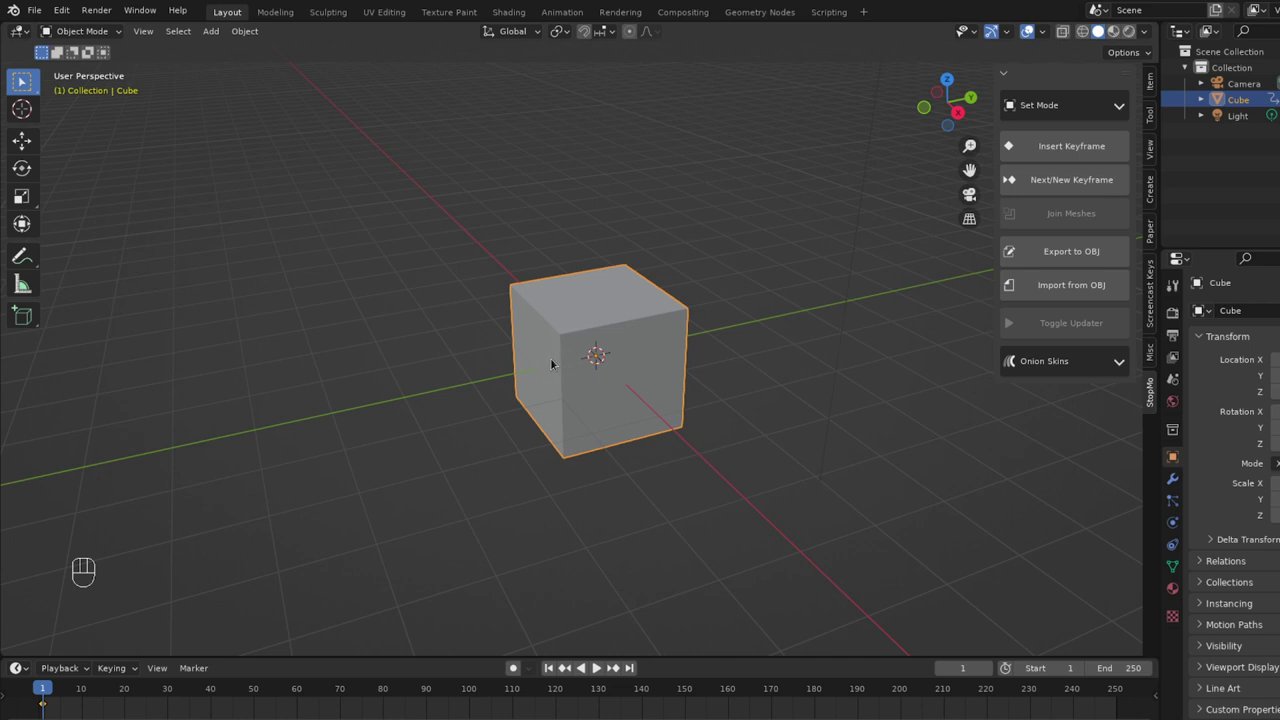
Step the timeline to frame 3 and create a new stop-motion keyframe there.
key("Right")
key("Right")
key("Right")
key("Left")
key("Left")
key("Left")
key("Right")
key("Right")
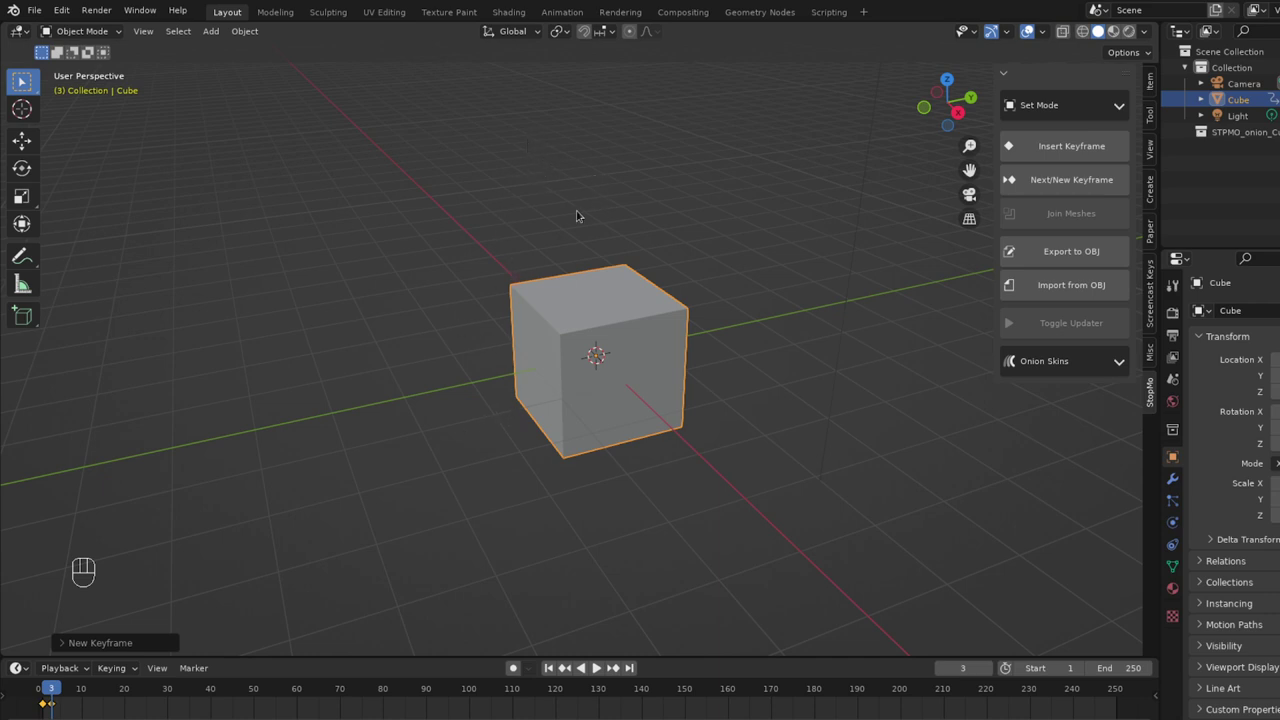
Reshape the frame-3 cube with a bevelled top and extruded block, then return to plain frame 1 in object mode.
key("Tab")
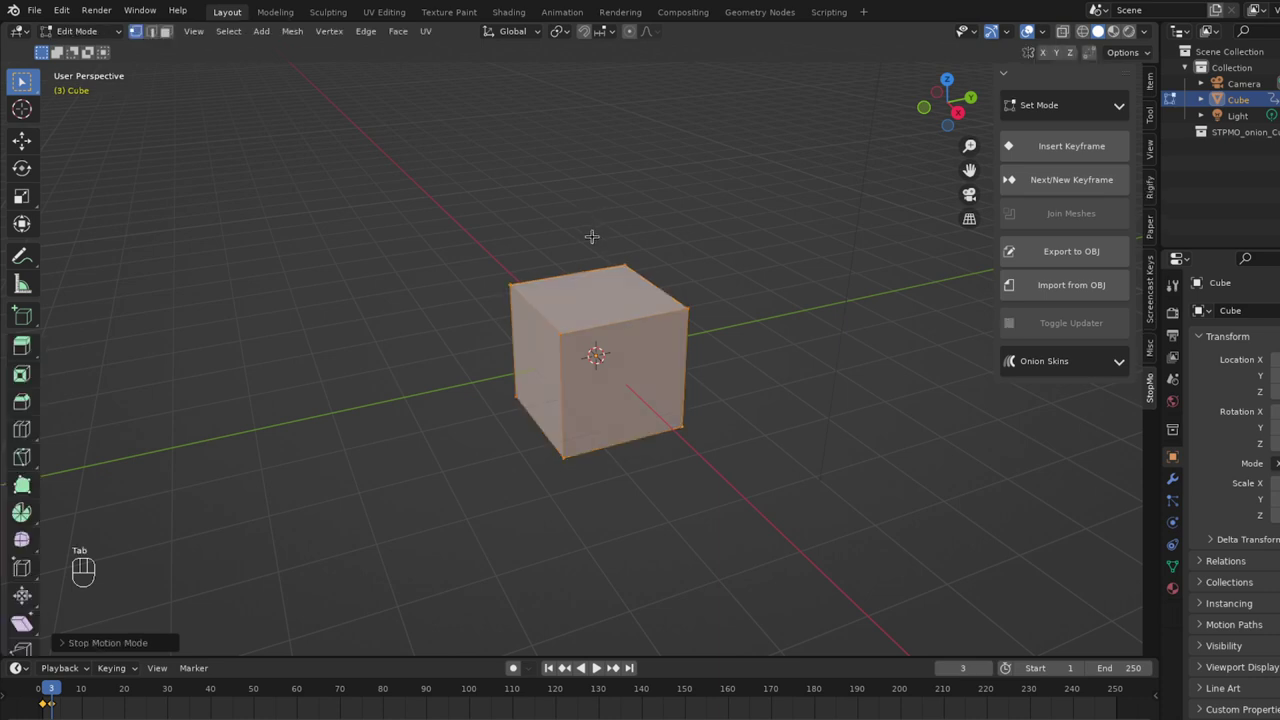
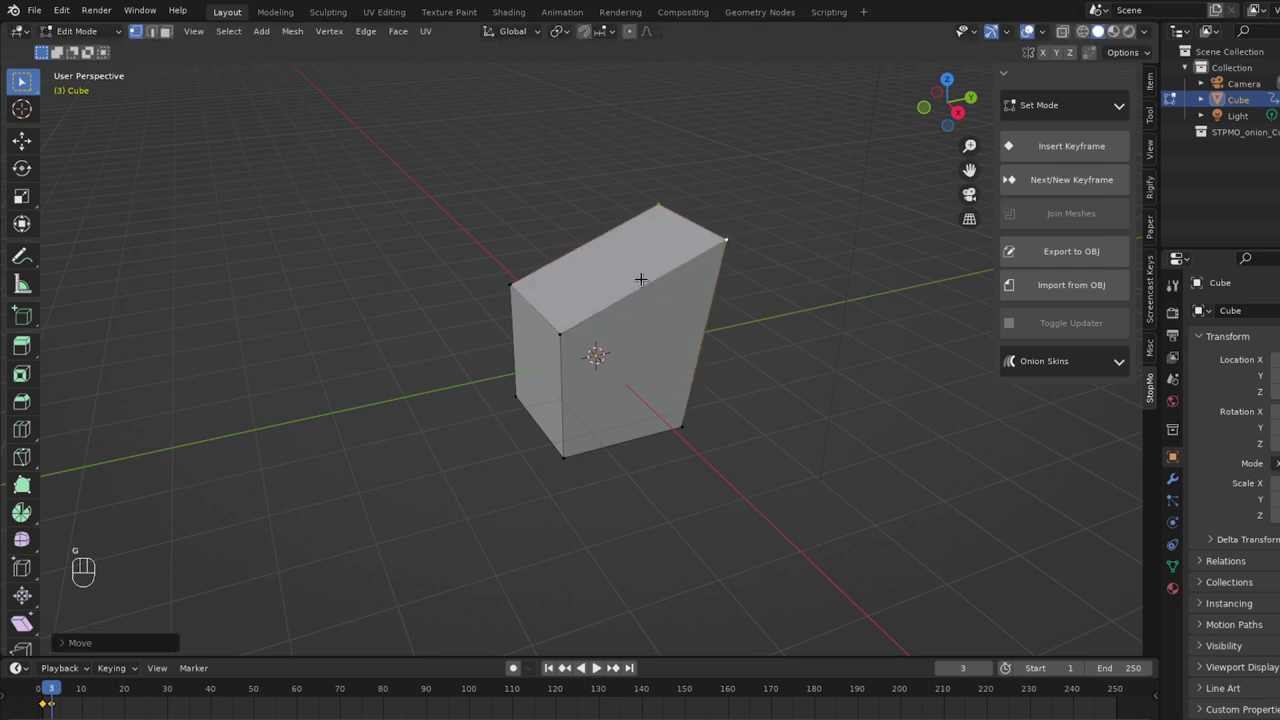
key("ctrl+b")
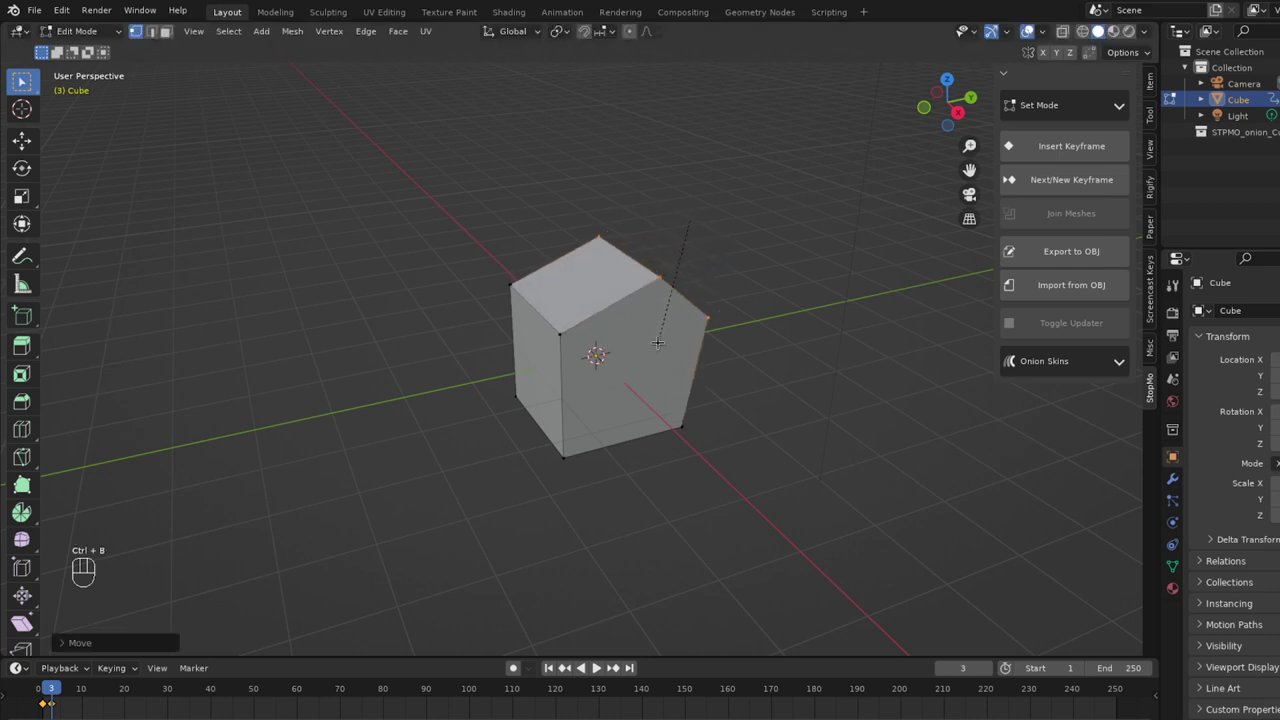
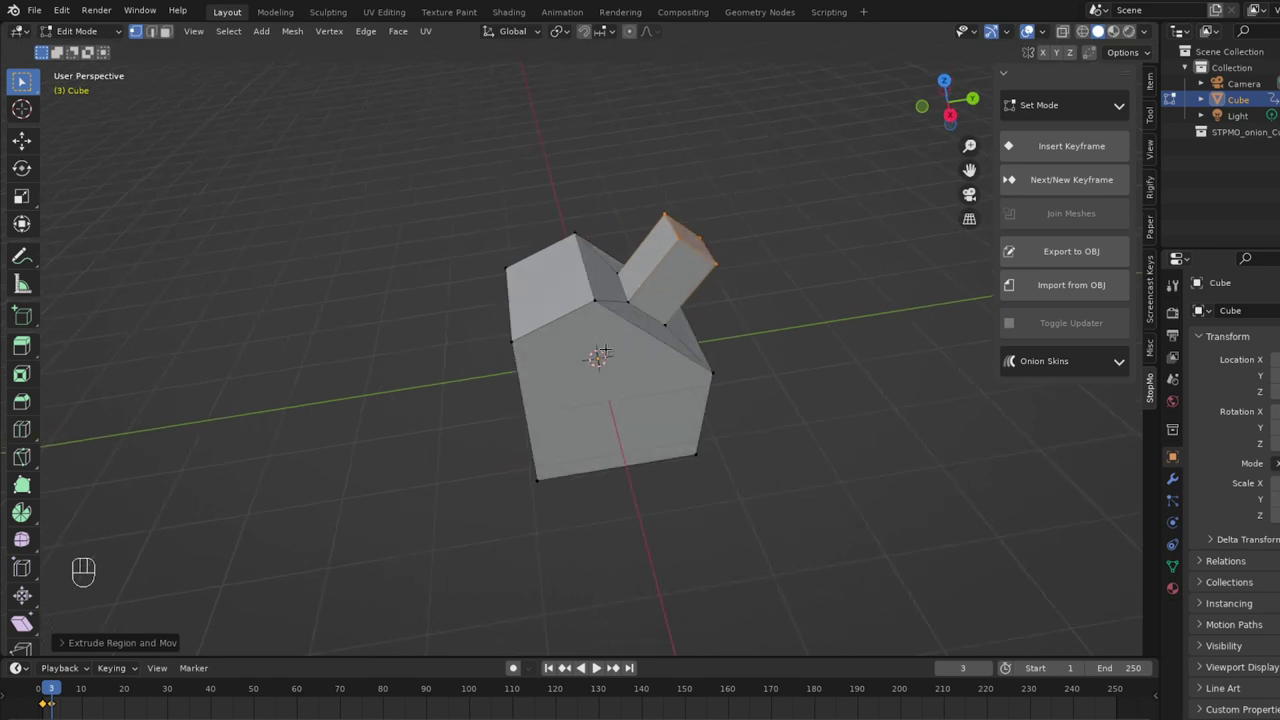
key("Down")
key("Up")
key("Down")
key("Up")
key("Down")
key("Up")
key("Down")
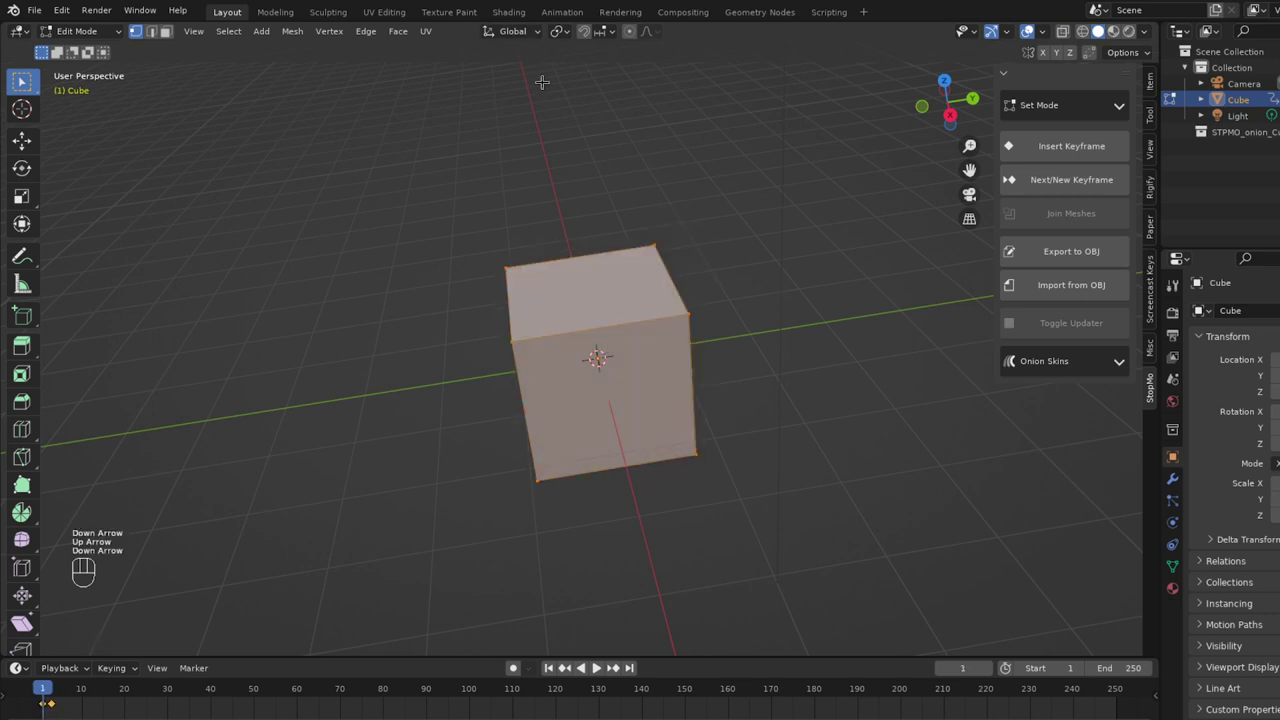
key("Tab")
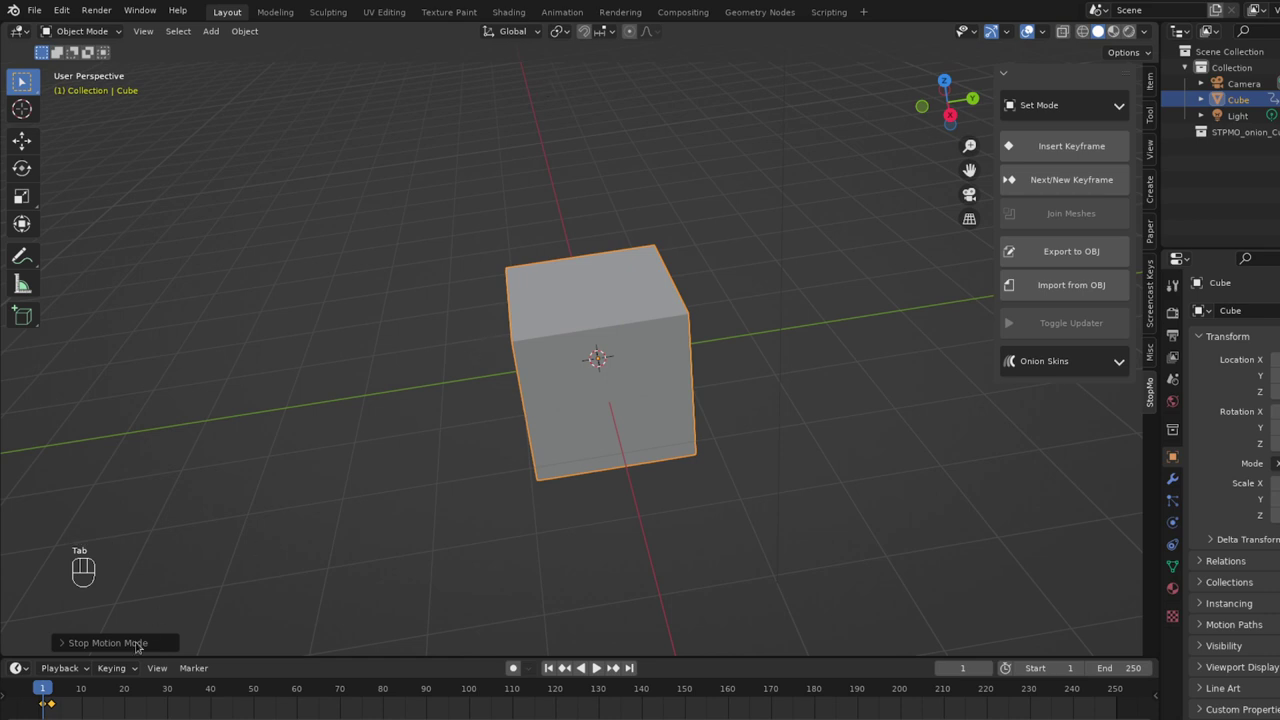
Scrub back to frame 3 and add a UV Sphere mesh to the scene.
left_click_drag(54, 685, 54, 678)
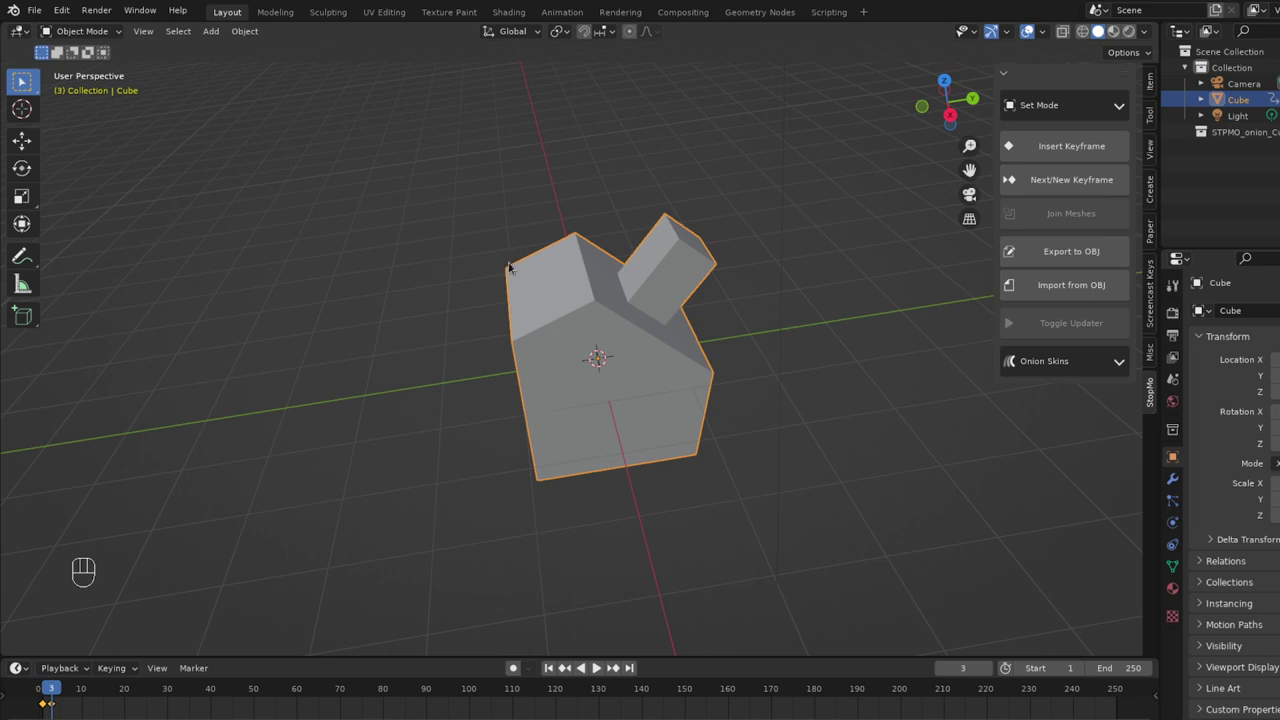
middle_click(589, 312)
middle_click(607, 424)
middle_click(615, 406)
left_click(230, 131)
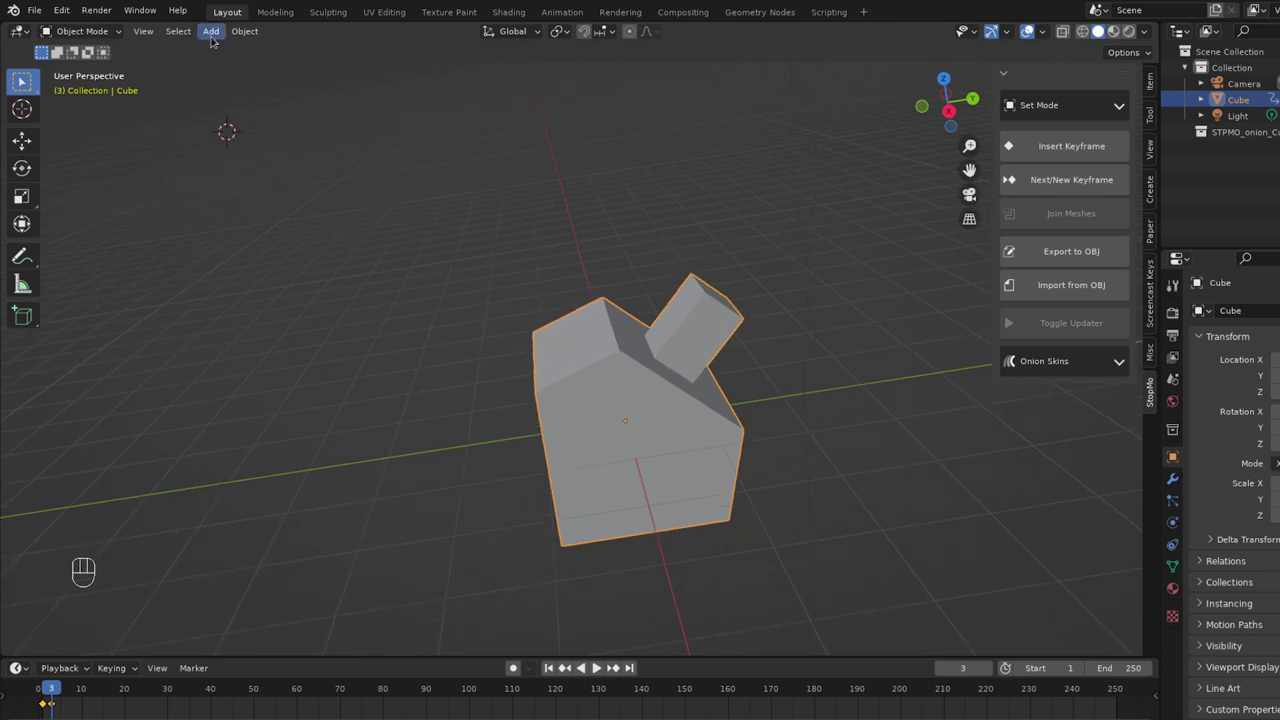
left_click_drag(214, 36, 399, 92)
middle_click(350, 241)
left_click_drag(354, 254, 361, 284)
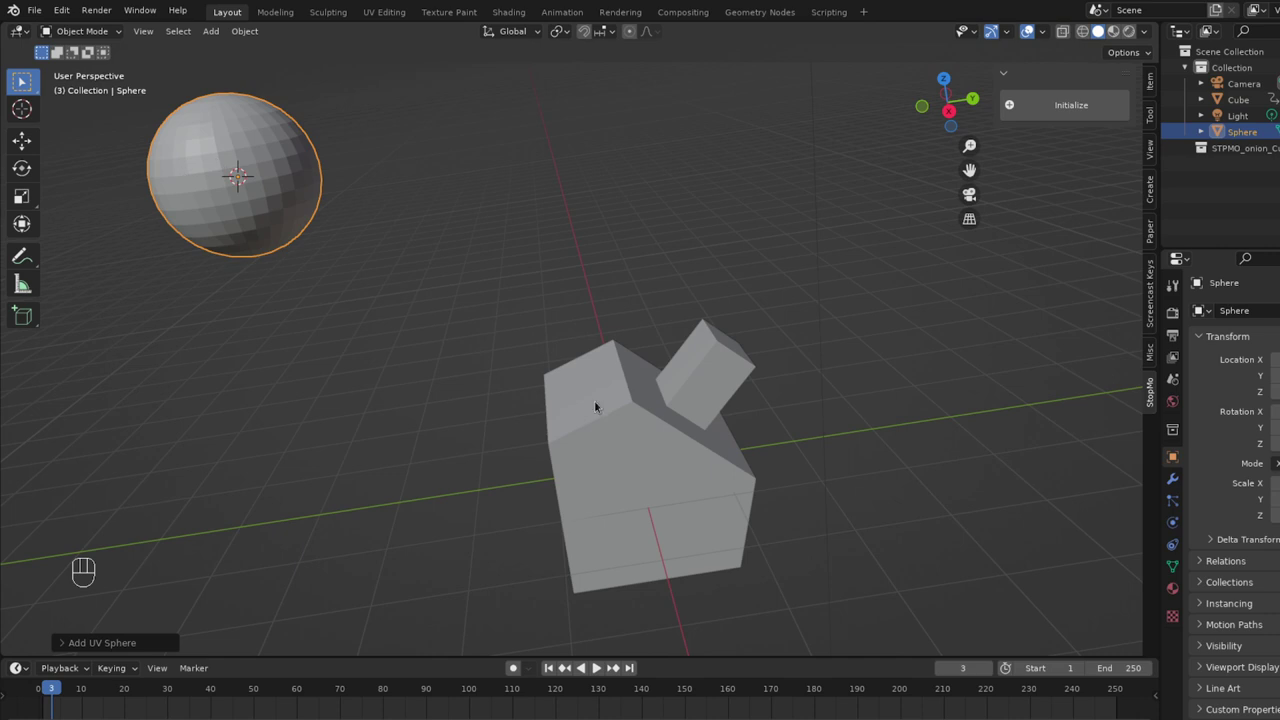
With sphere and cube selected, insert the sphere shape as the cube's frame-5 keyframe, then select only the loose sphere.
left_click(616, 410)
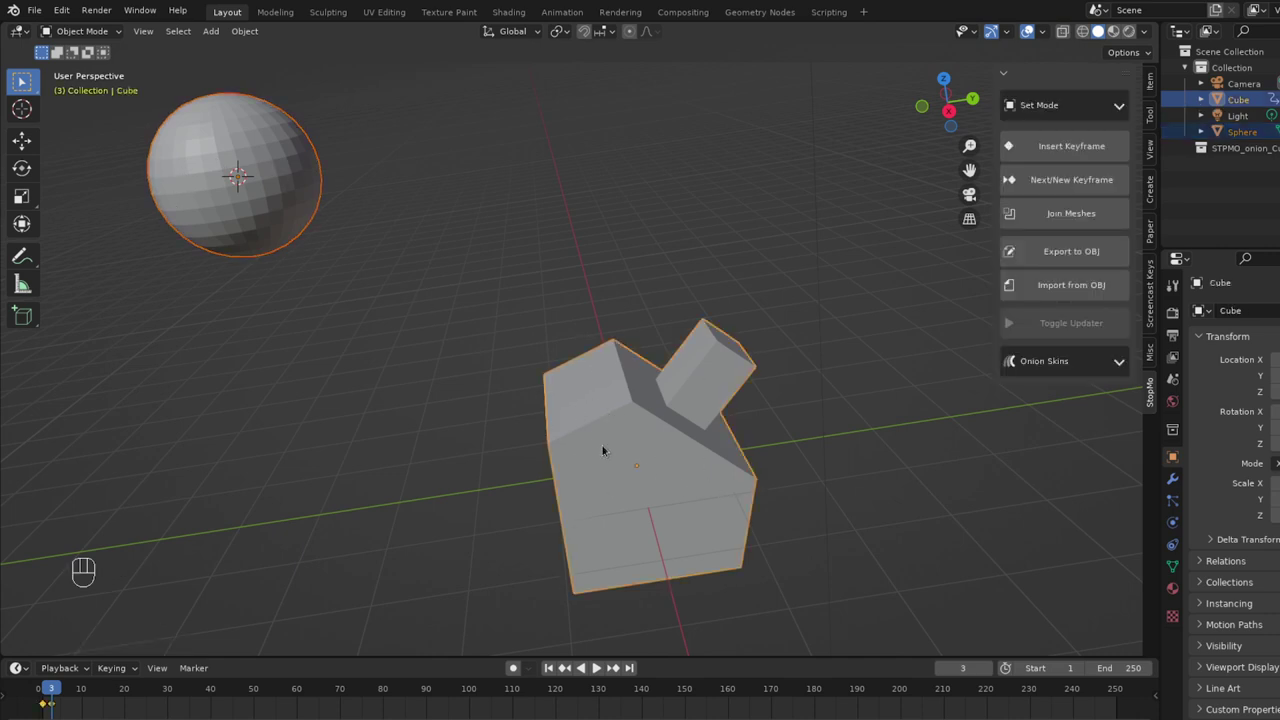
key("Right")
key("Right")
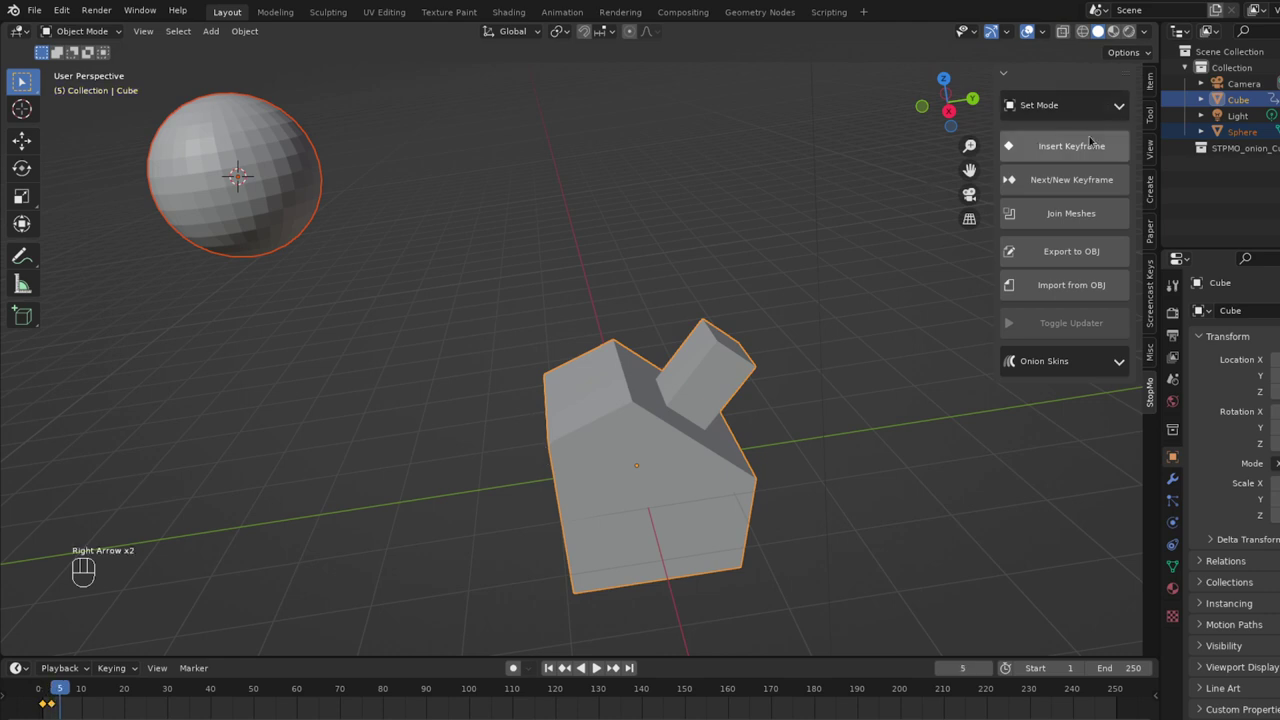
left_click(1090, 140)
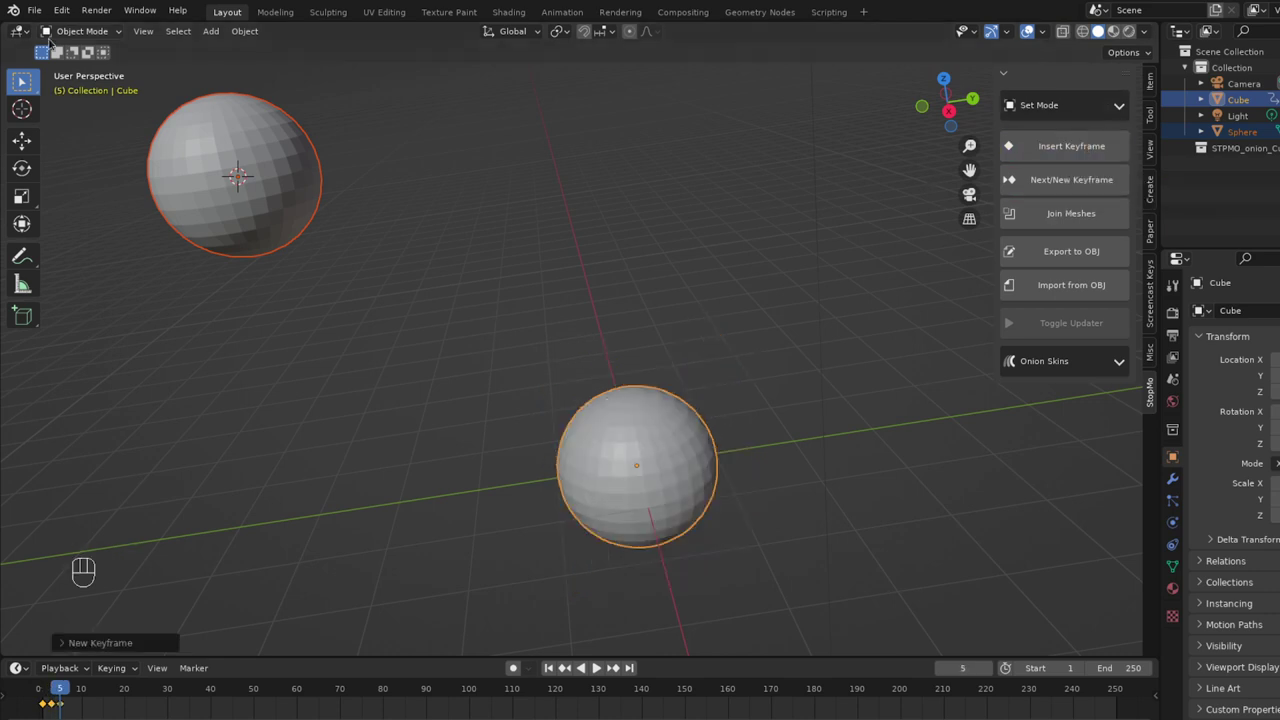
left_click_drag(62, 690, 64, 696)
left_click_drag(240, 272, 243, 246)
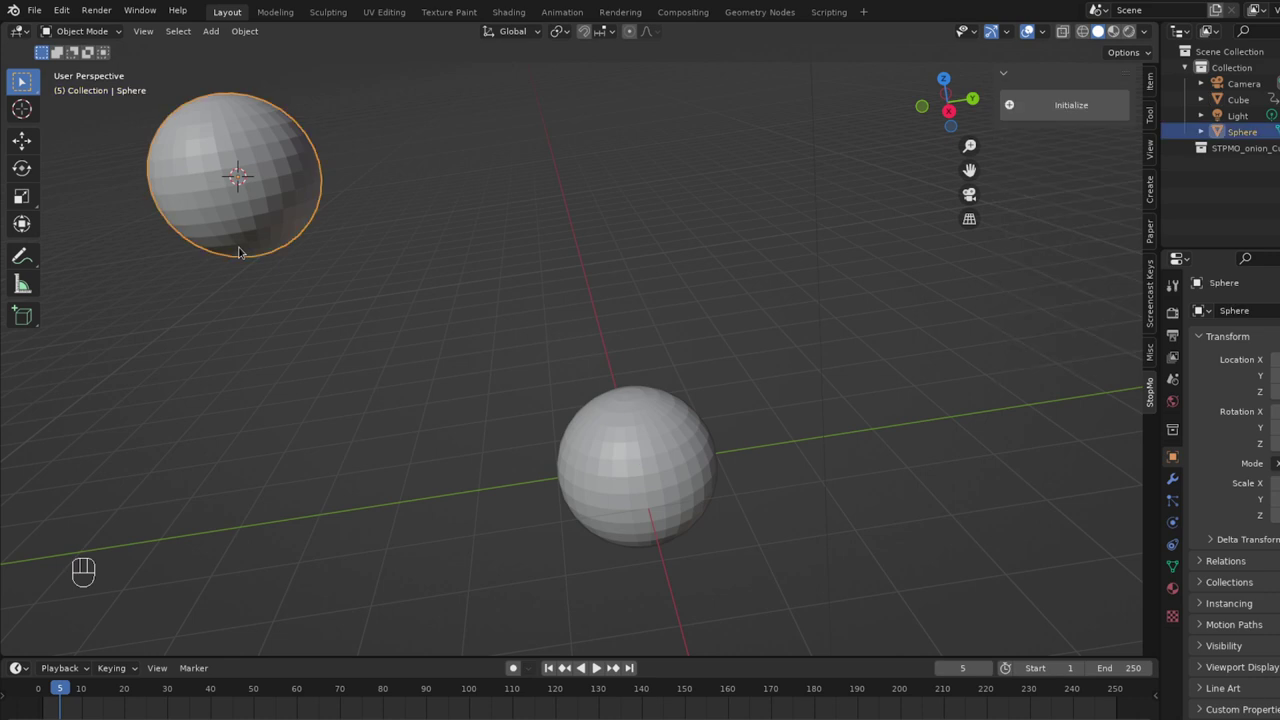
Delete the loose sphere and add a Monkey head, moved and rotated onto the round shape.
key("x")
left_click_drag(634, 455, 321, 150)
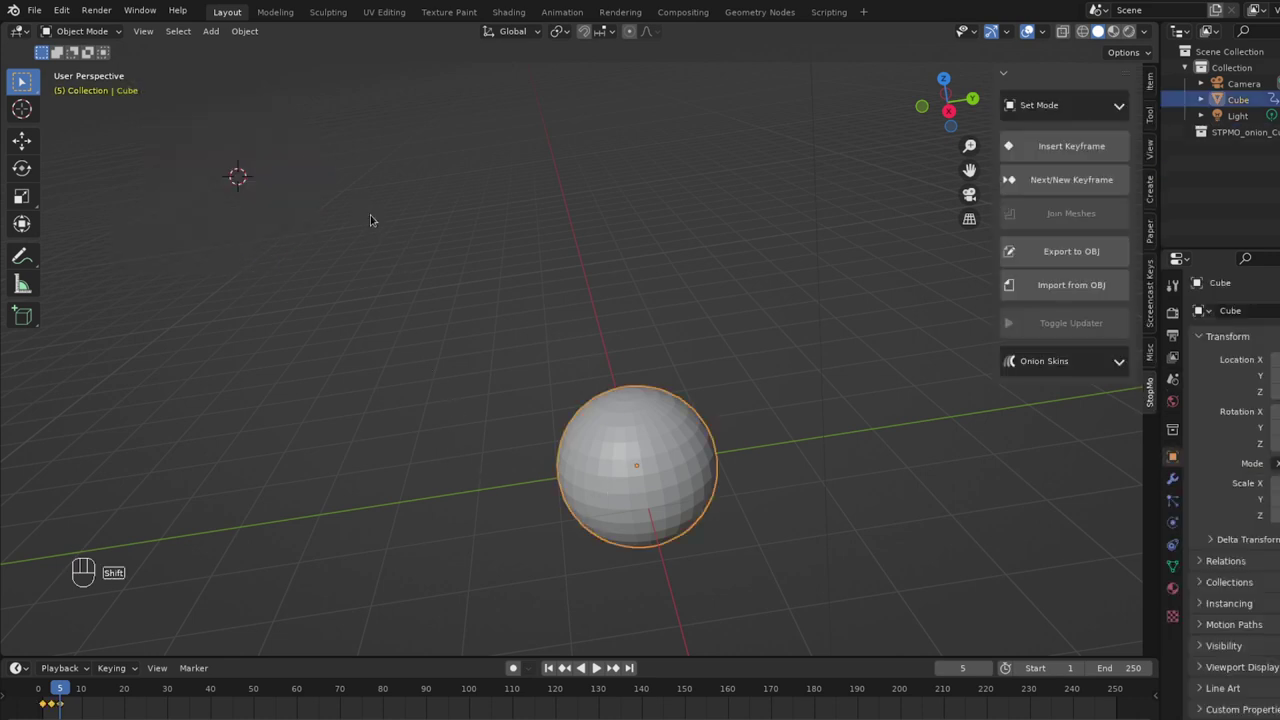
left_click(384, 182)
key("shift+a")
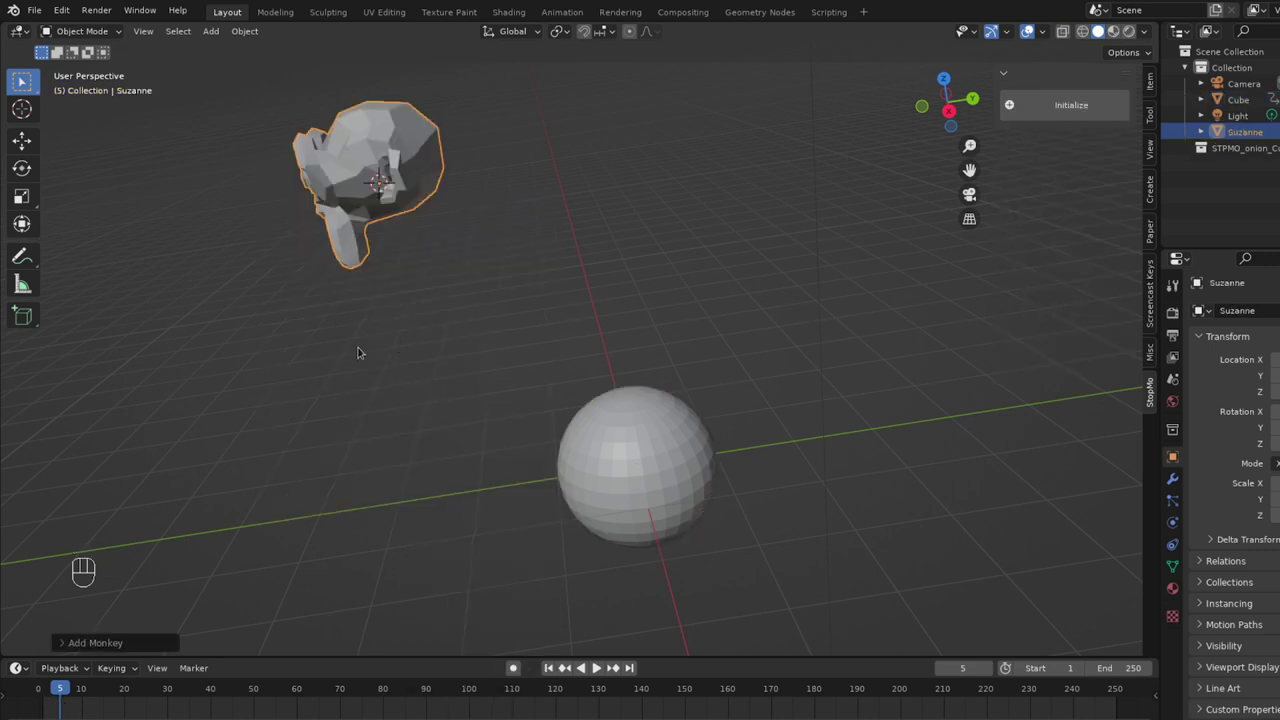
key("g")
left_click(602, 526)
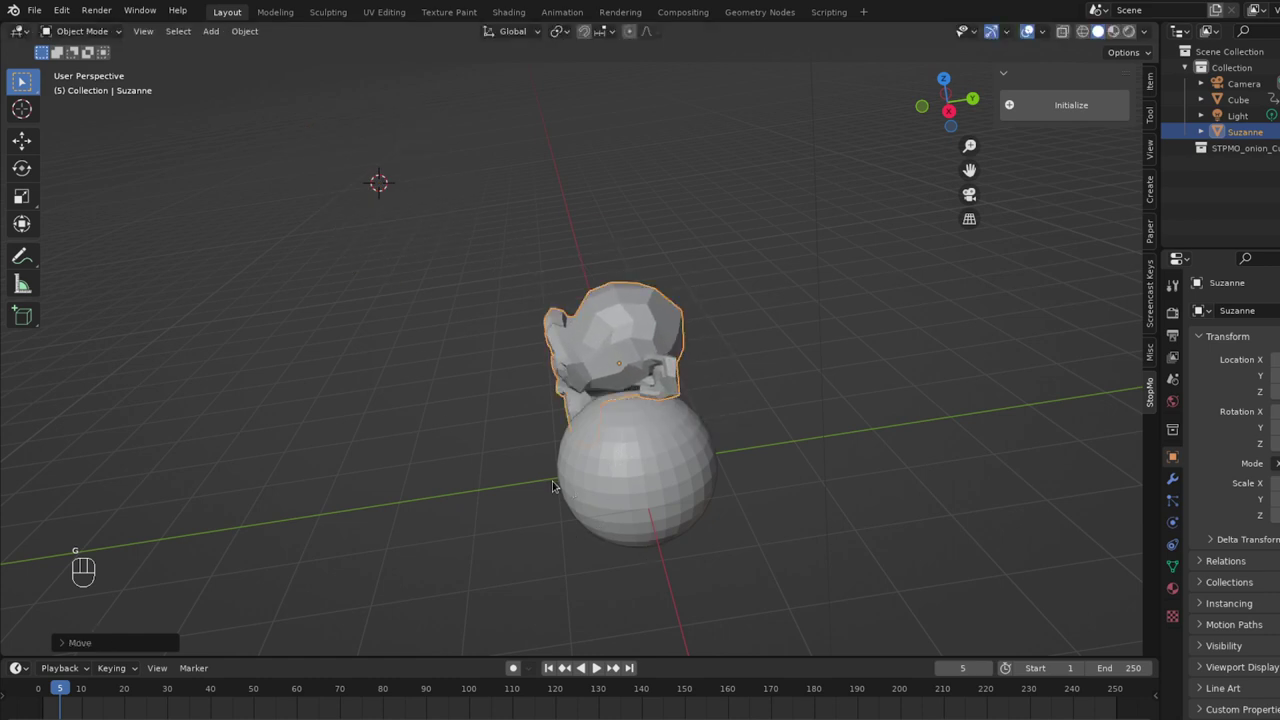
key("r")
key("r")
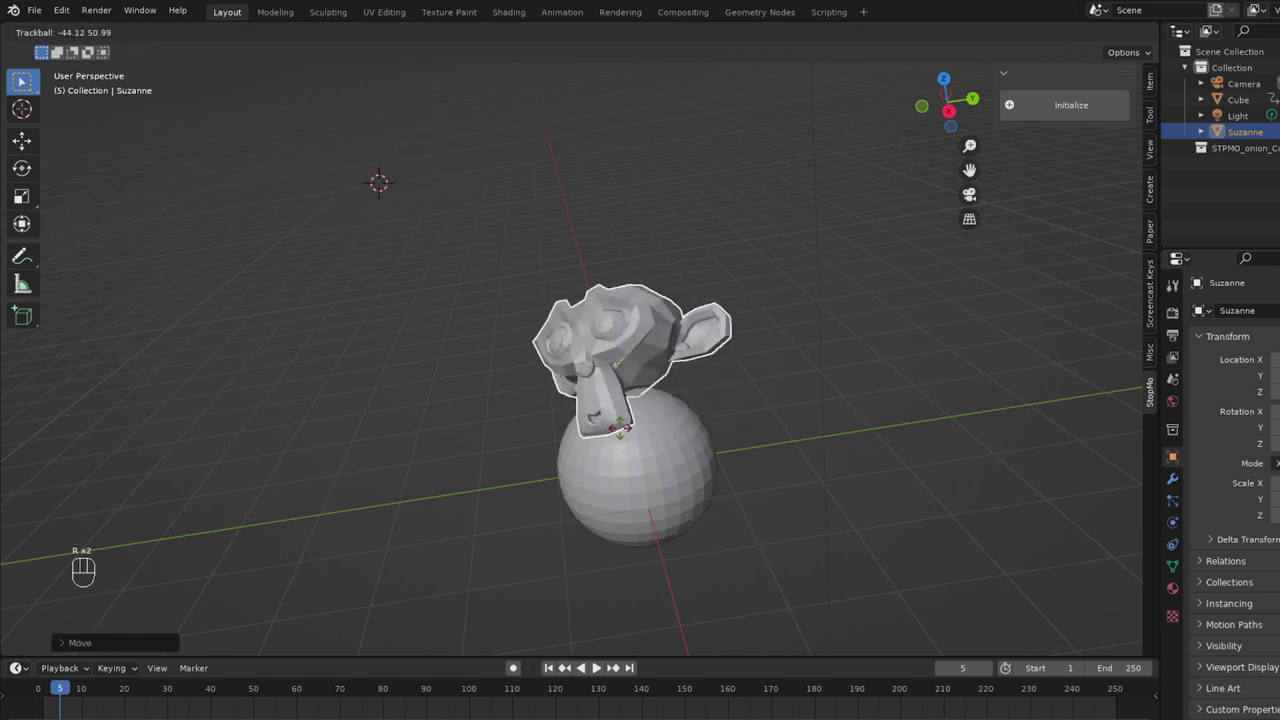
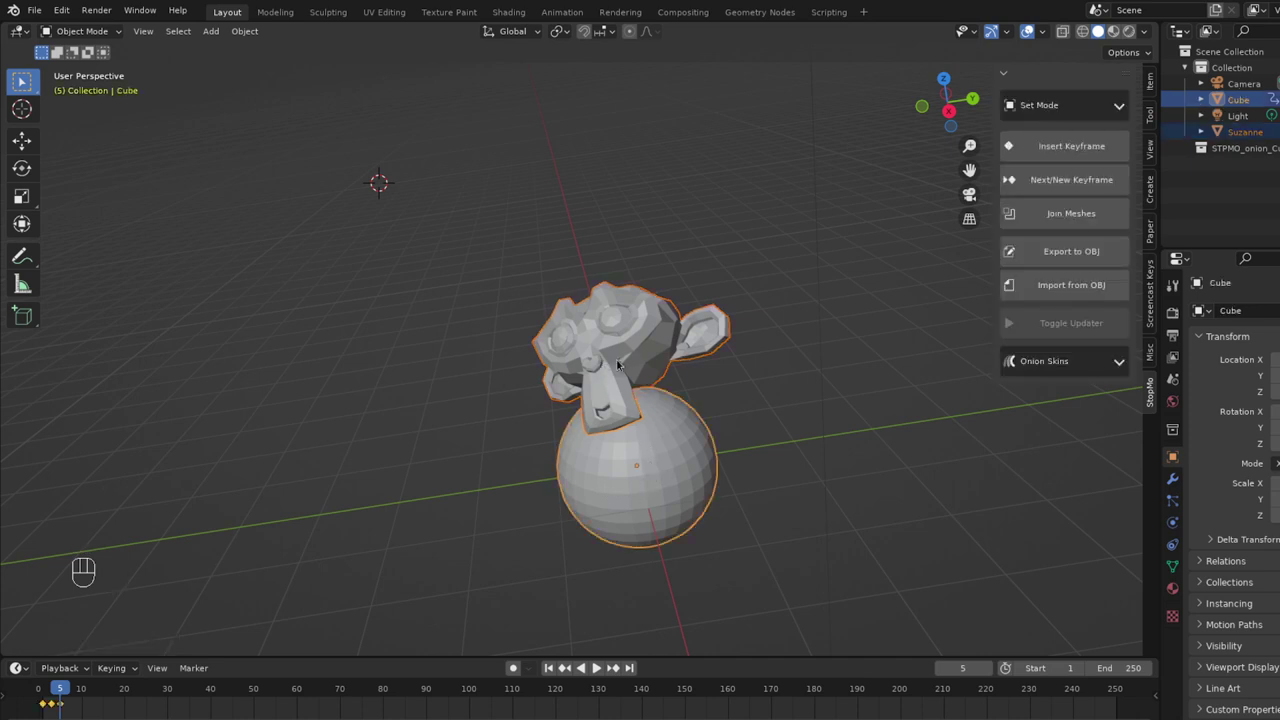
Advance to frame 7 and join the monkey head into the cube as its frame-7 keyframe.
key("Right")
key("Right")
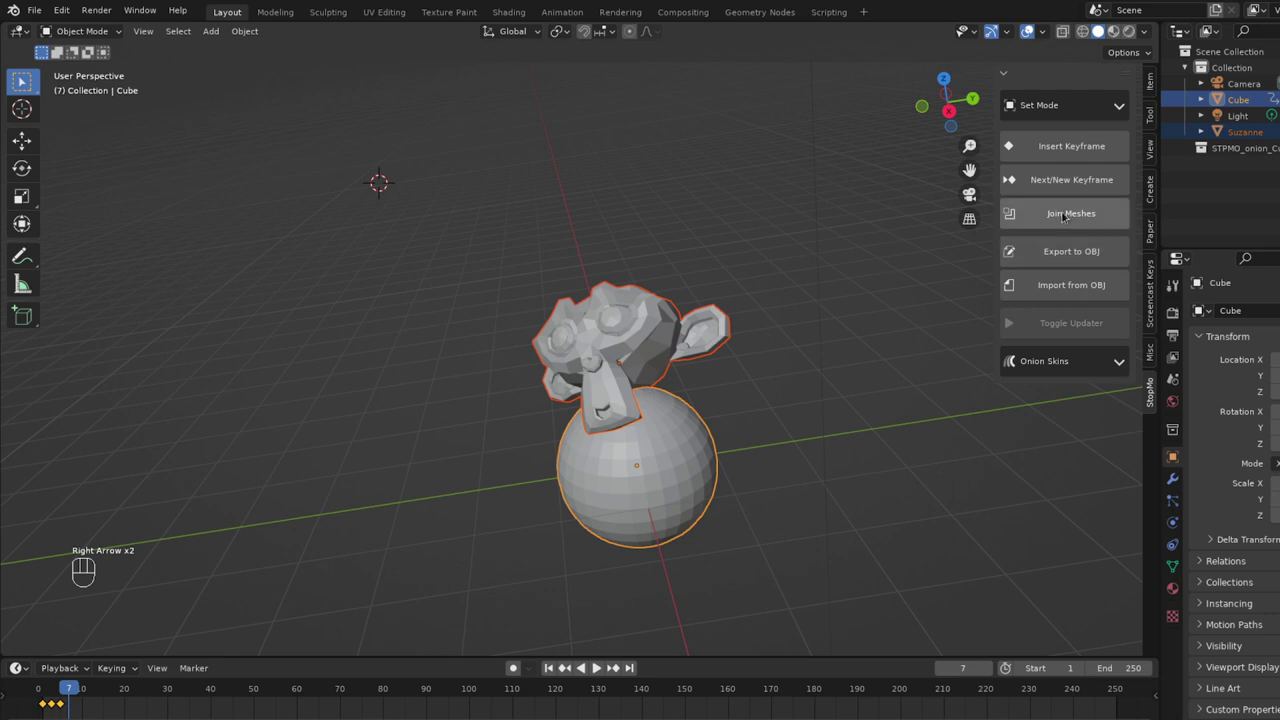
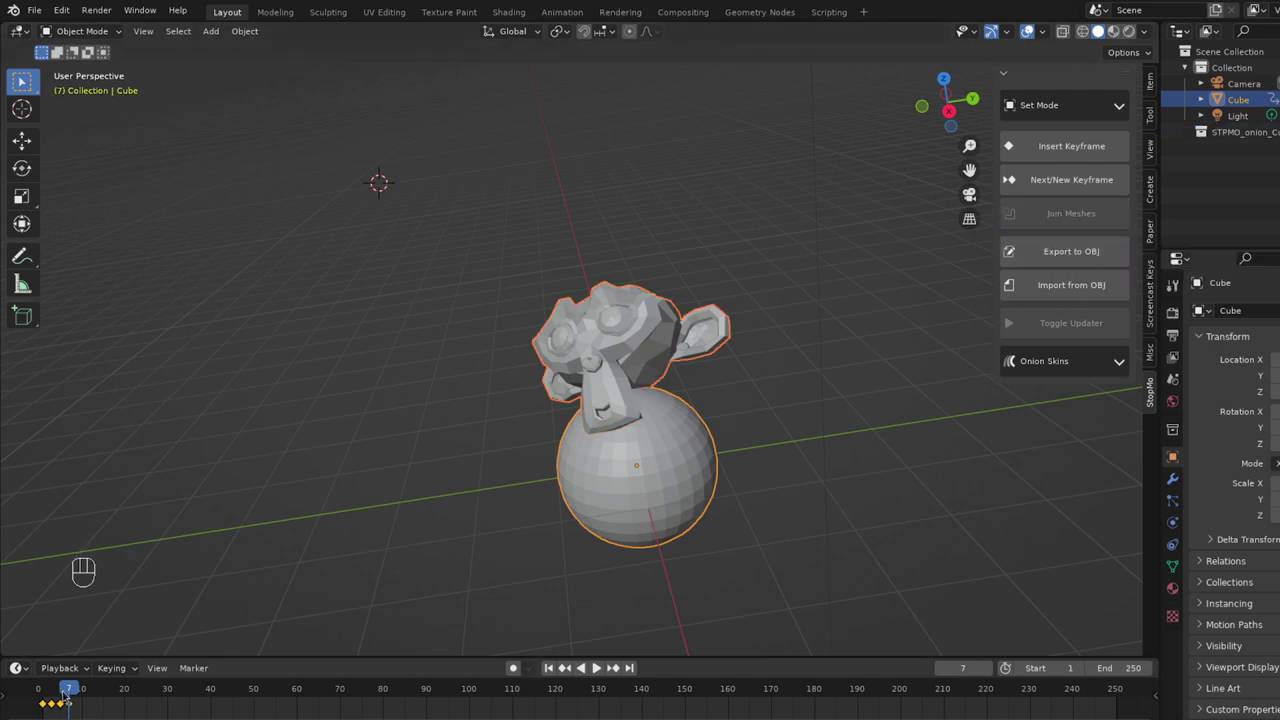
left_click_drag(70, 686, 48, 687)
left_click_drag(48, 687, 73, 695)
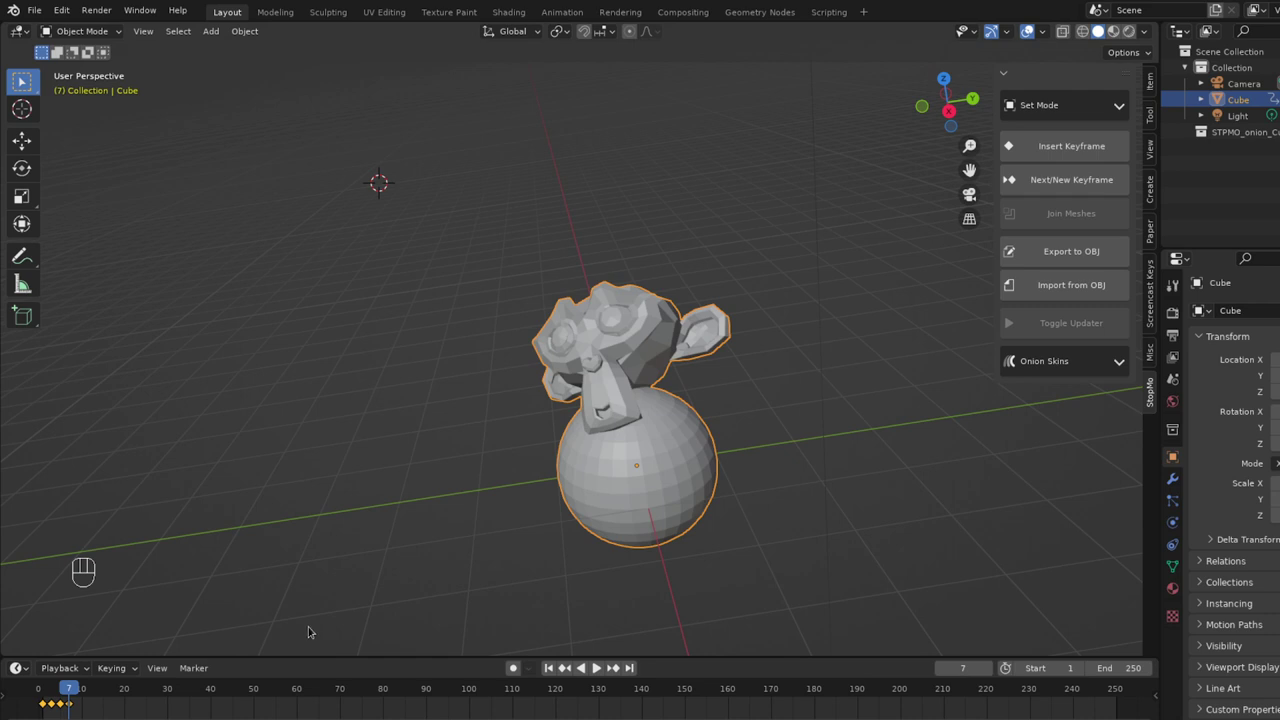
Enable Stop Motion Mode via Set Mode, switch the mesh to Sculpt Mode and move to frame 8.
middle_click(594, 421)
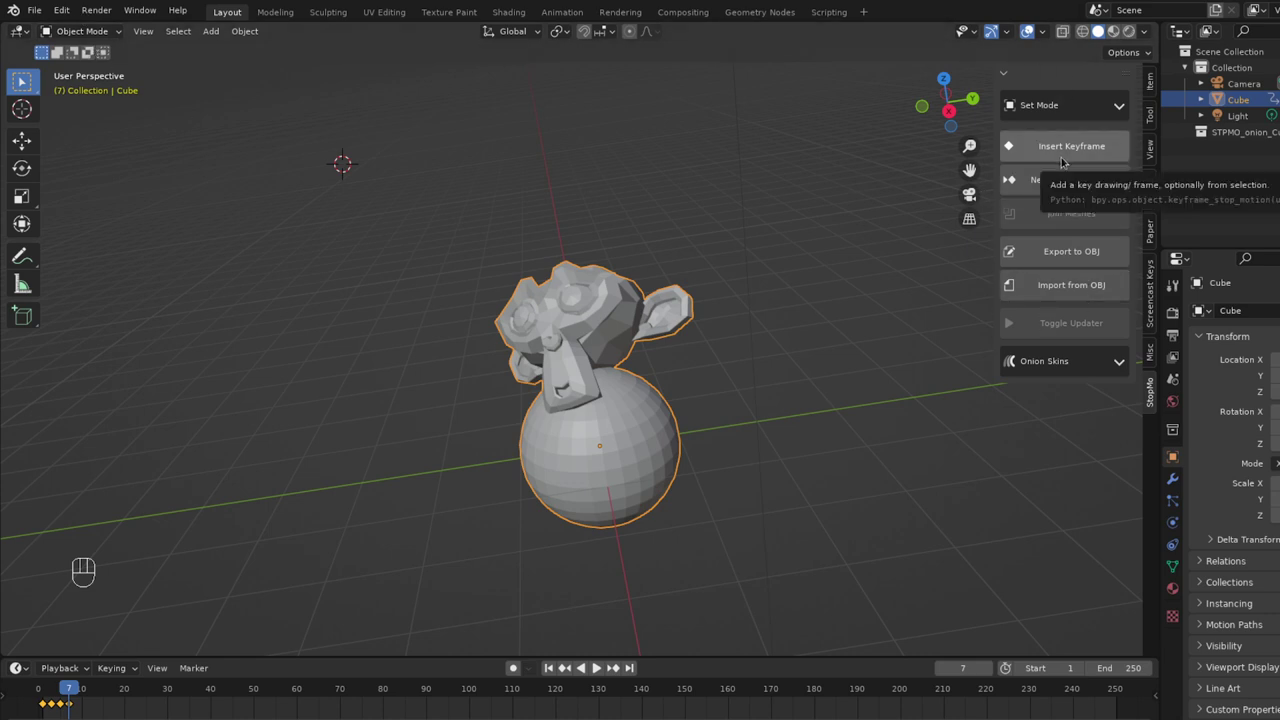
key("ctrl+Tab")
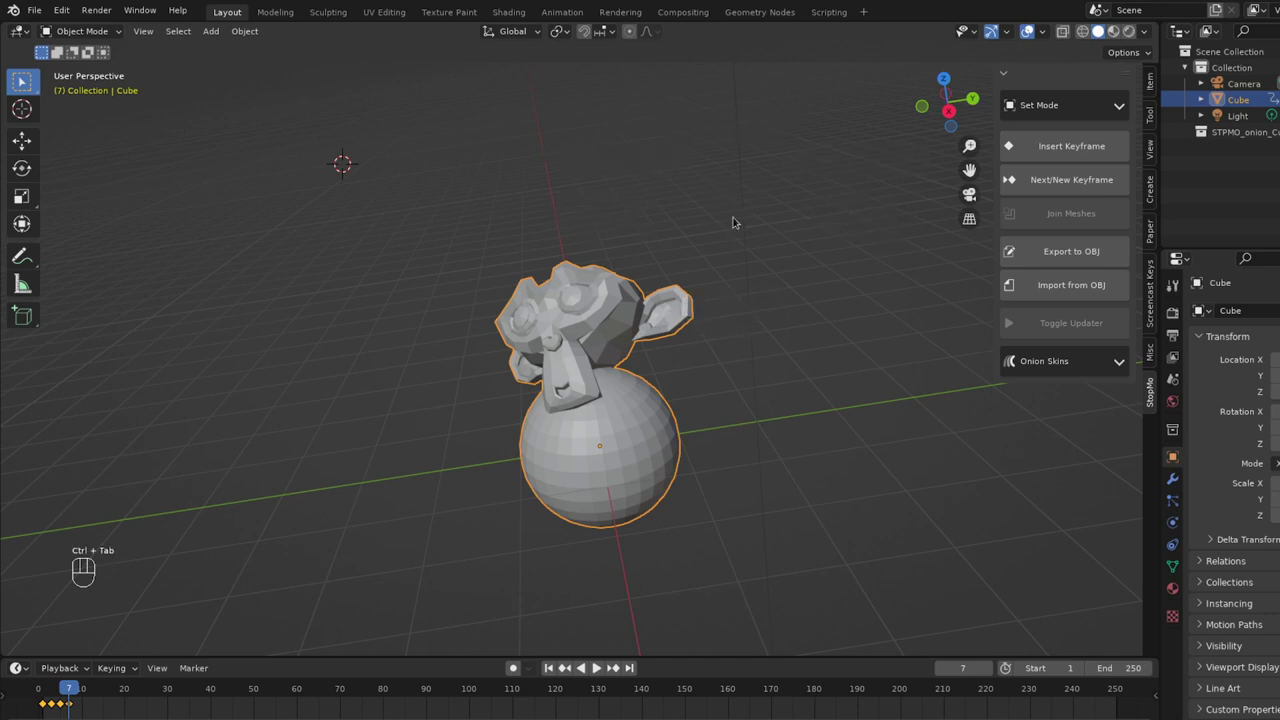
key("Tab")
key("Tab")
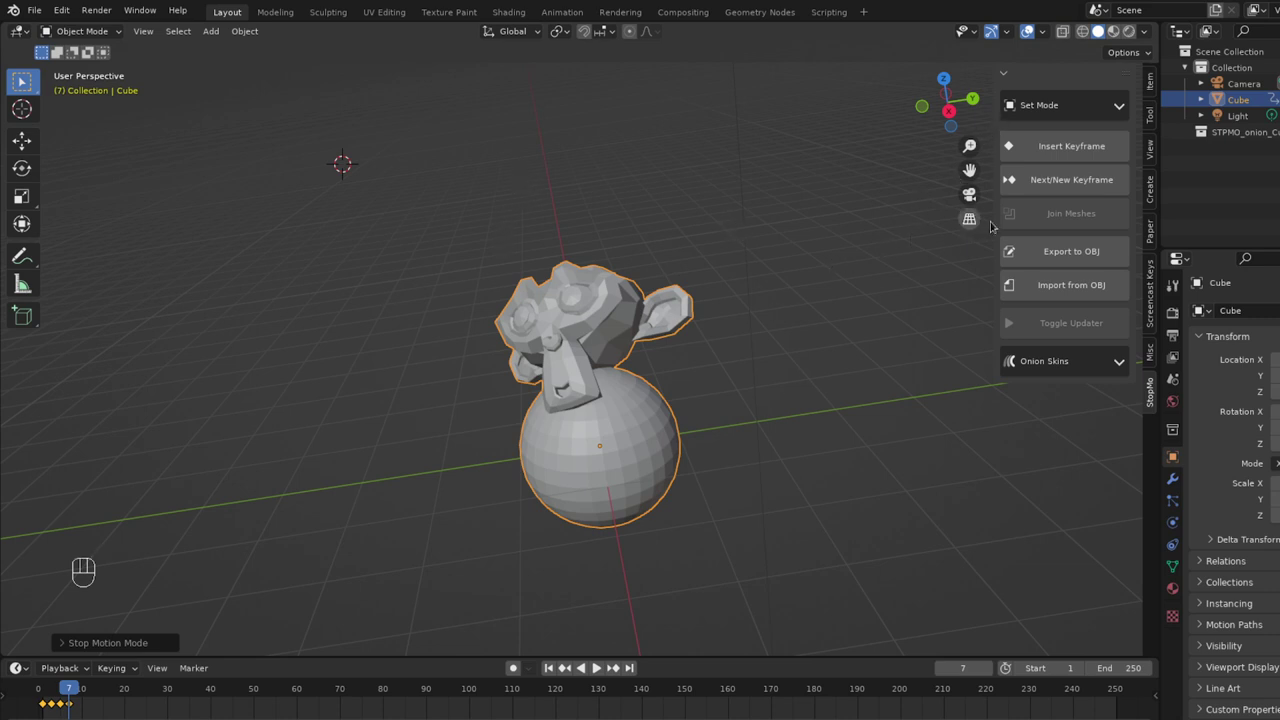
left_click_drag(1070, 110, 1018, 188)
key("Right")
Step to frame 9 and sculpt draw strokes on the monkey head, undoing a stroke.
key("Right")
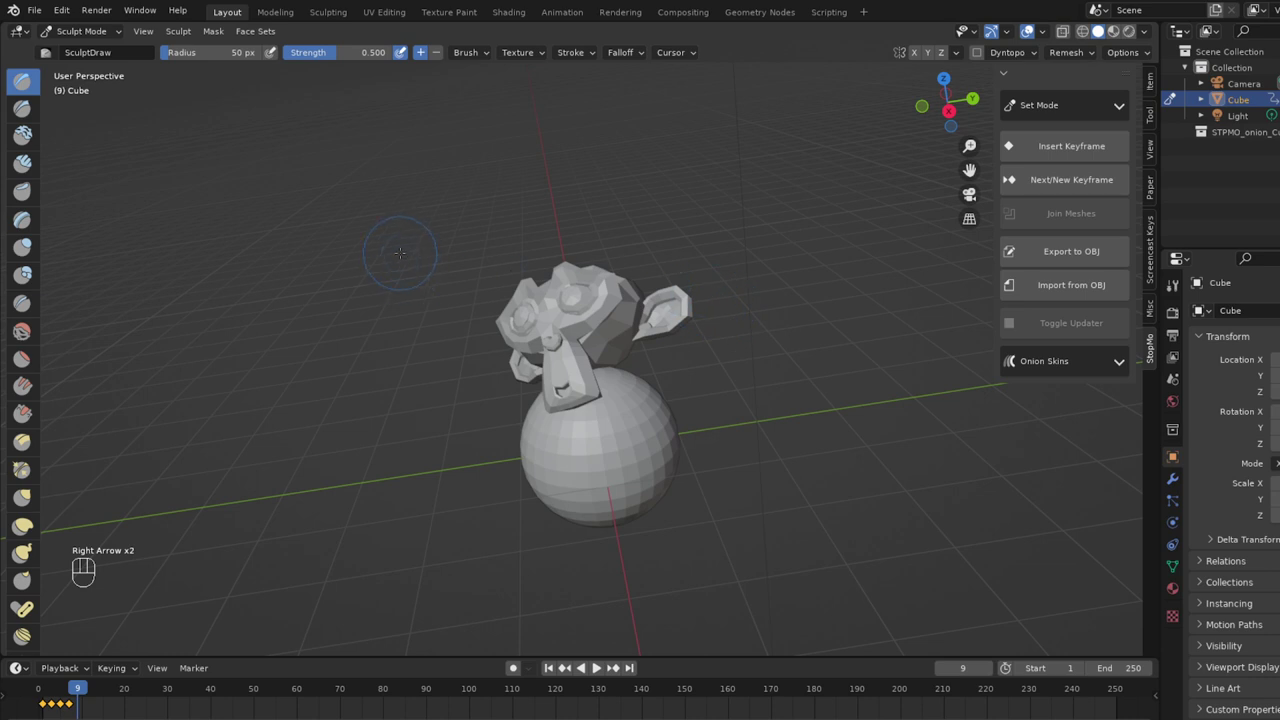
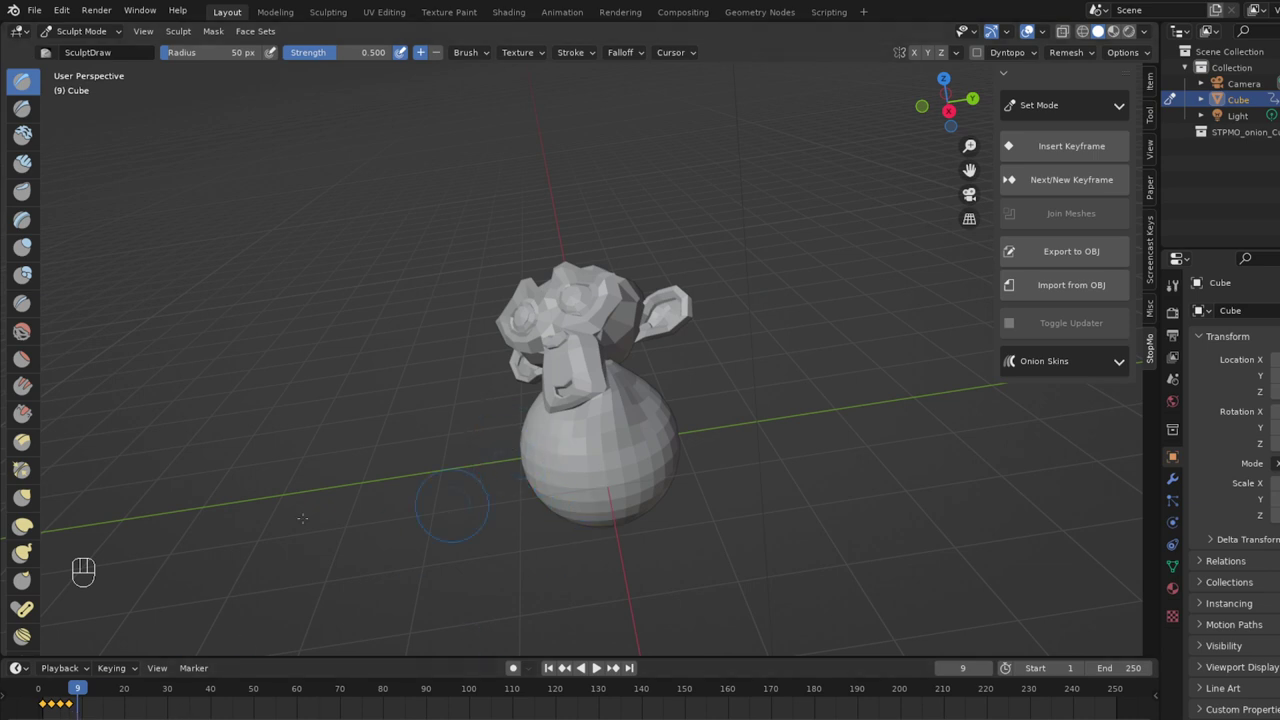
key("ctrl+z")
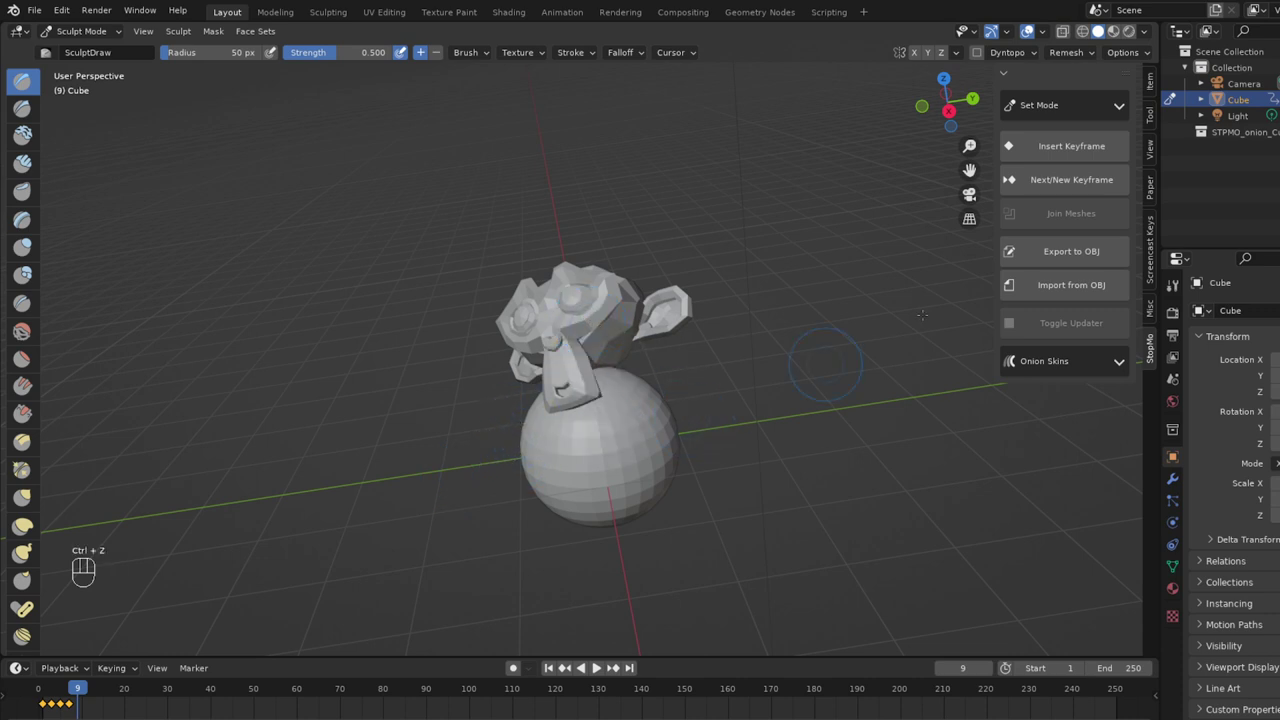
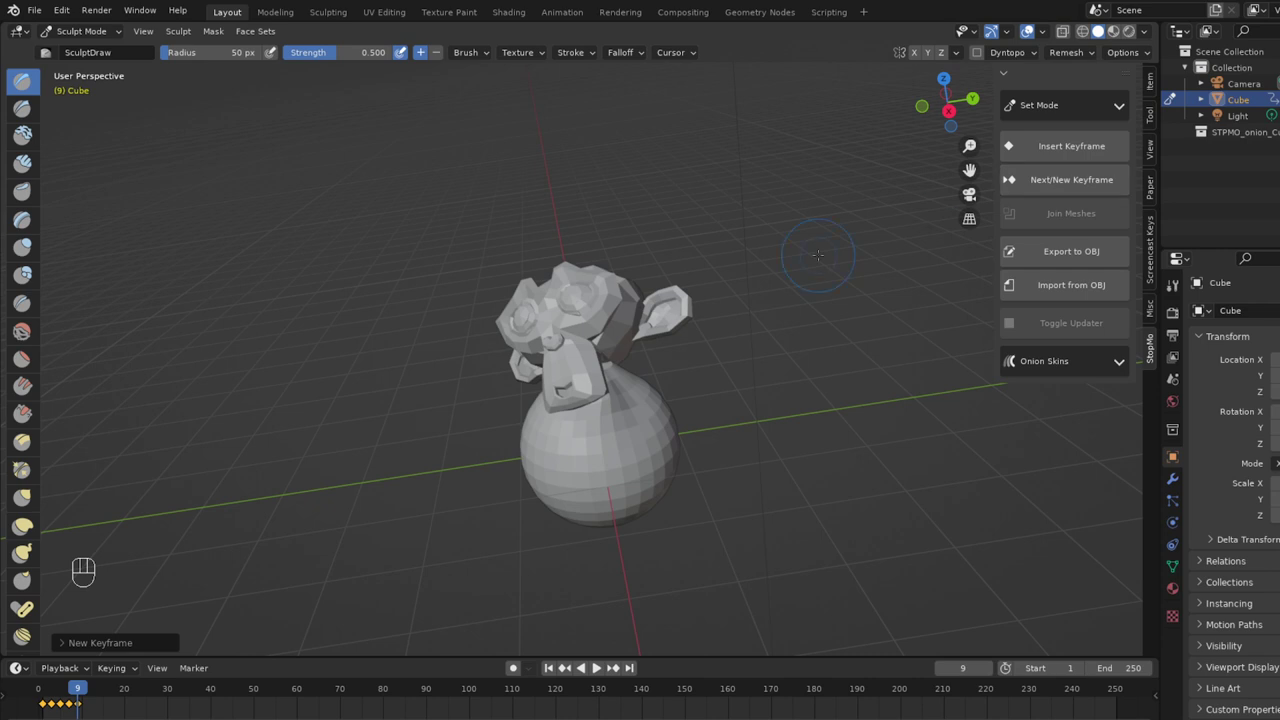
Scrub back through frames 1–9 to review the animation and return to frame 9.
key("Down")
key("Down")
key("Up")
key("Down")
key("Down")
key("Up")
key("Up")
key("Down")
key("Down")
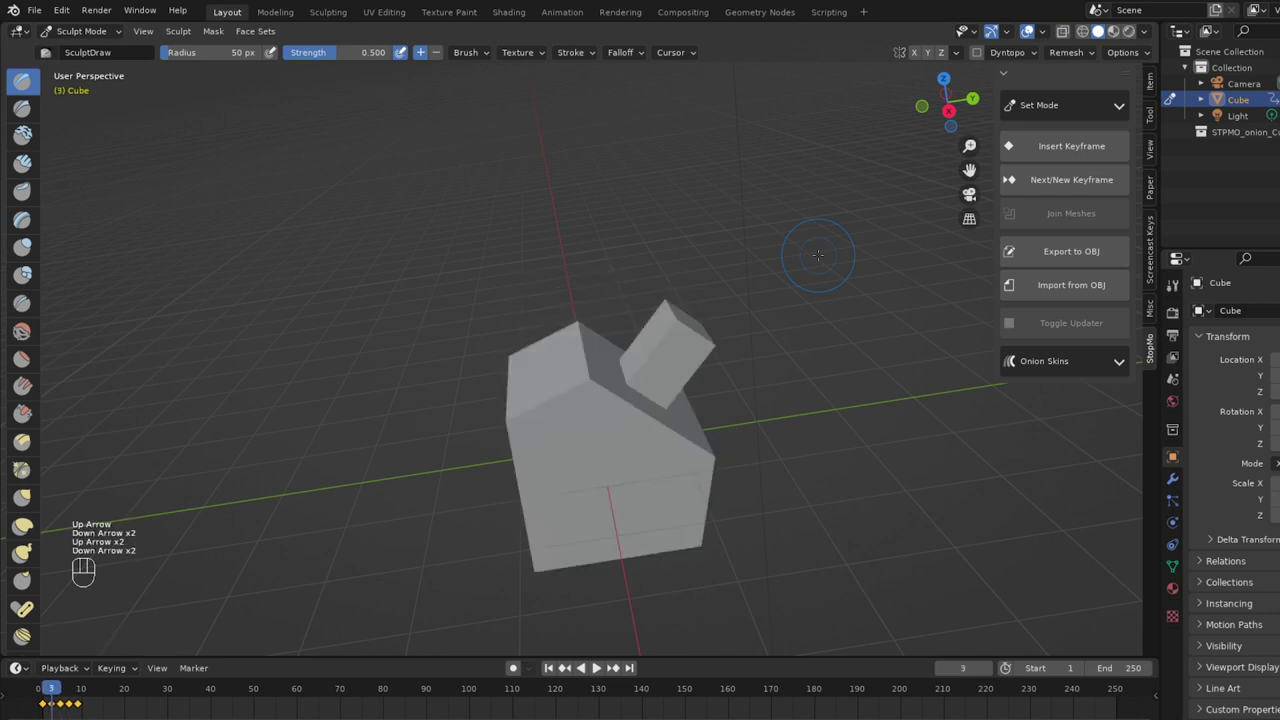
key("Up")
key("Up")
key("Down")
key("Down")
key("Down")
key("Down")
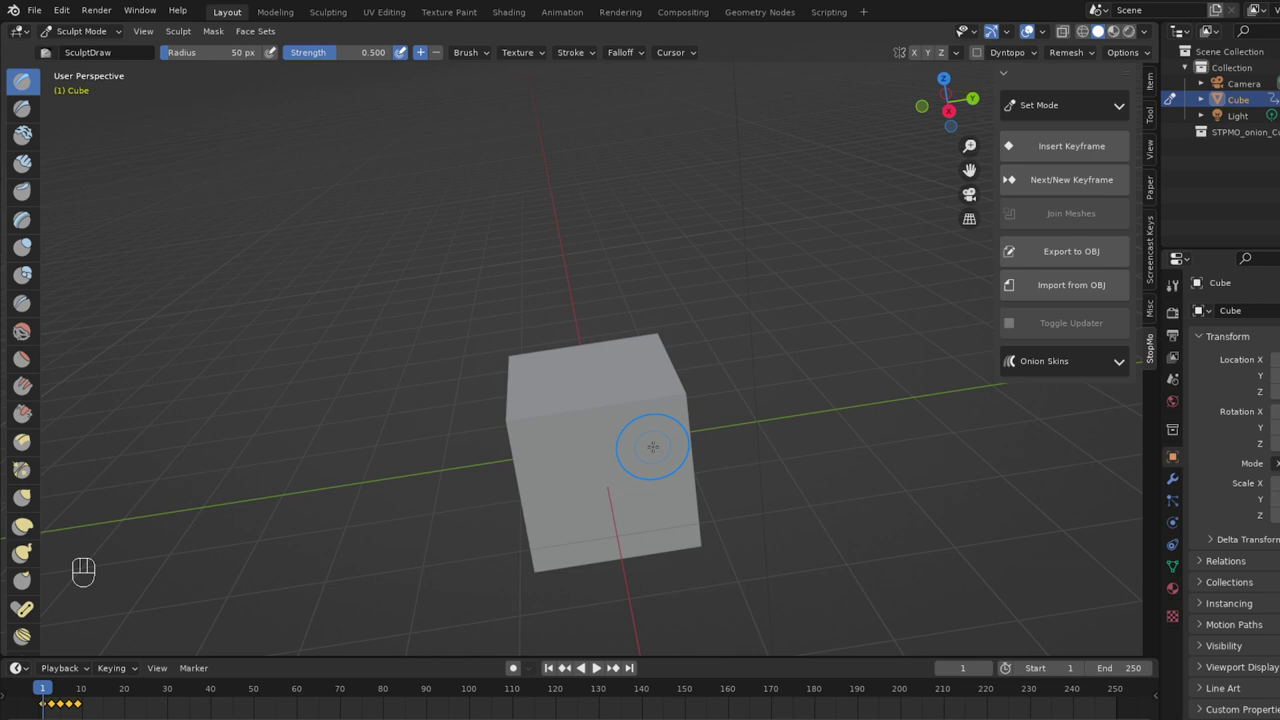
key("Up")
key("Up")
key("Up")
key("Up")
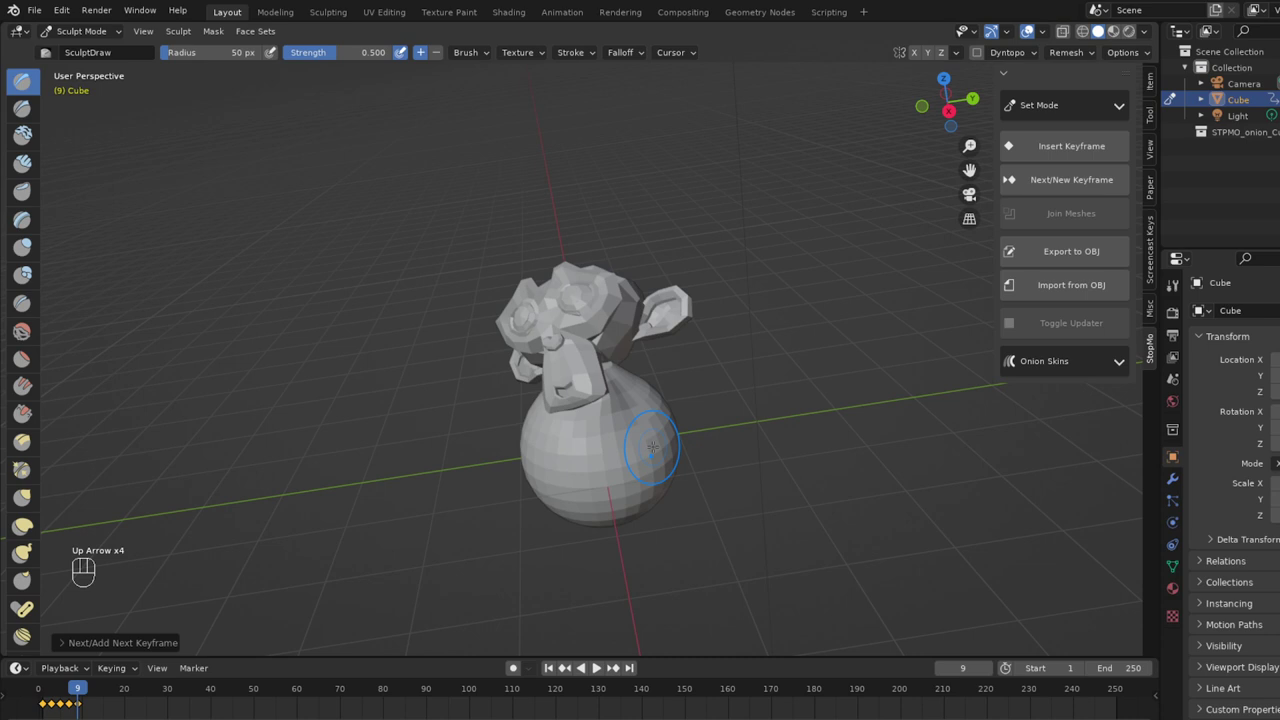
Add new sculpted stop-motion keyframes on the monkey head up through frame 19, stepping between them to check.
key("Up")
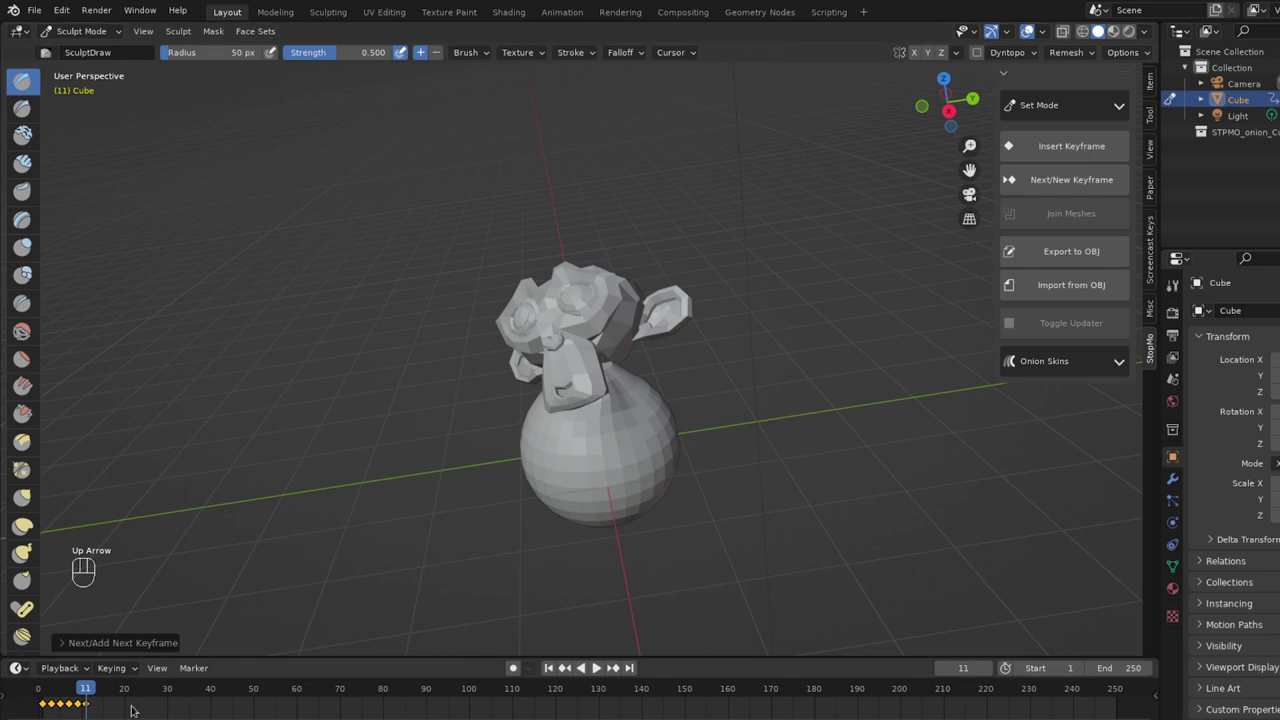
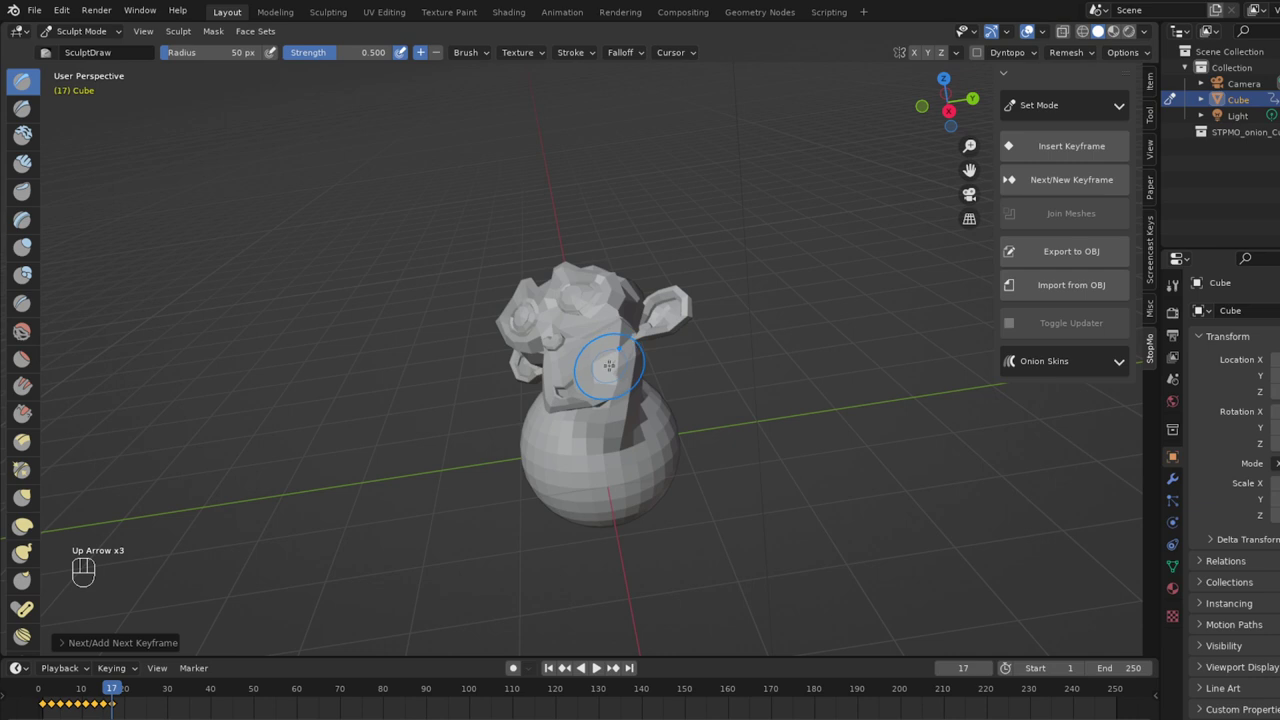
key("Down")
key("Down")
key("Down")
key("Down")
key("Up")
key("Up")
key("Up")
key("Down")
key("Down")
key("Down")
key("Up")
key("Up")
key("Up")
key("Up")
key("Down")
key("Down")
key("Down")
key("Up")
key("Up")
key("Up")
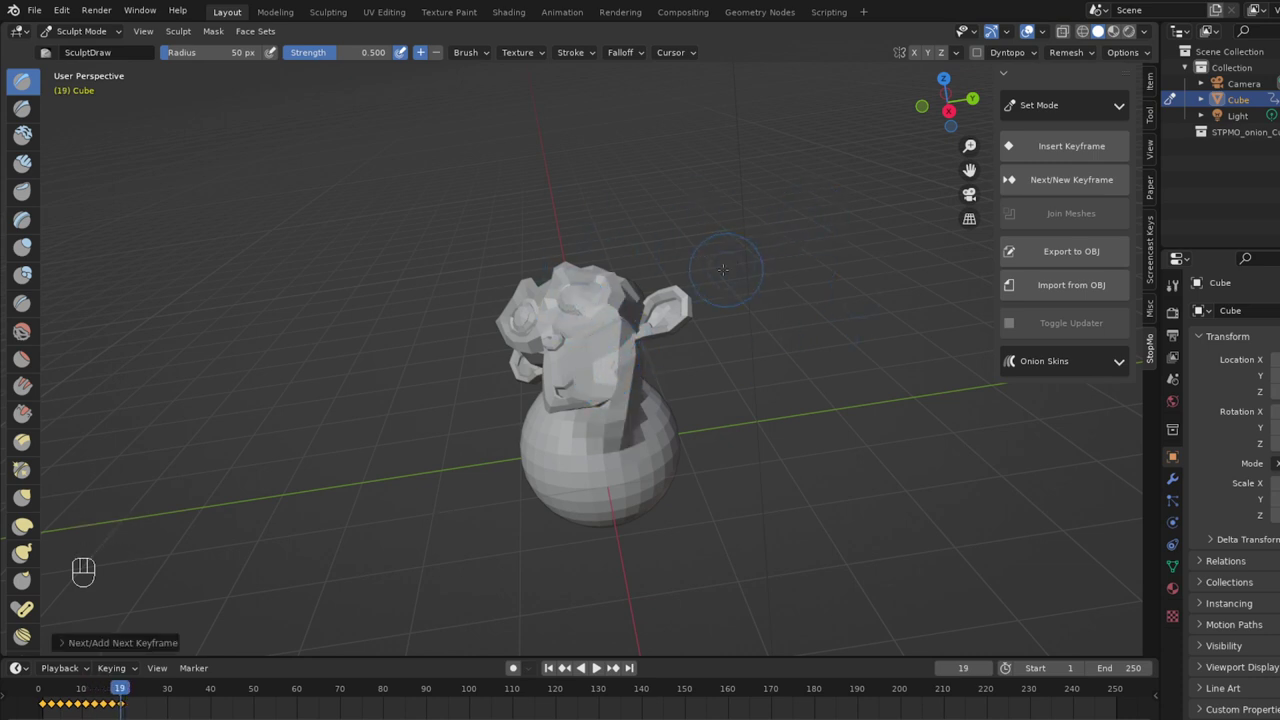
Back in Object Mode, add a copied keyframe after 19 and move later keyframes out to frames 30 and 39.
left_click_drag(1055, 106, 1055, 126)
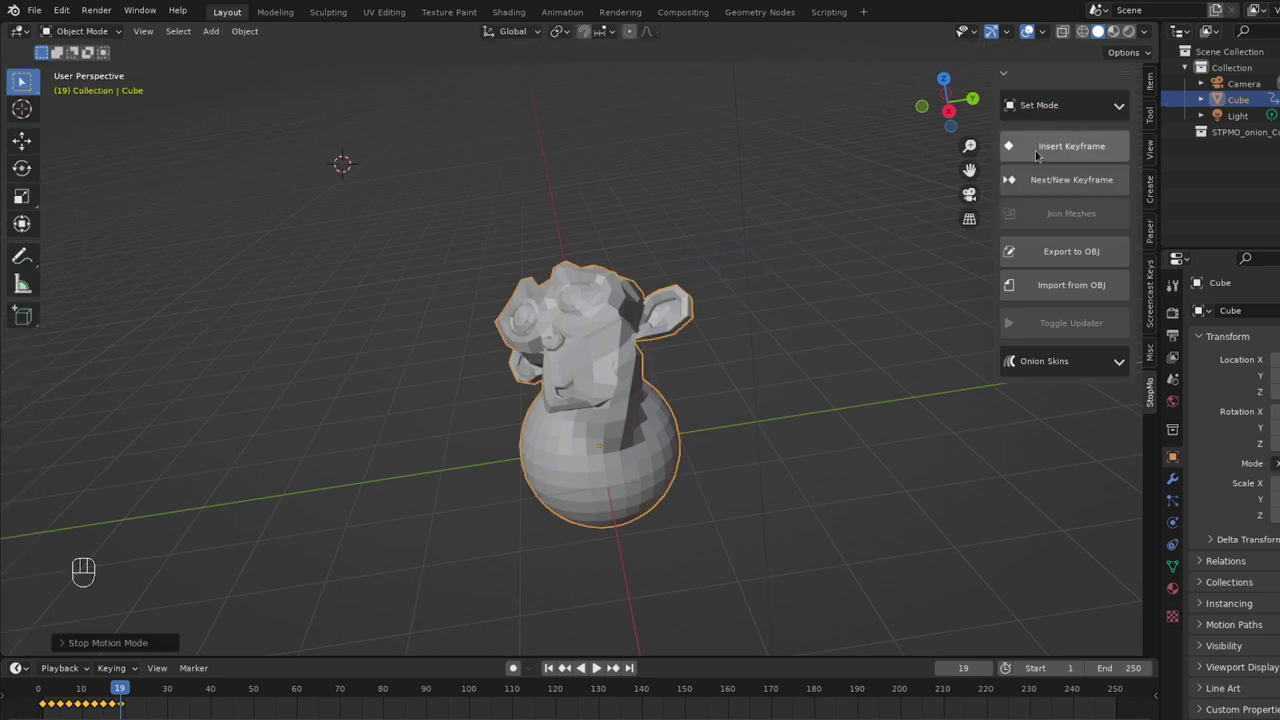
key("Up")
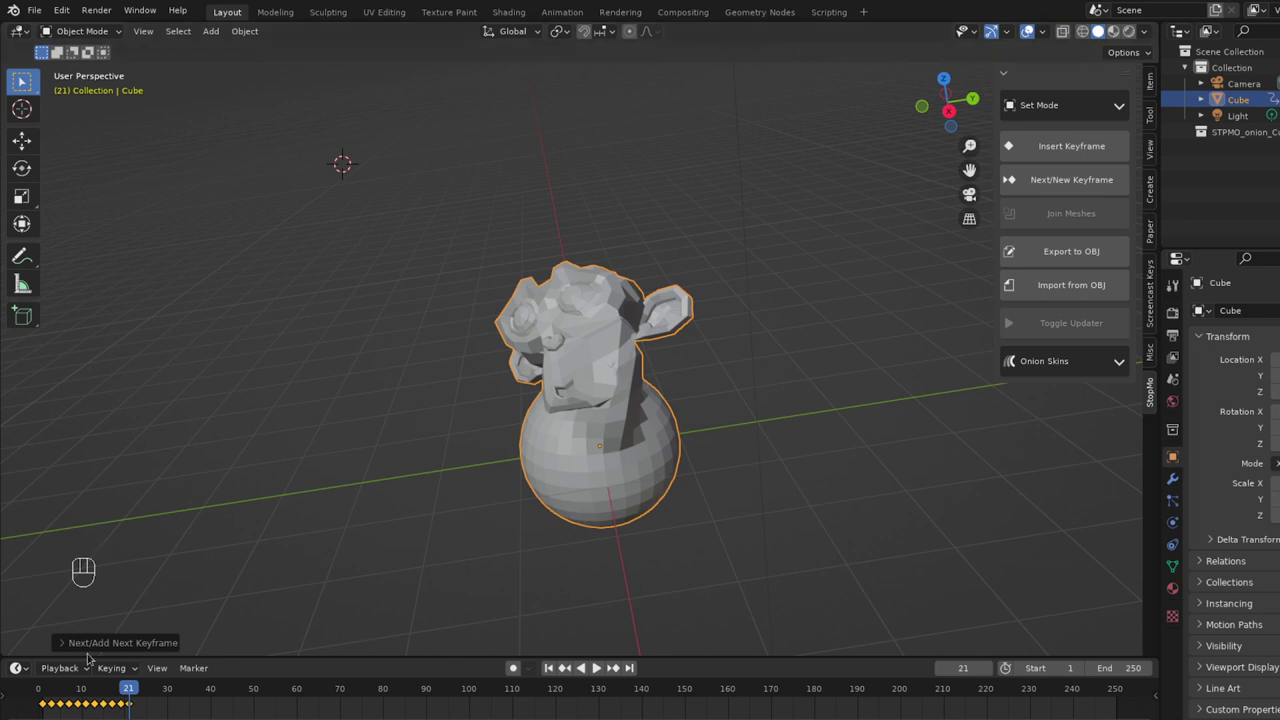
left_click(69, 644)
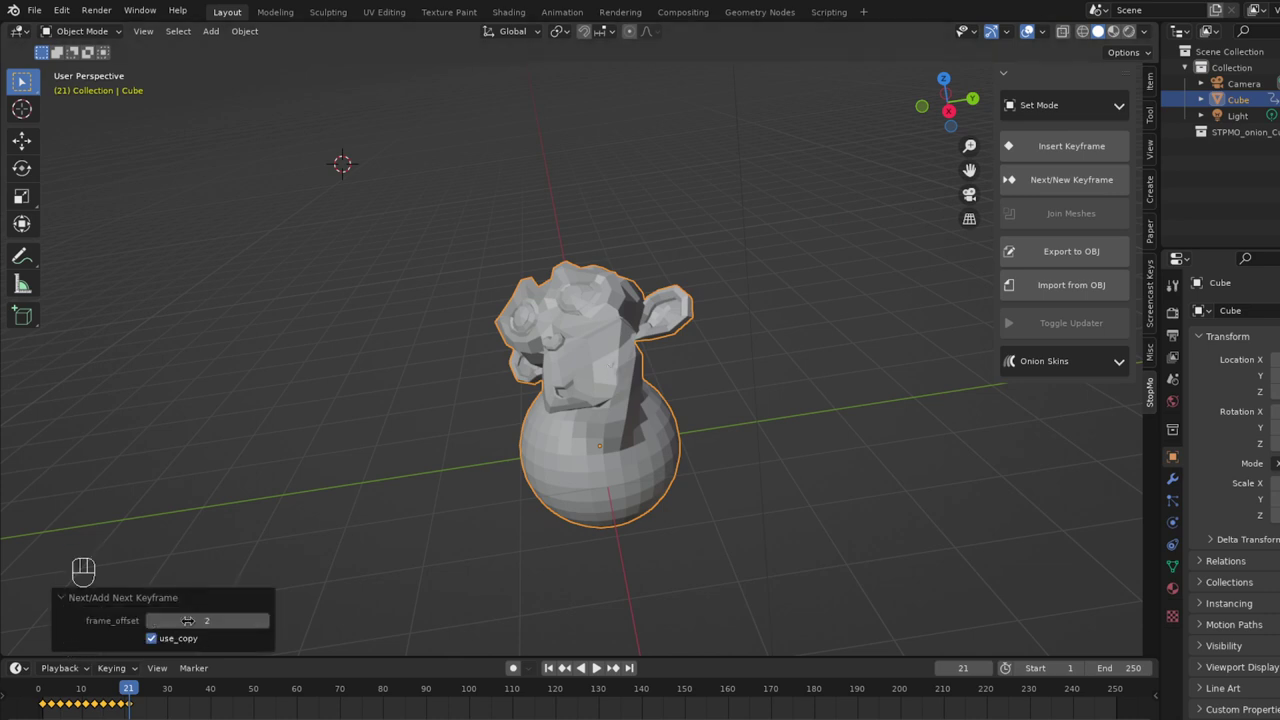
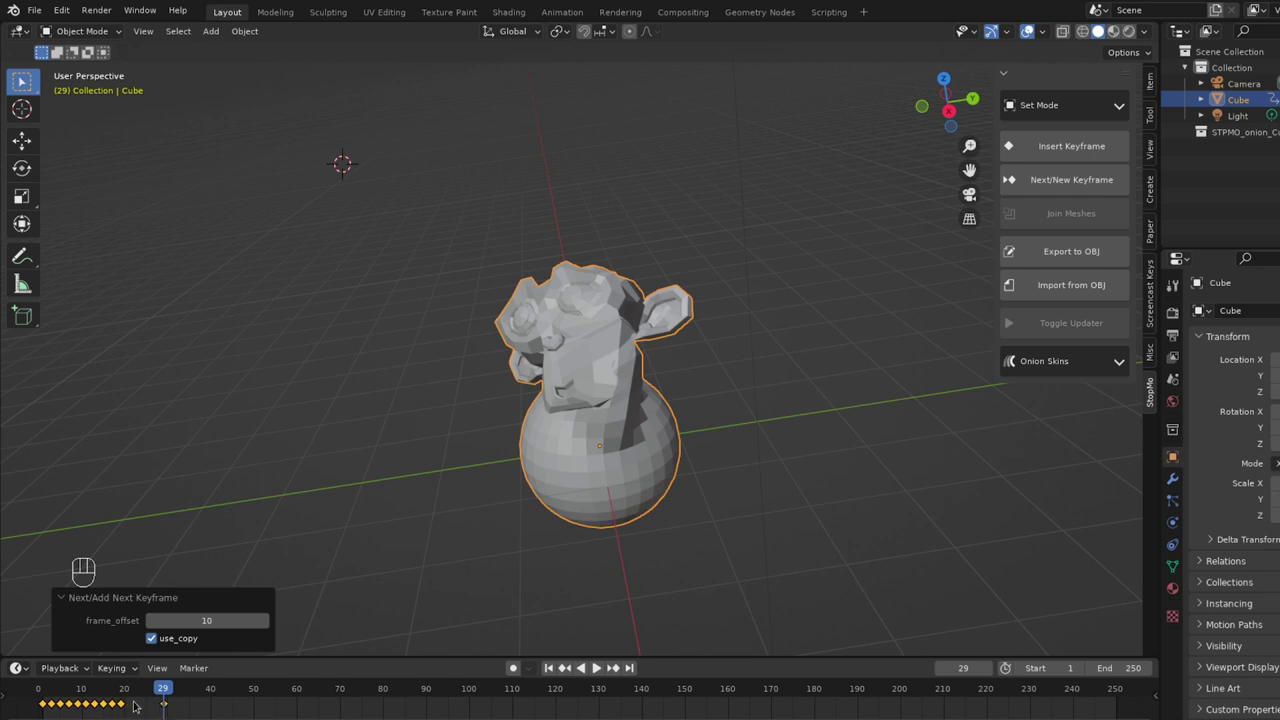
key("Up")
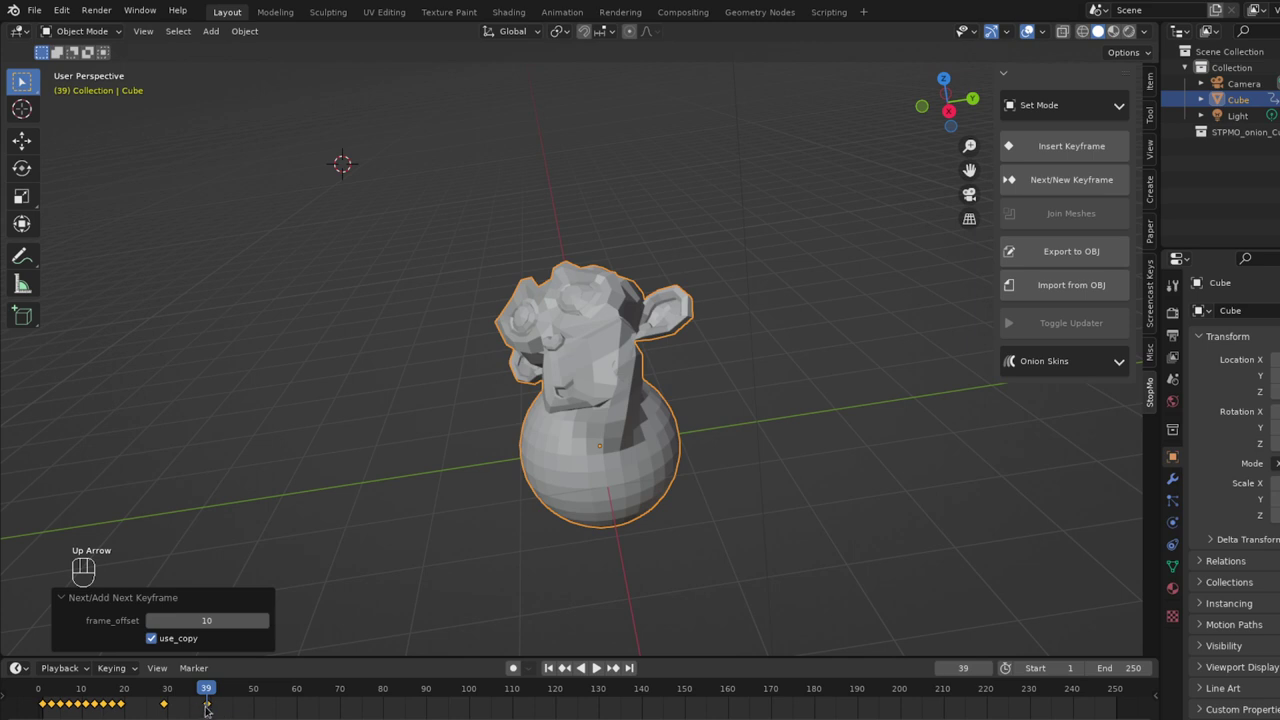
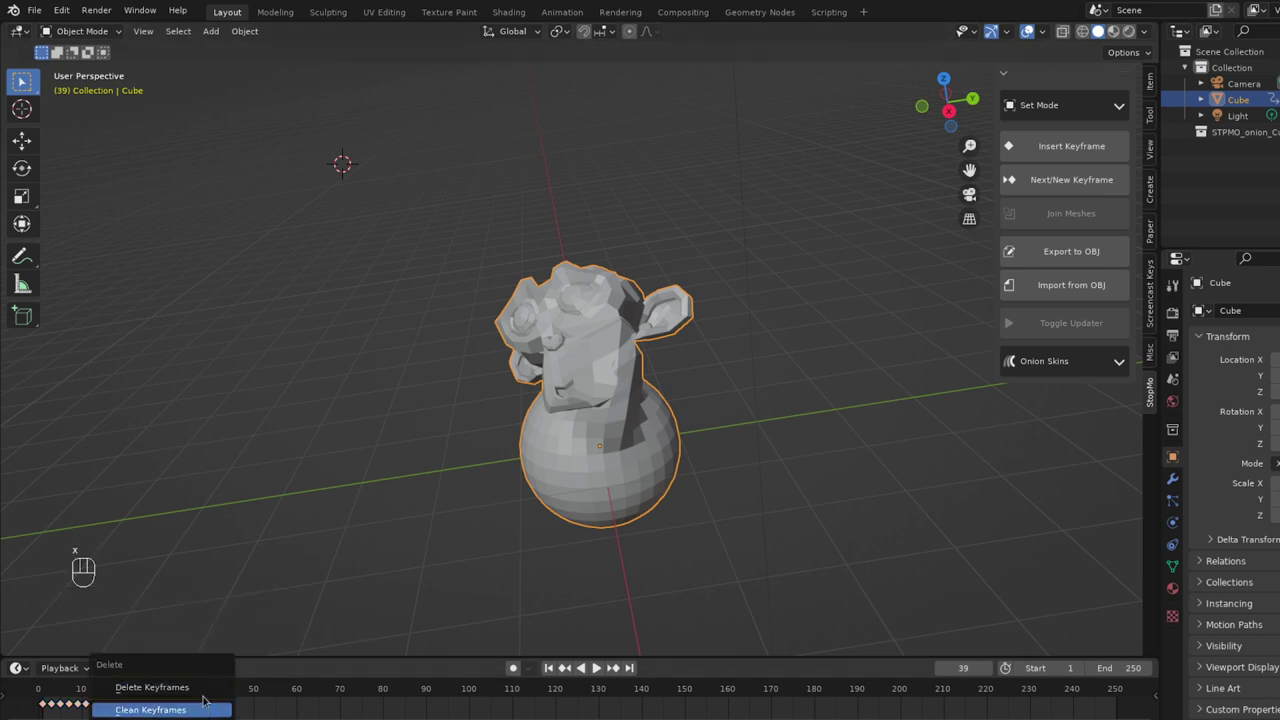
left_click_drag(190, 691, 211, 699)
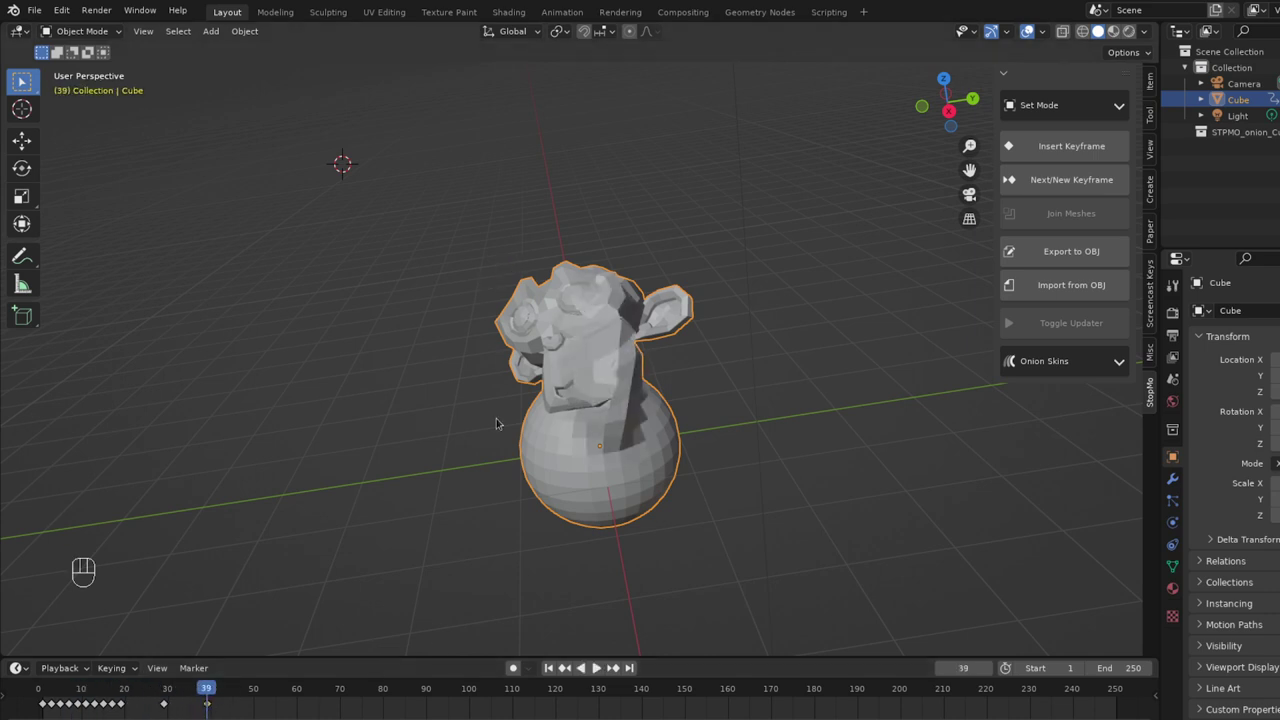
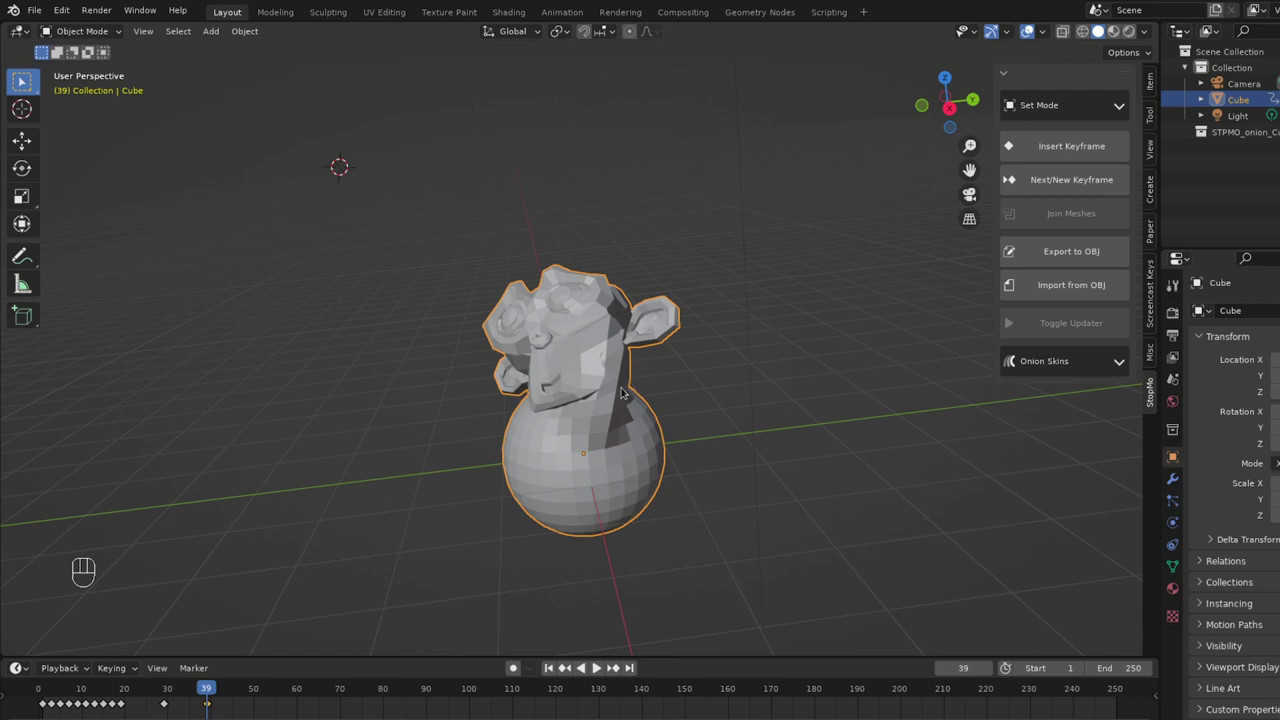
Switch the mesh to Edit Mode and add a copied keyframe at frame 49.
key("Tab")
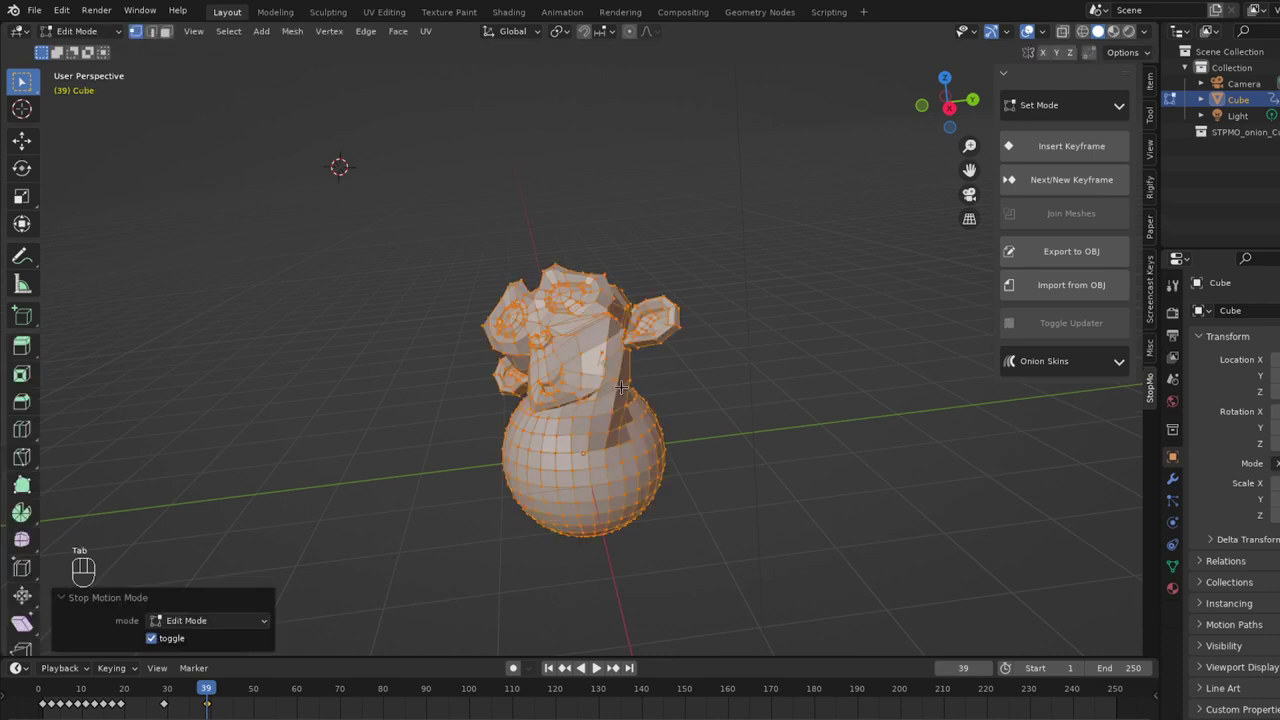
key("Up")
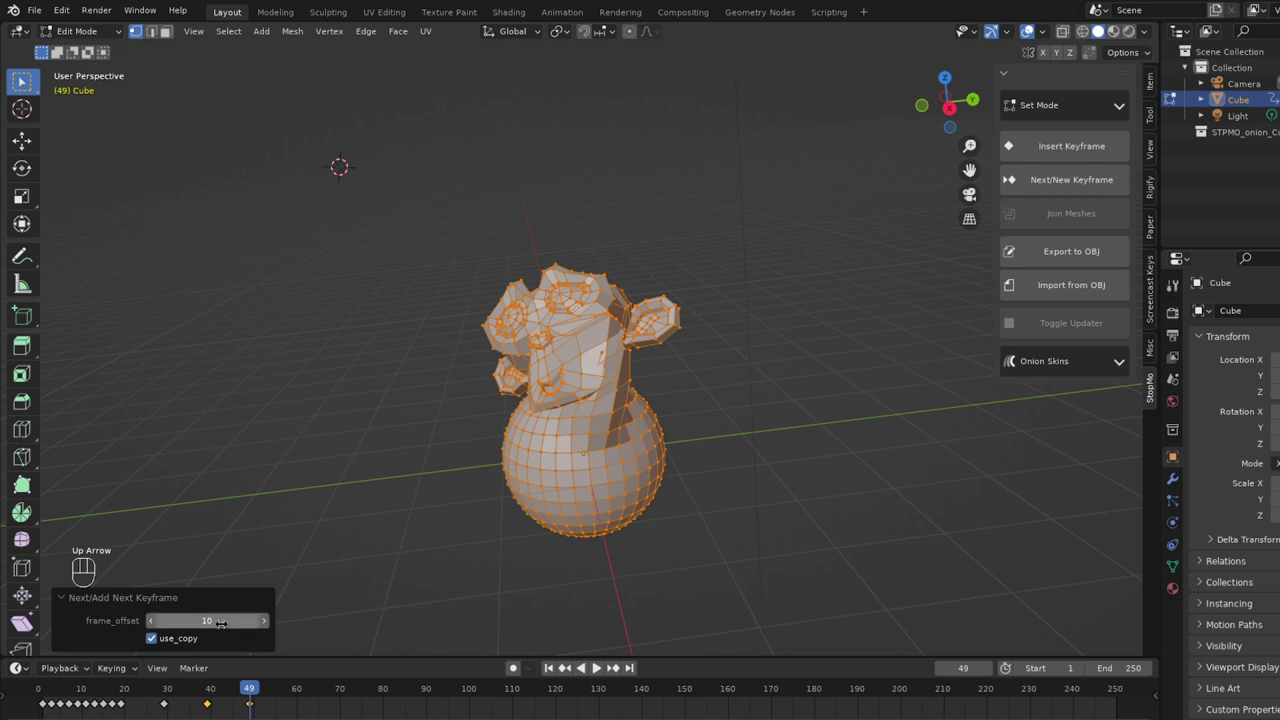
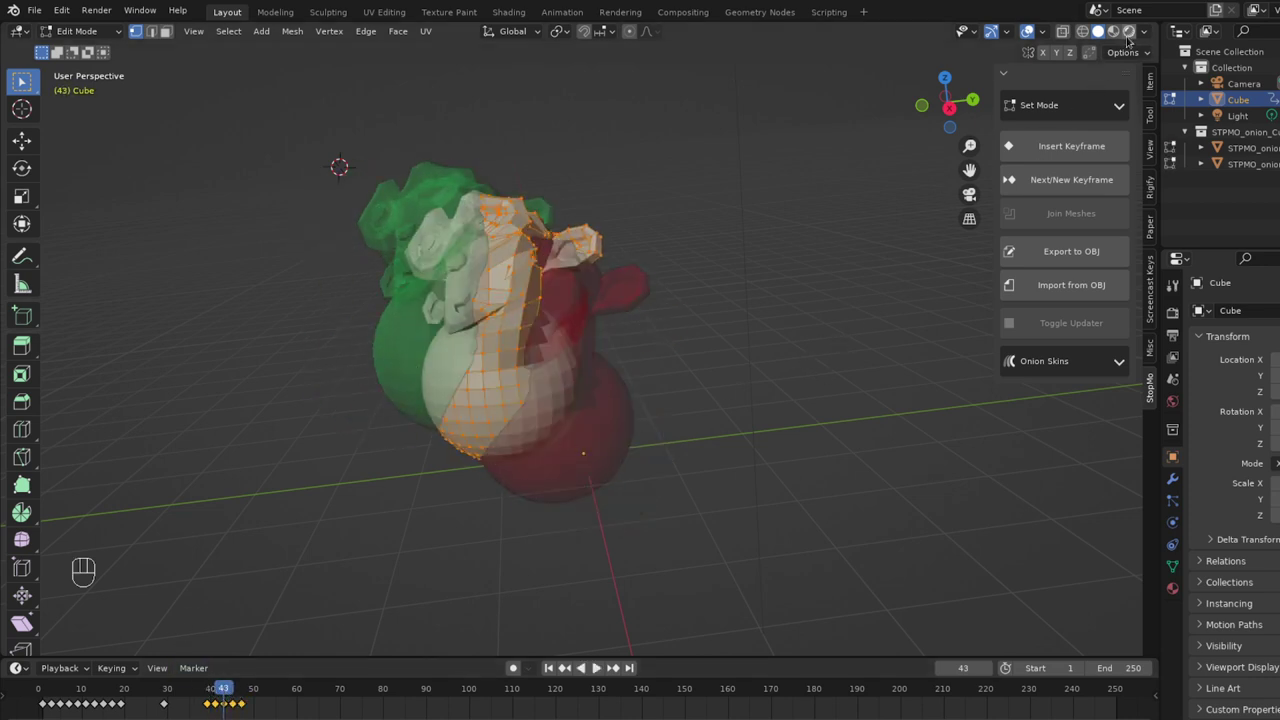
Turn on Onion Skins to ghost neighbouring frames, then turn them off and play the animation.
left_click_drag(1147, 30, 1000, 428)
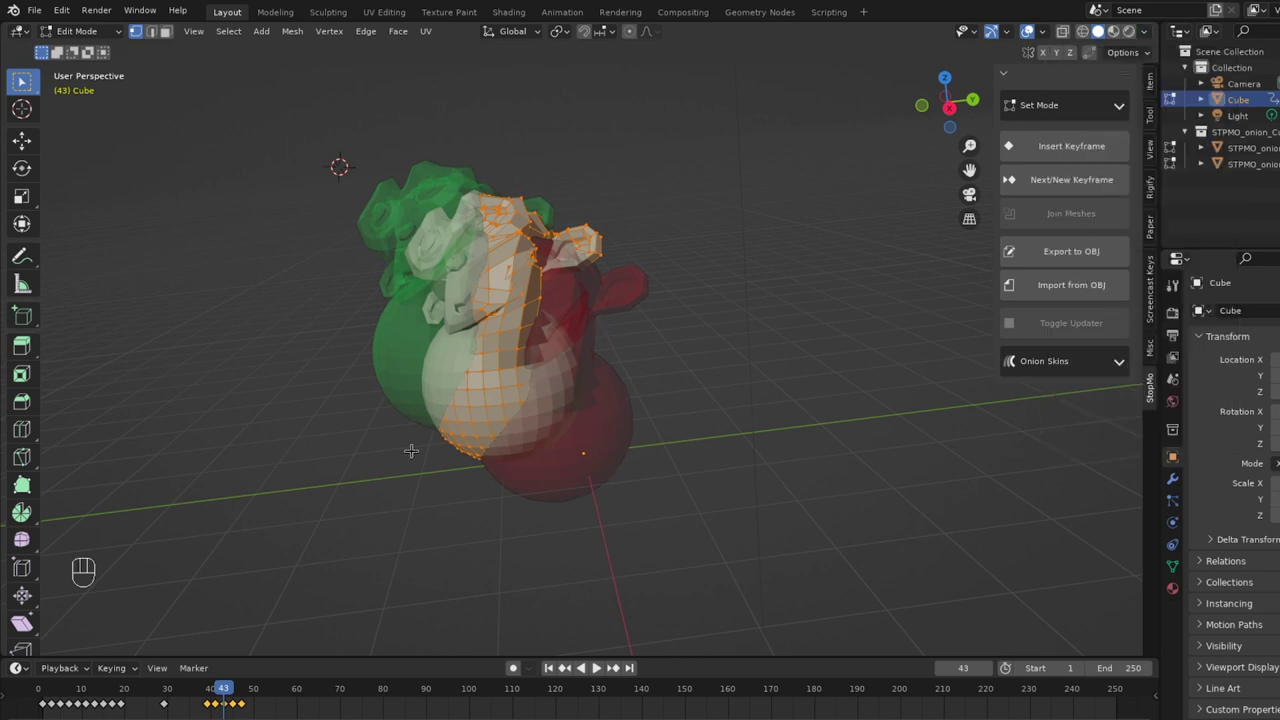
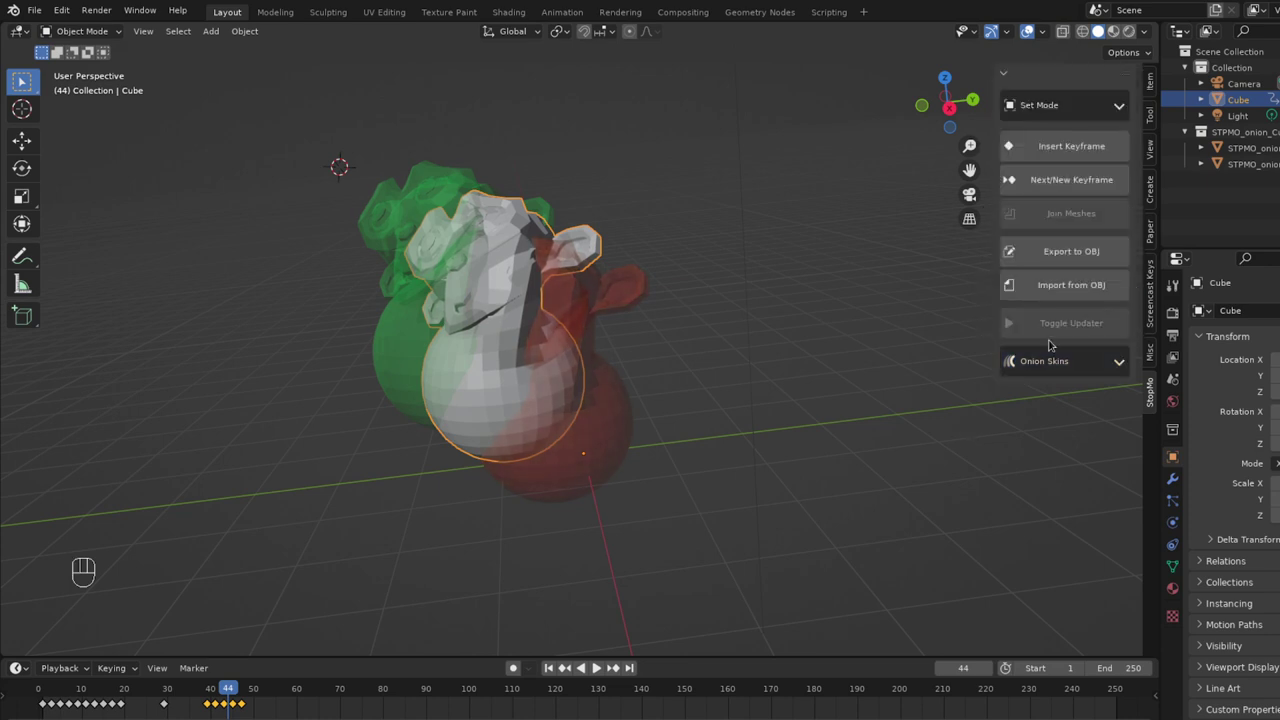
left_click_drag(1056, 361, 692, 492)
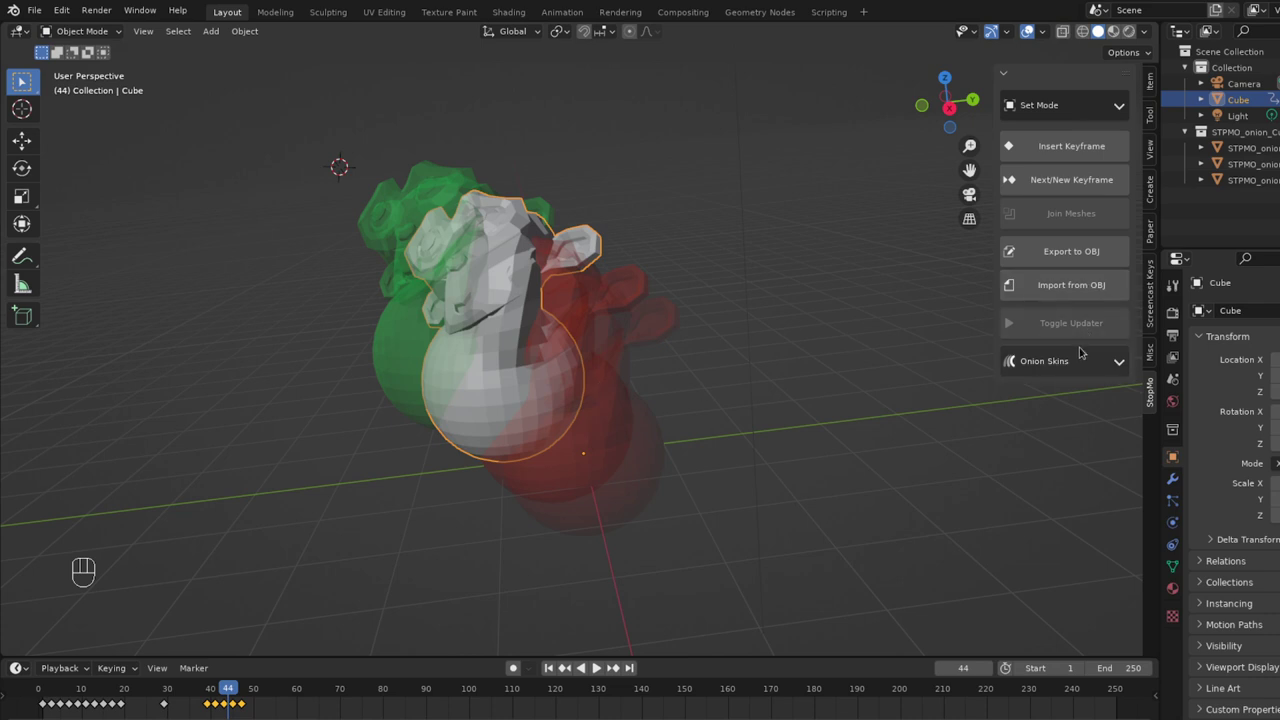
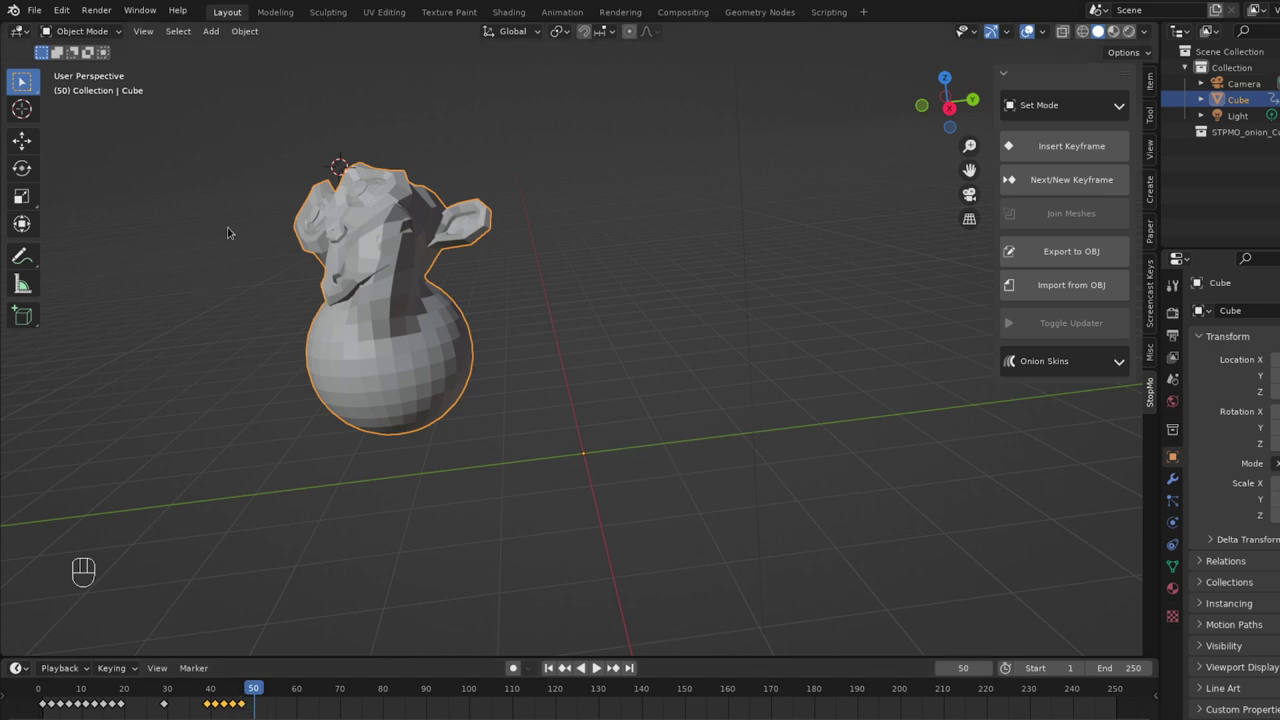
Inspect the model and scrub the timeline to frame 49.
middle_click(368, 290)
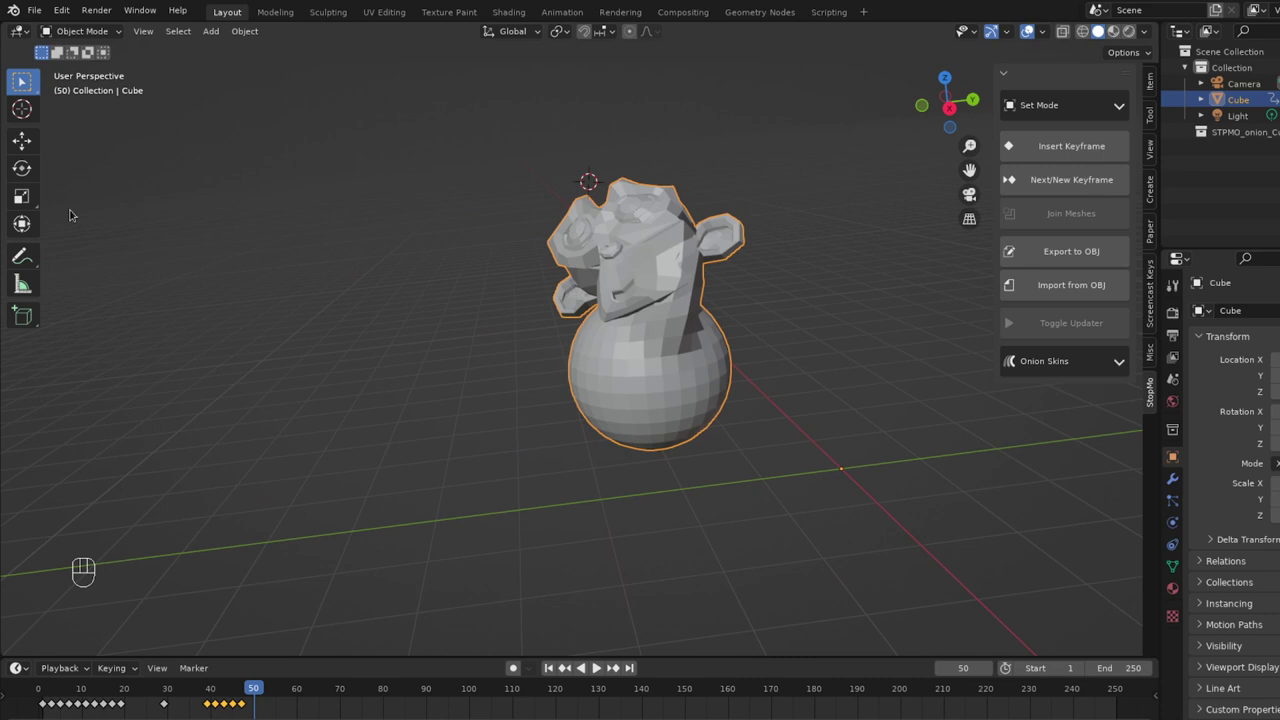
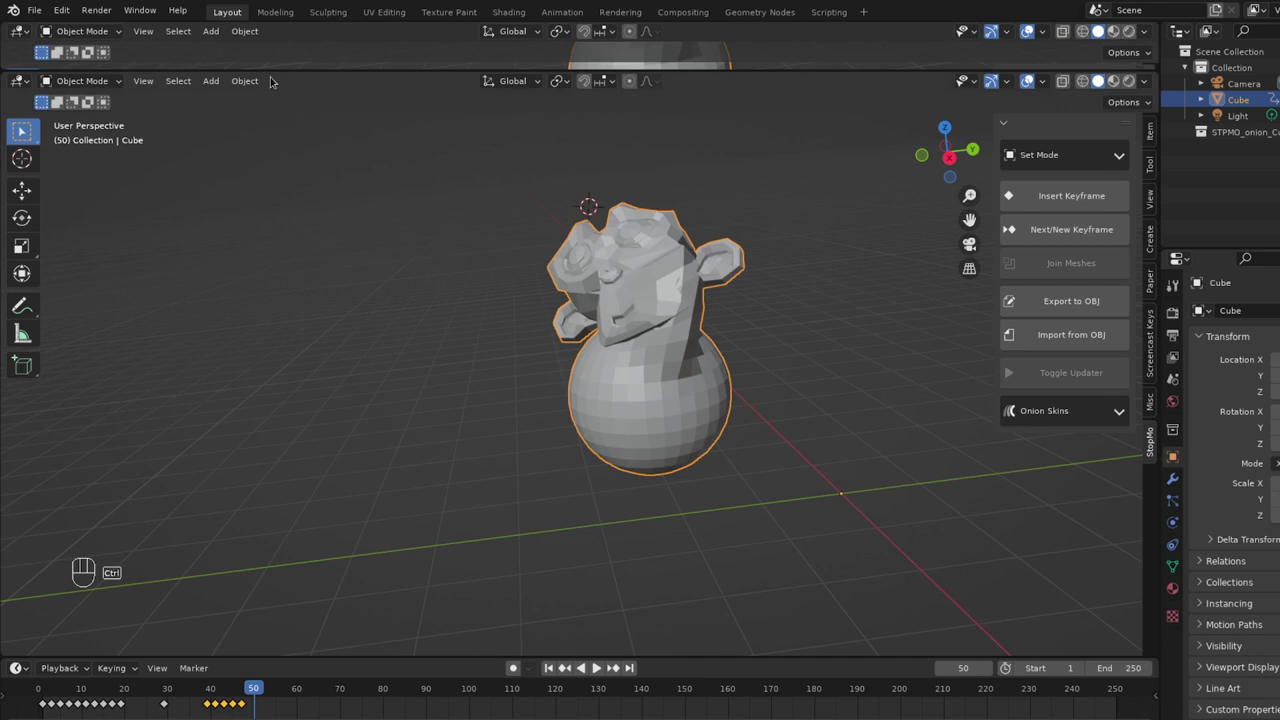
key("ctrl+z")
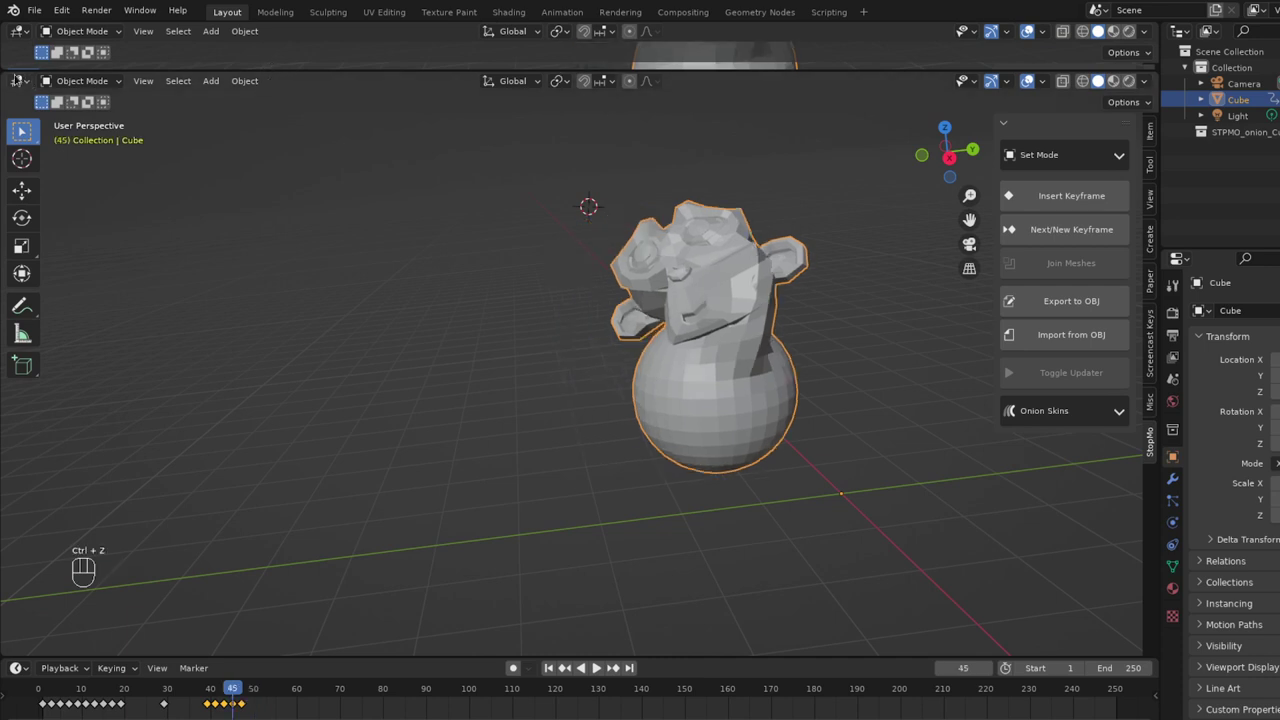
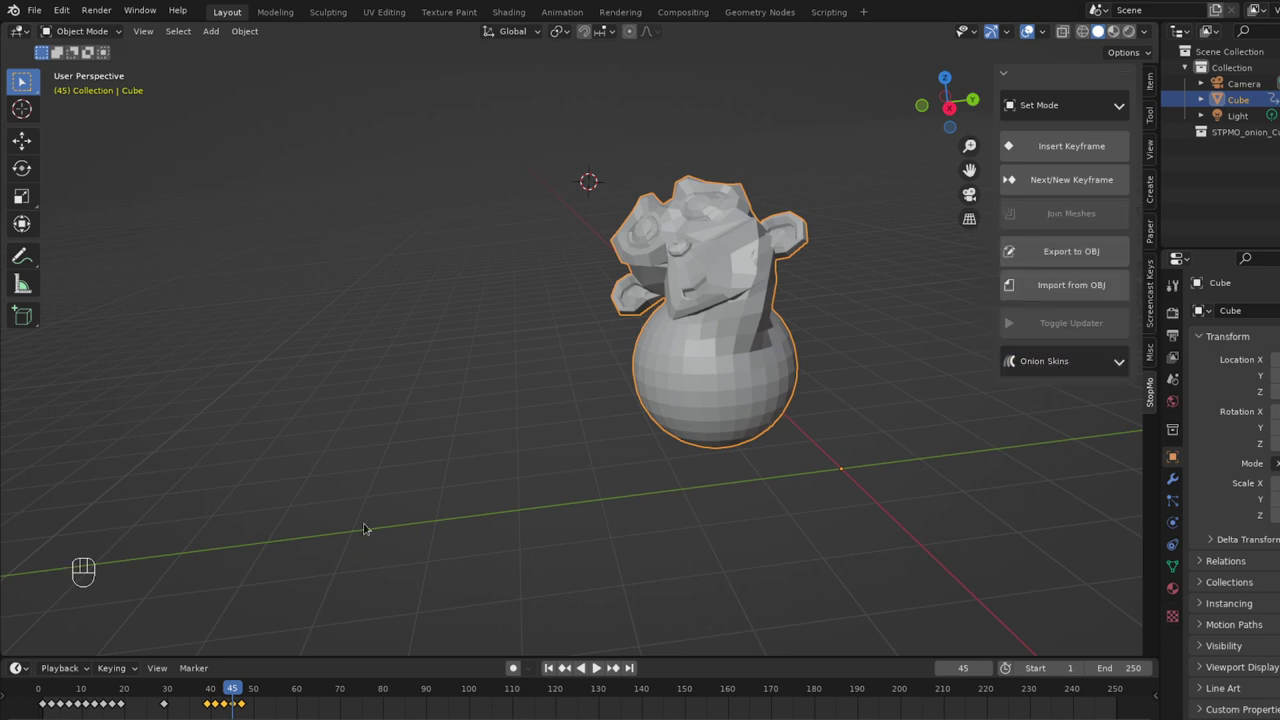
left_click_drag(240, 686, 256, 689)
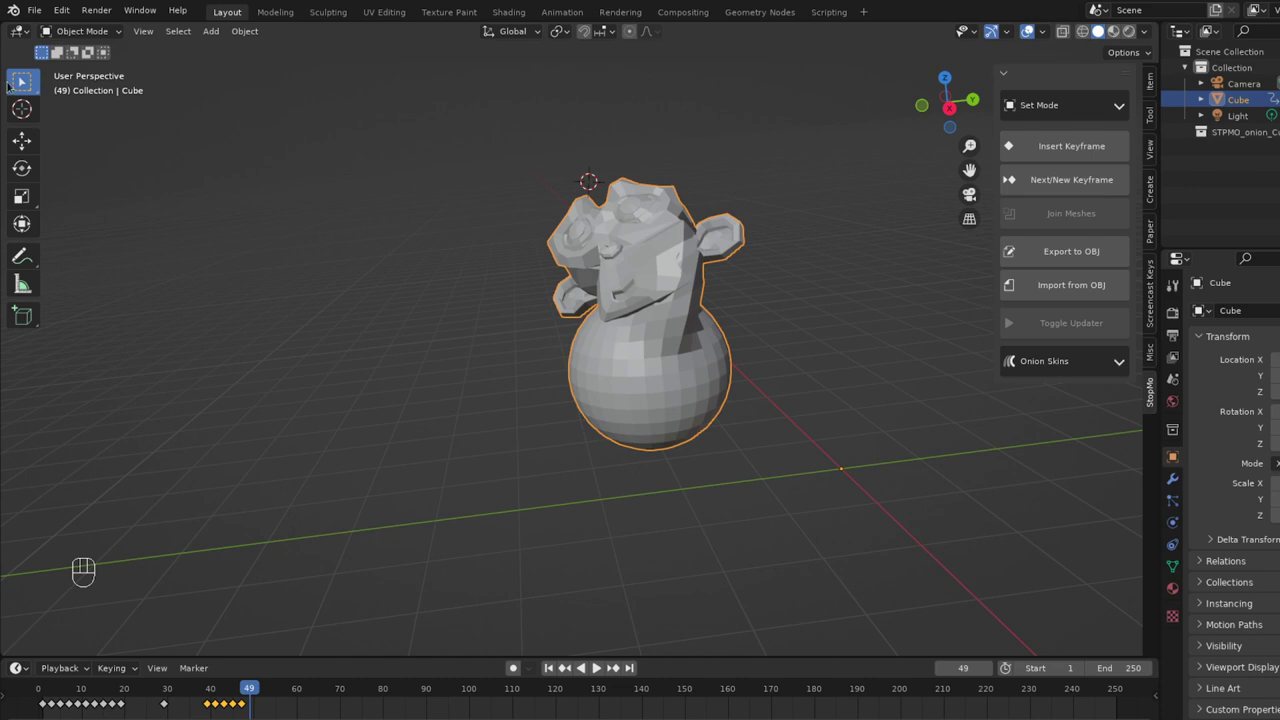
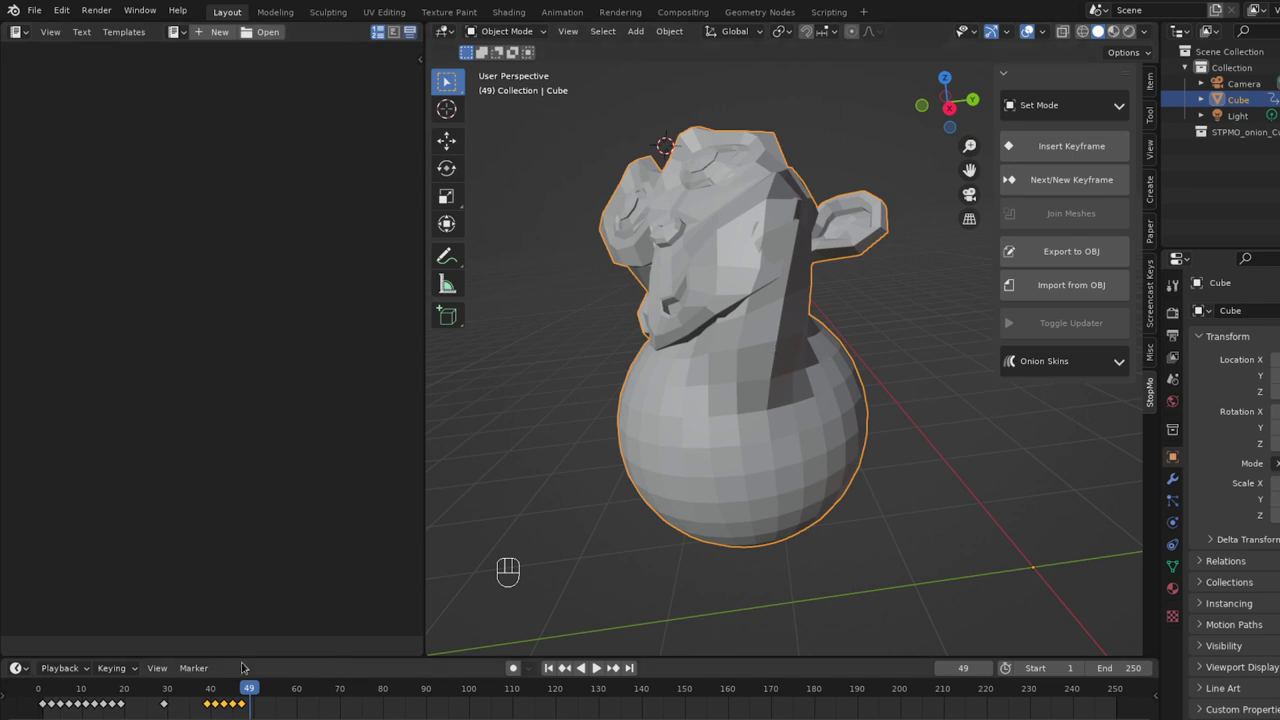
At frame 47, load delete_Cube_frame.obj into the Text Editor to read its vertex data.
left_click(252, 687)
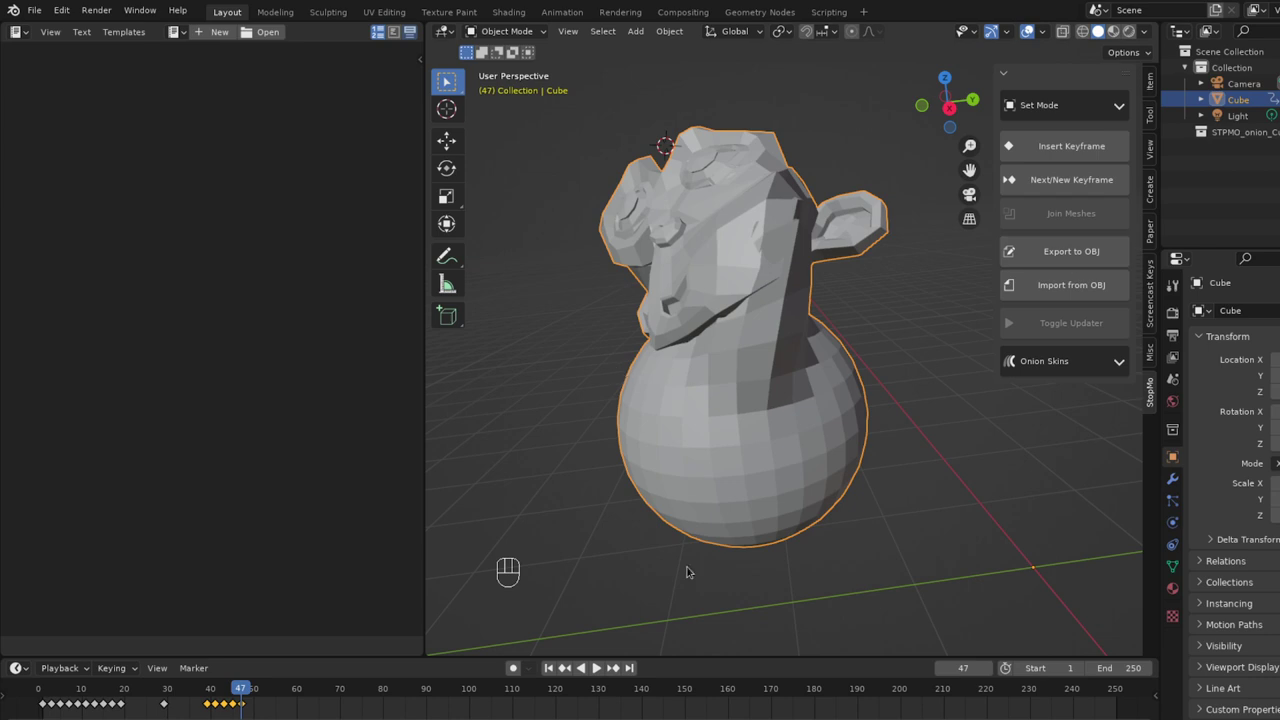
left_click(275, 31)
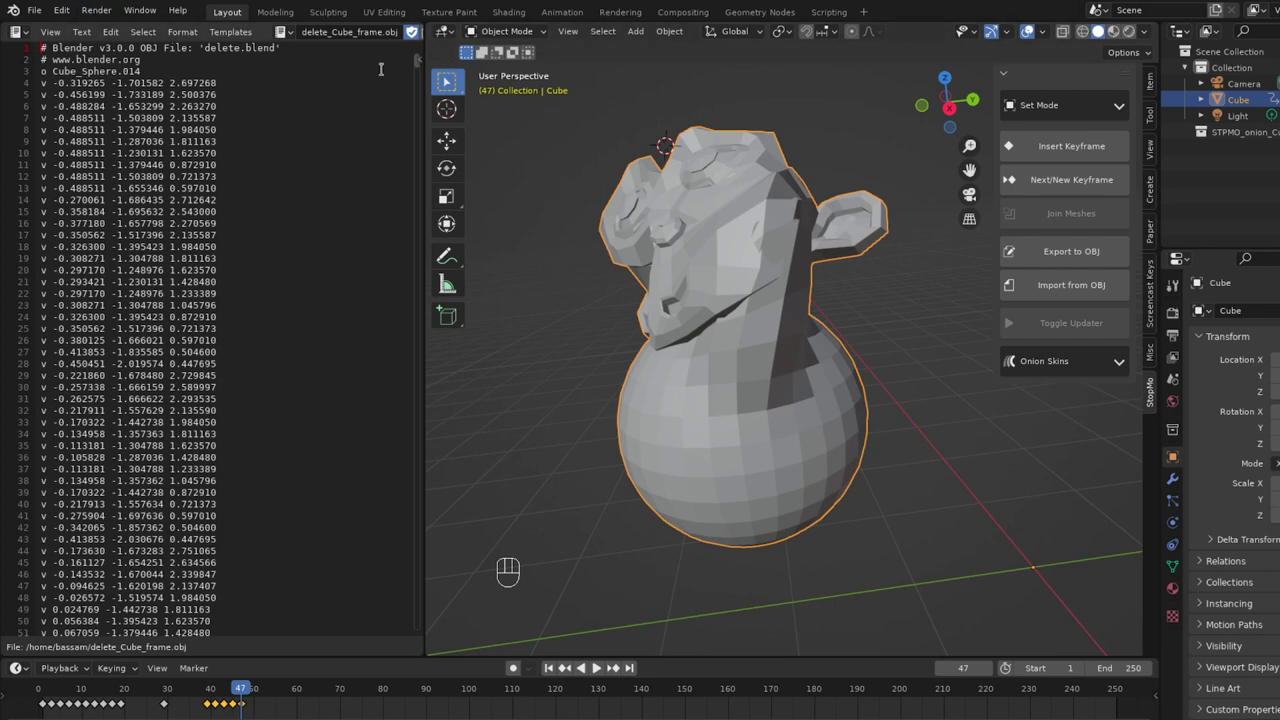
Cut the first vertex lines of the OBJ, paste them lower in the list, and save the file.
left_click_drag(415, 82, 399, 43)
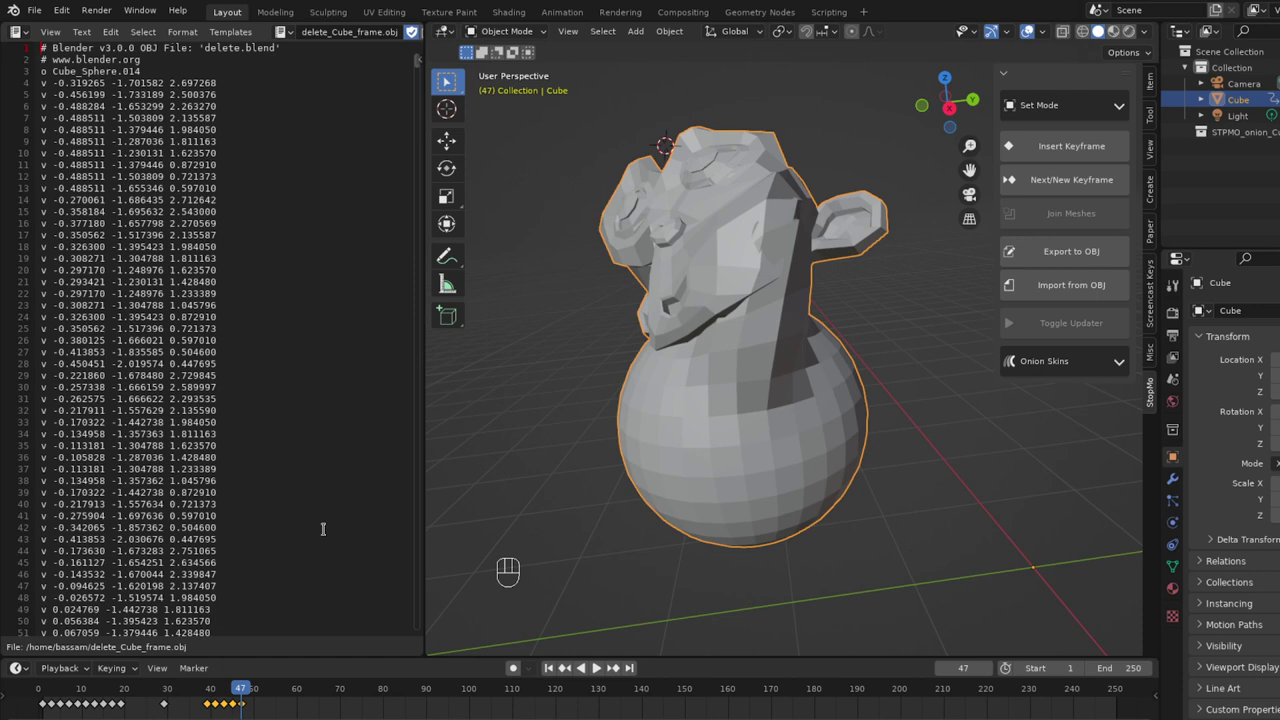
key("Right")
key("Right")
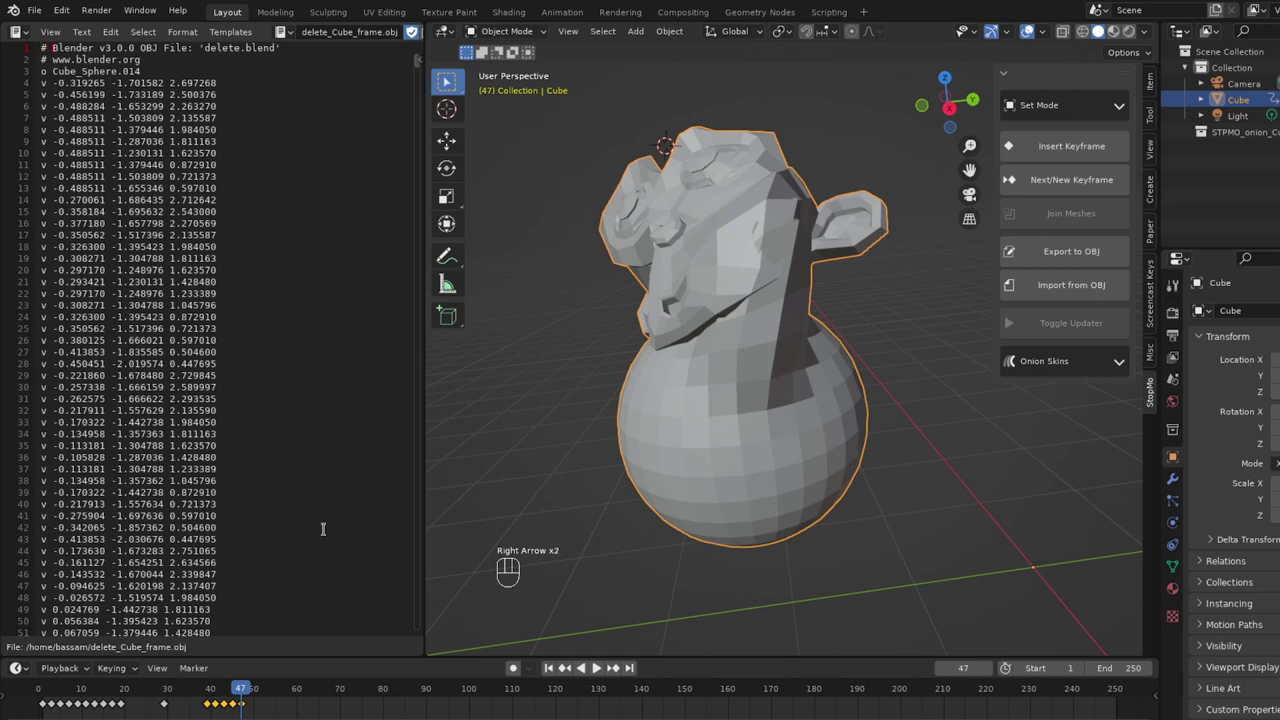
key("Right")
key("Right")
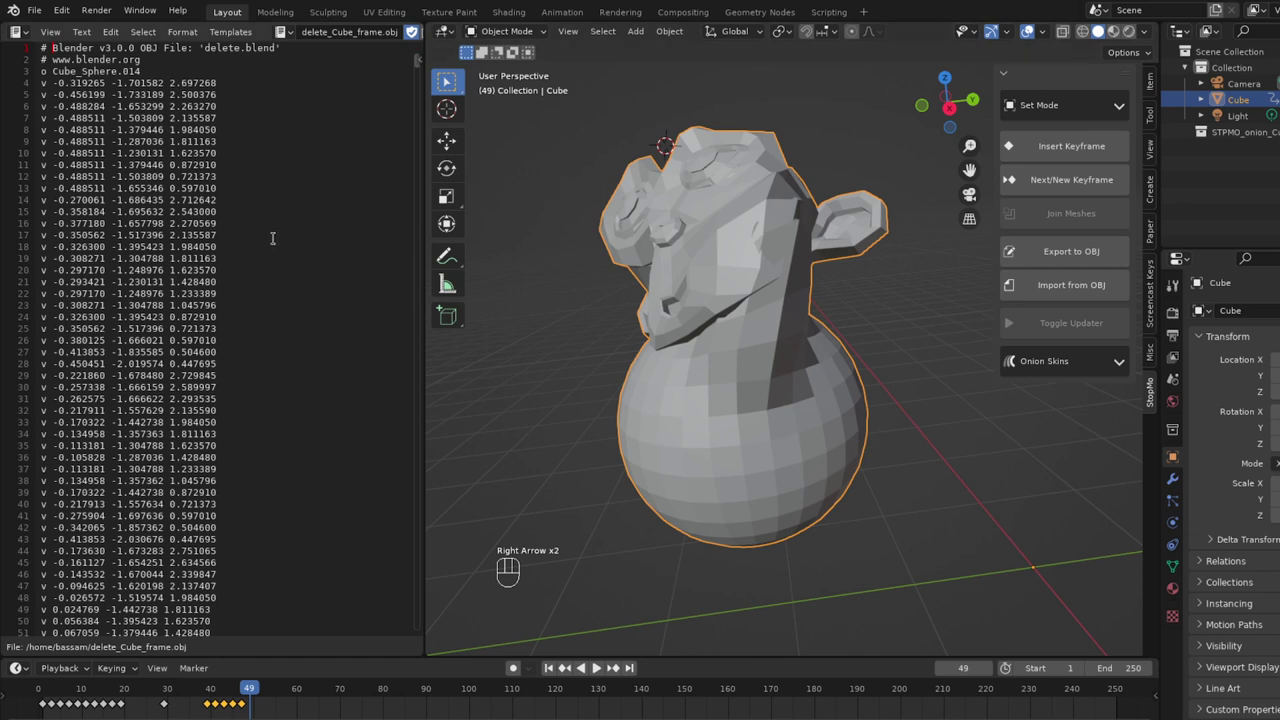
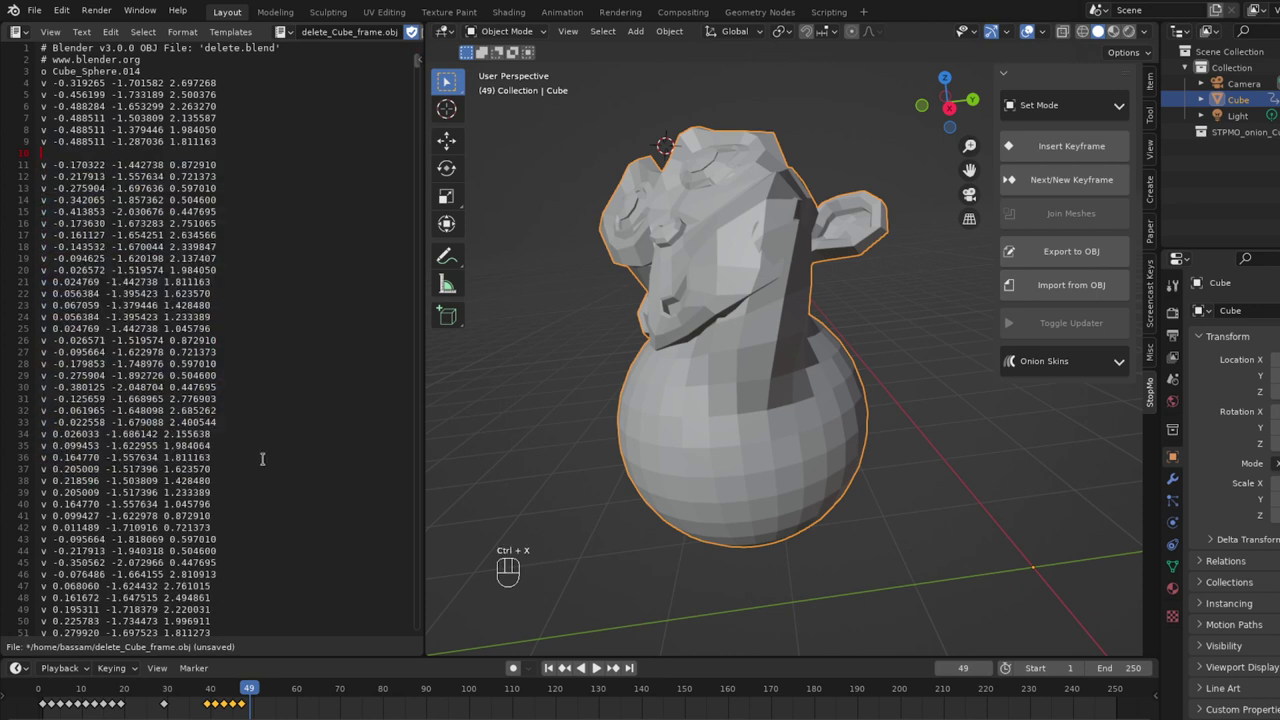
key("Delete")
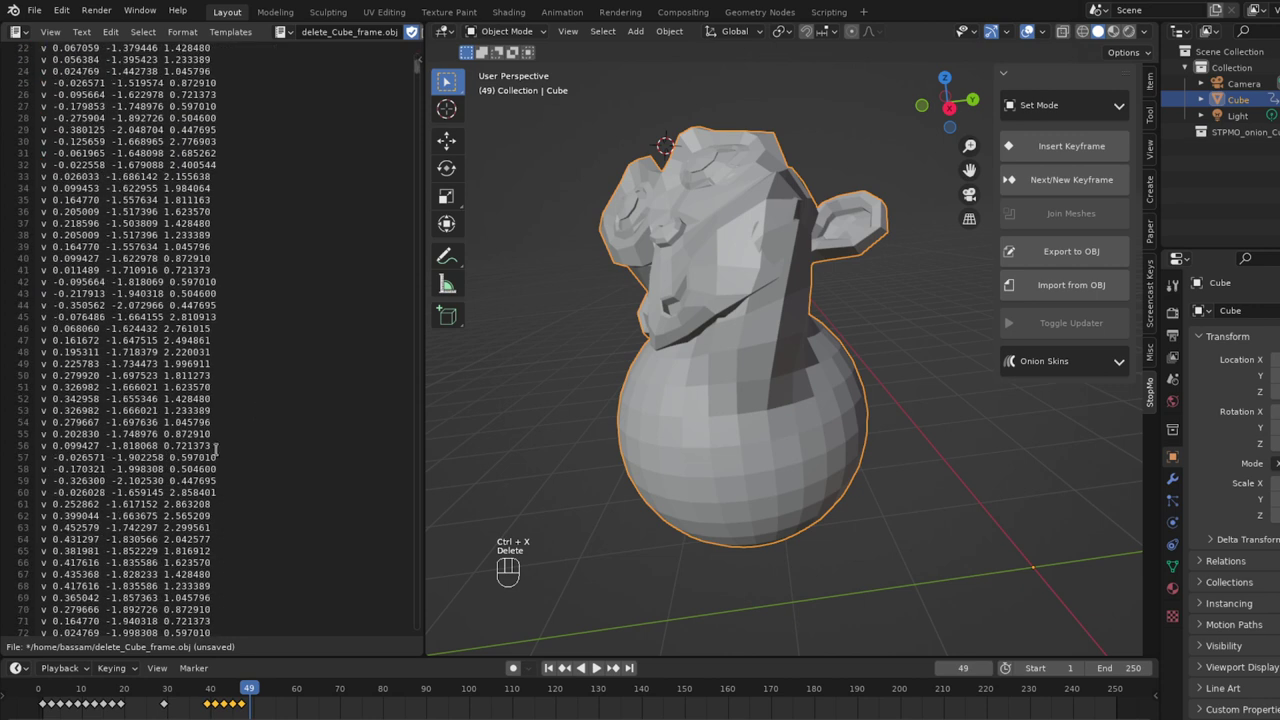
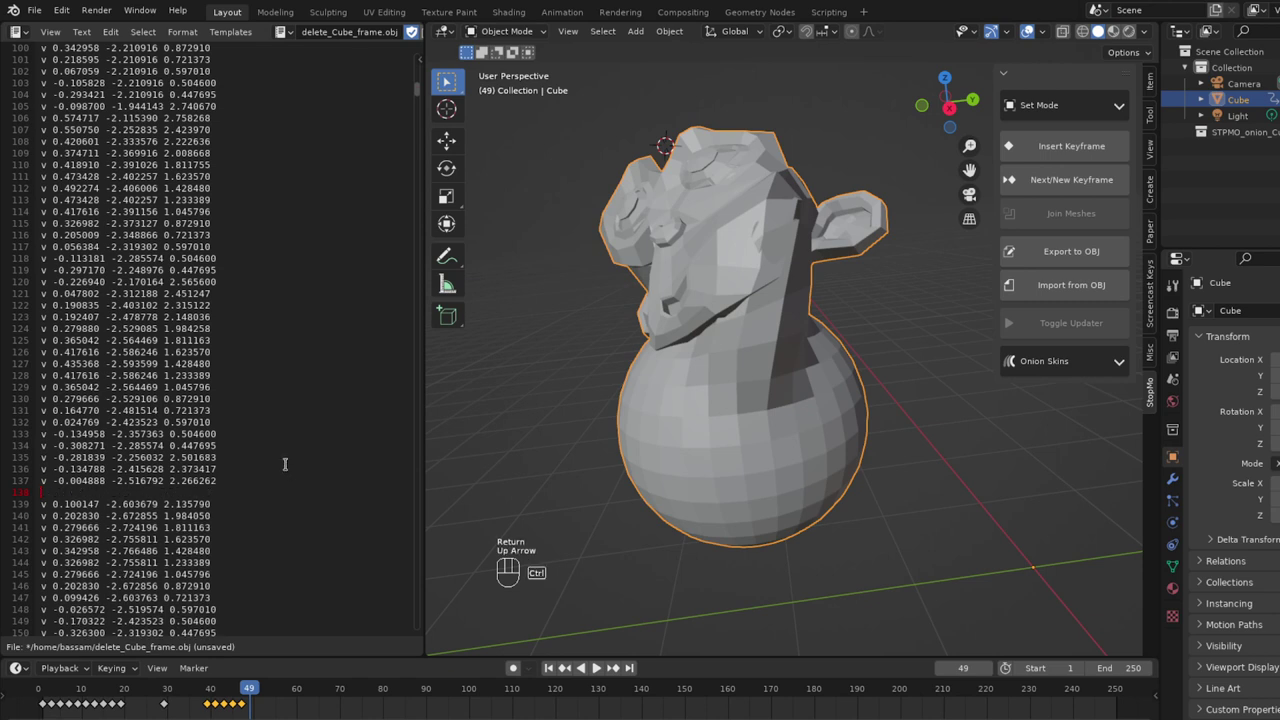
key("ctrl+v")
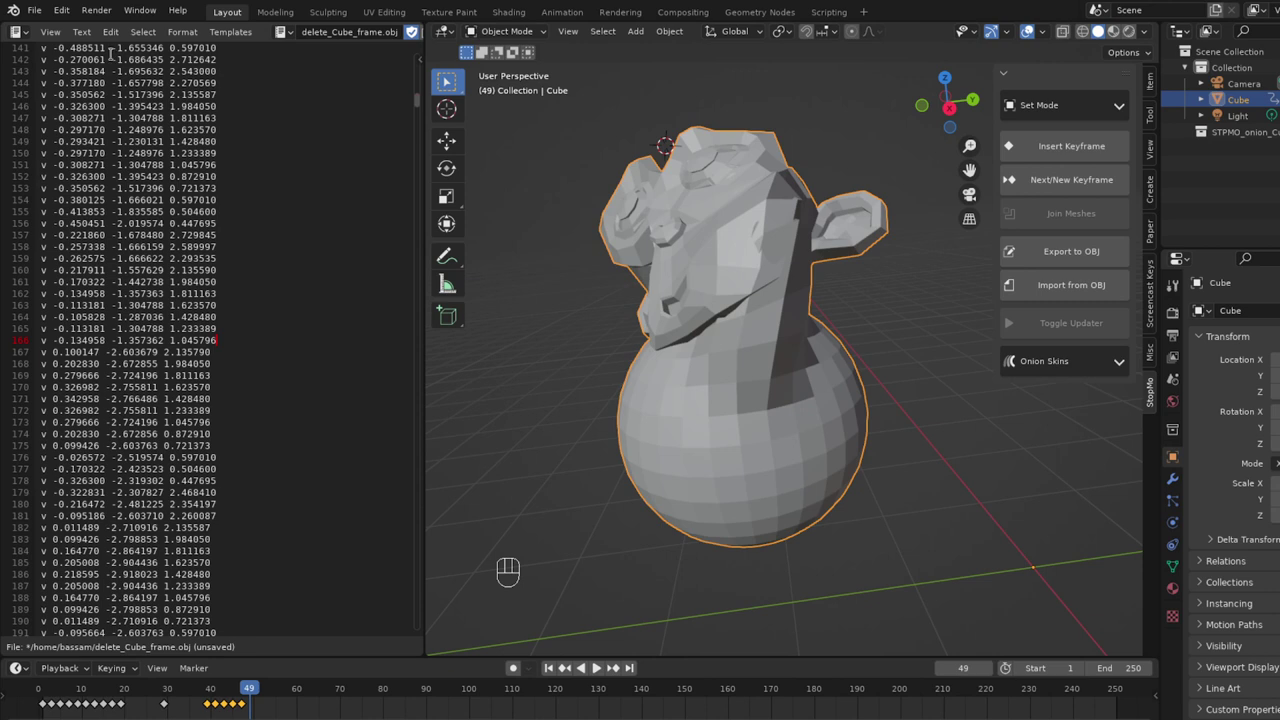
left_click_drag(93, 33, 115, 114)
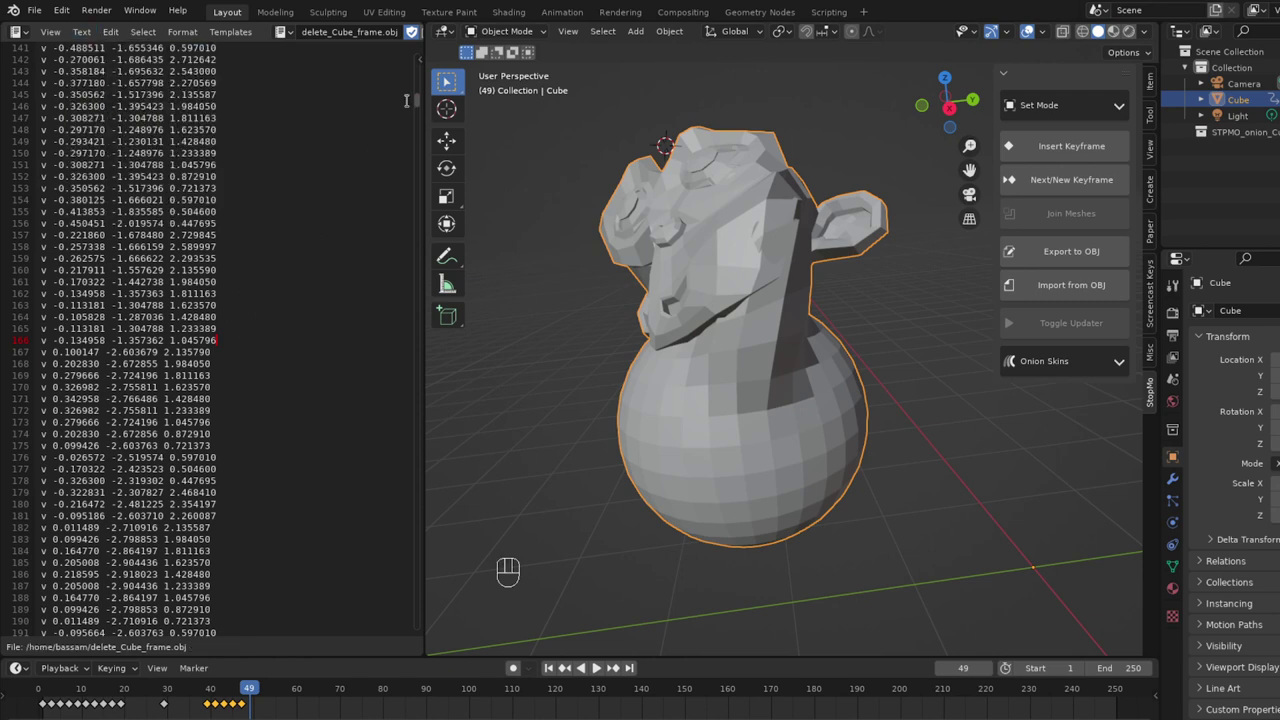
Orbit and zoom to view the whole model, then step forward two frames to frame 51.
left_click_drag(420, 101, 369, 76)
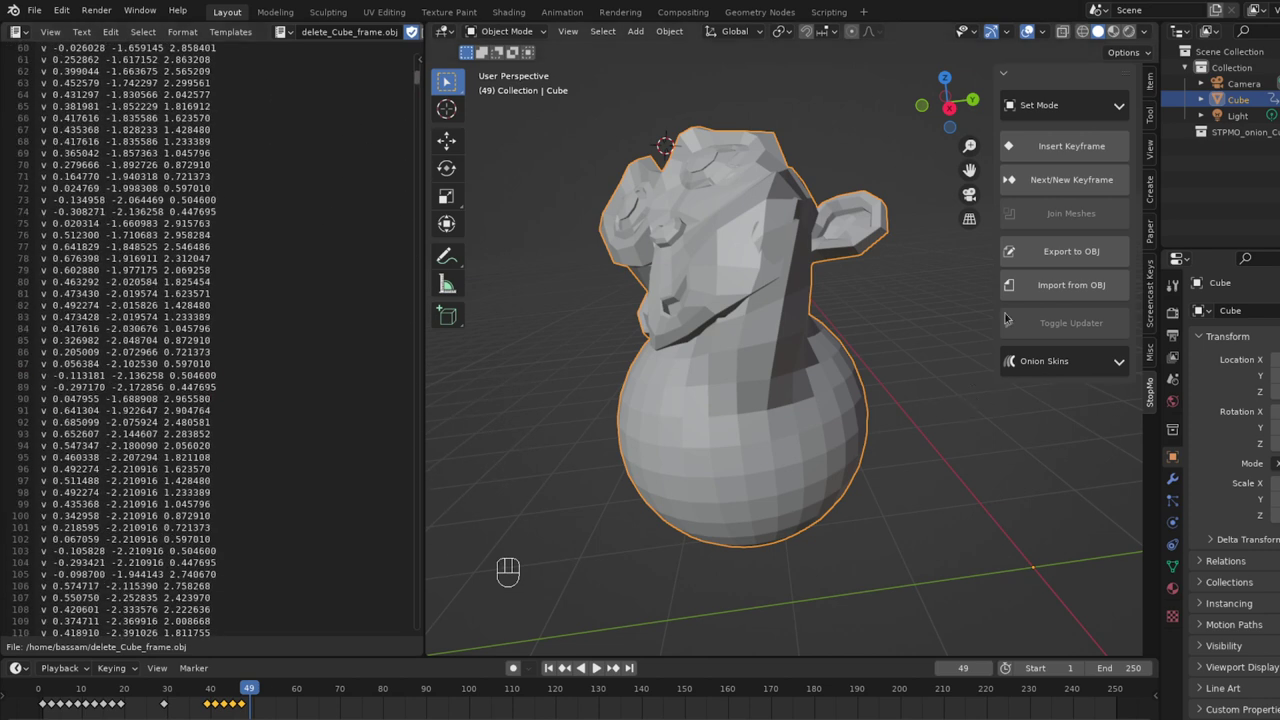
left_click_drag(1058, 279, 731, 330)
left_click_drag(828, 337, 861, 318)
middle_click(715, 417)
middle_click(832, 359)
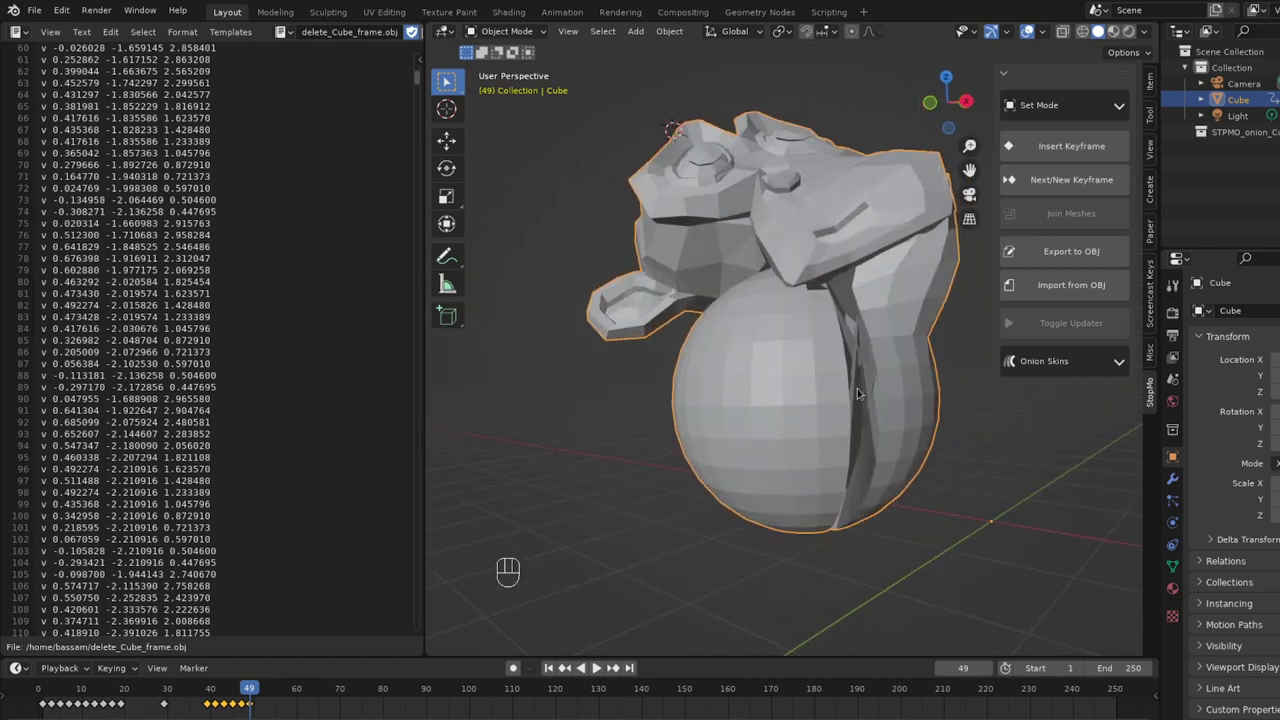
left_click_drag(776, 410, 857, 414)
left_click_drag(739, 370, 929, 344)
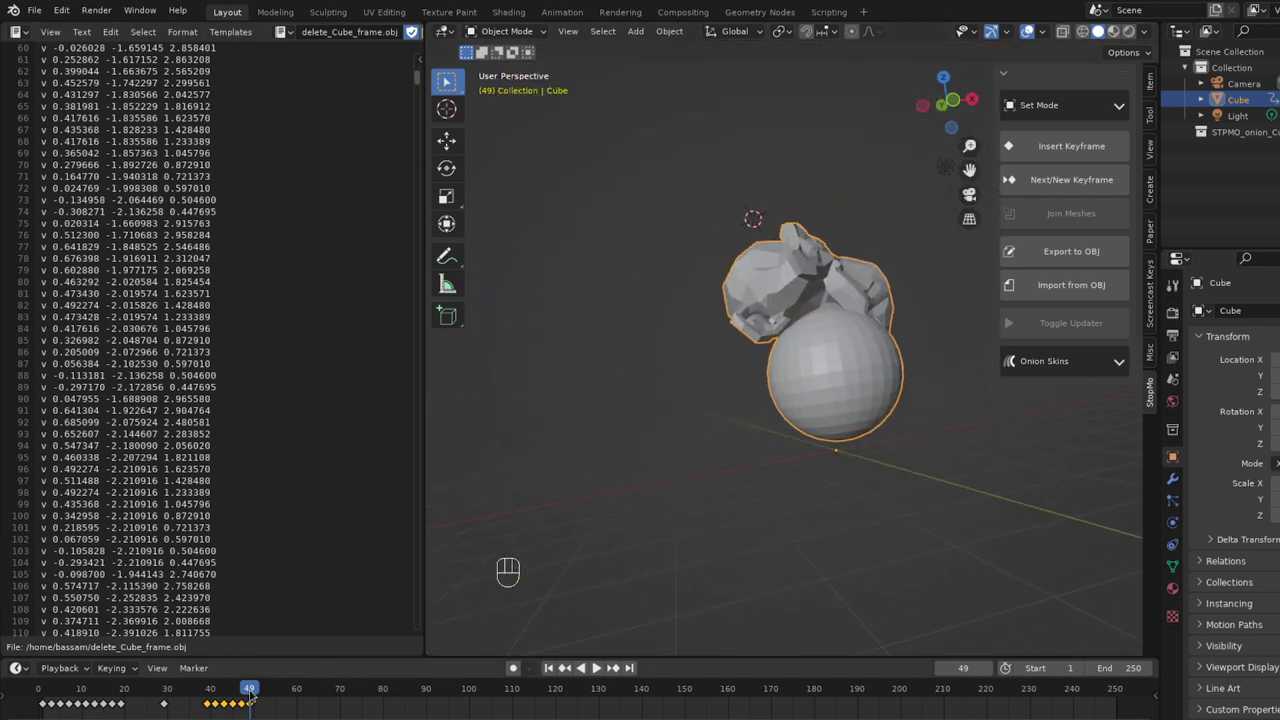
key("Right")
key("Right")
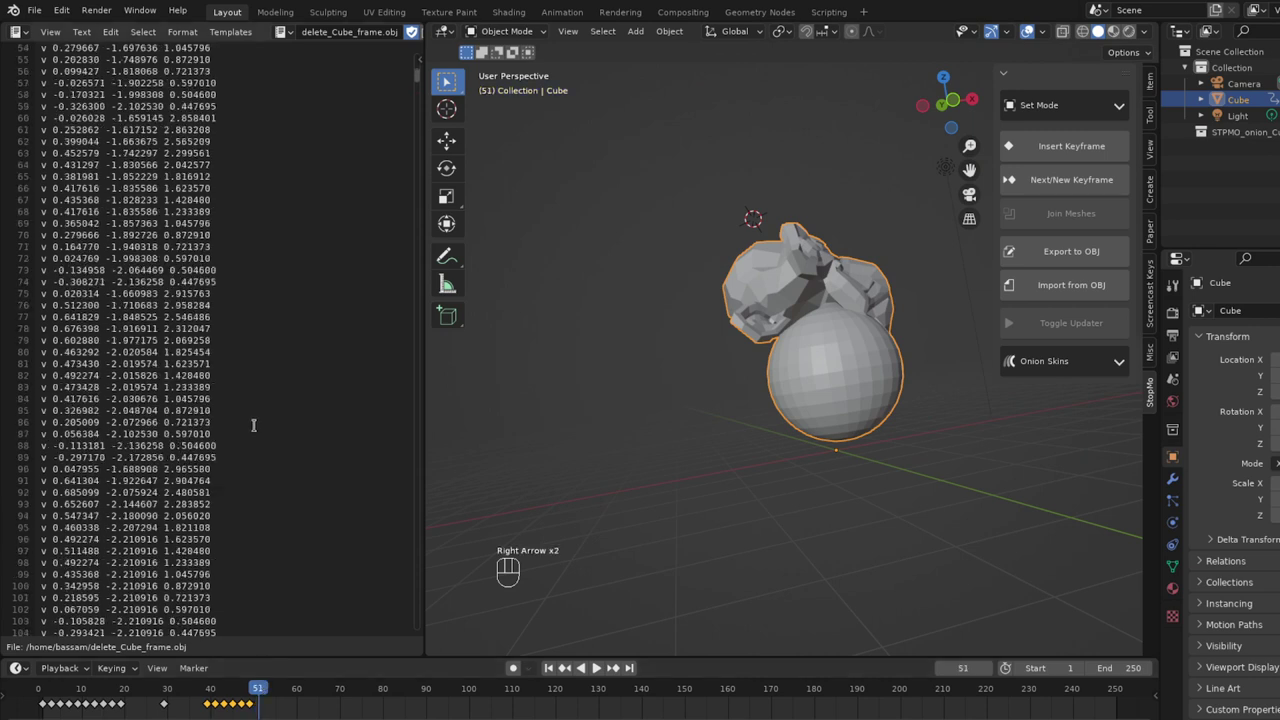
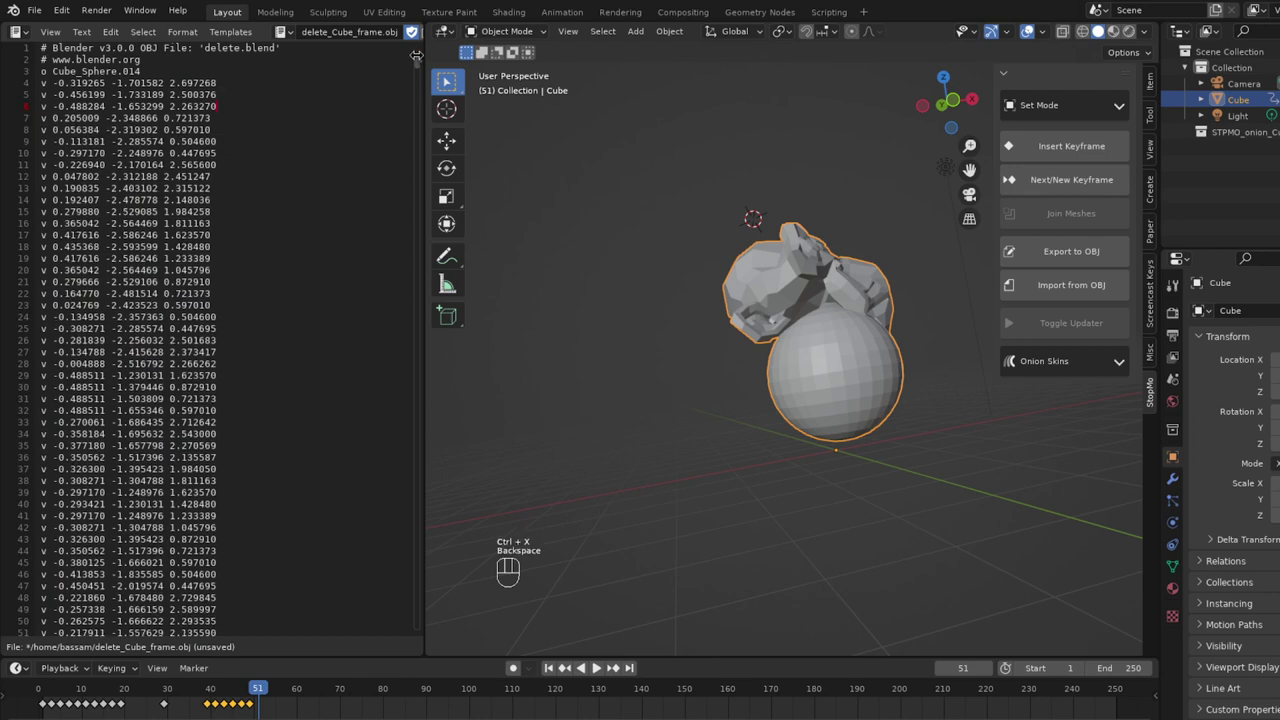
Cut a block of vertex lines, paste it deeper in the list, and save with Alt+S.
left_click(421, 66)
left_click_drag(421, 69, 414, 278)
left_click(414, 278)
left_click_drag(414, 294, 411, 317)
left_click(411, 317)
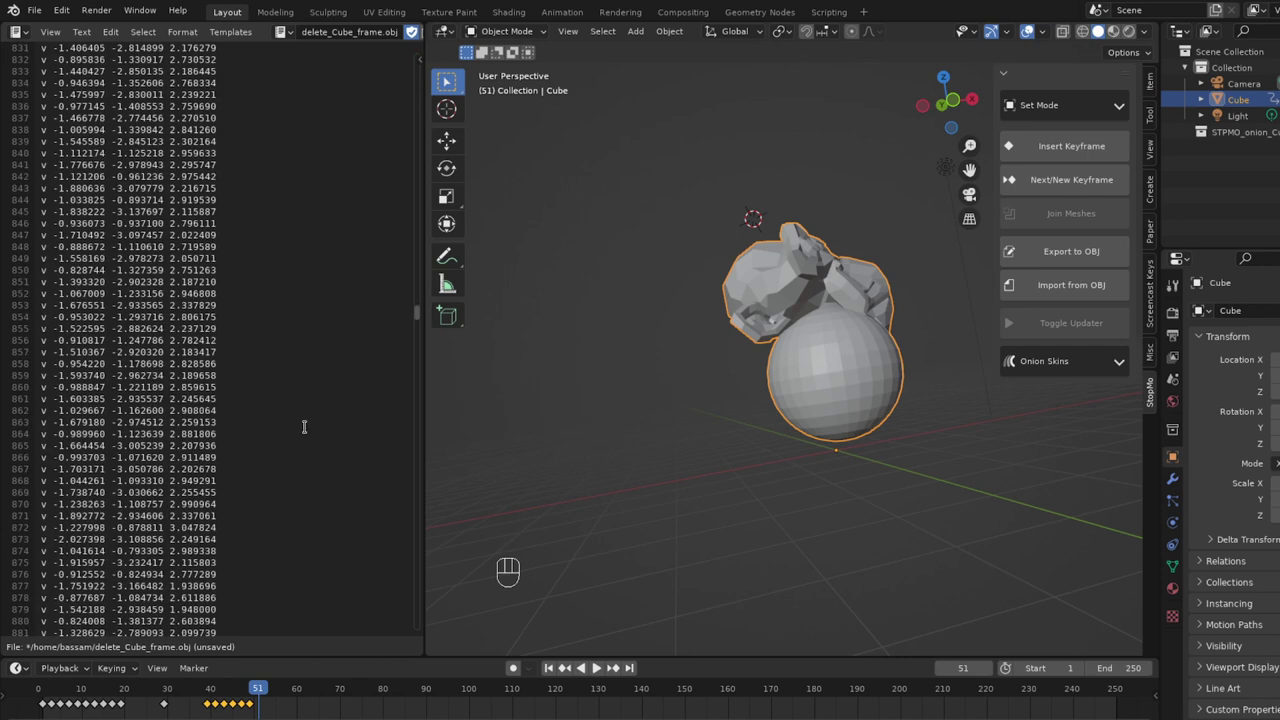
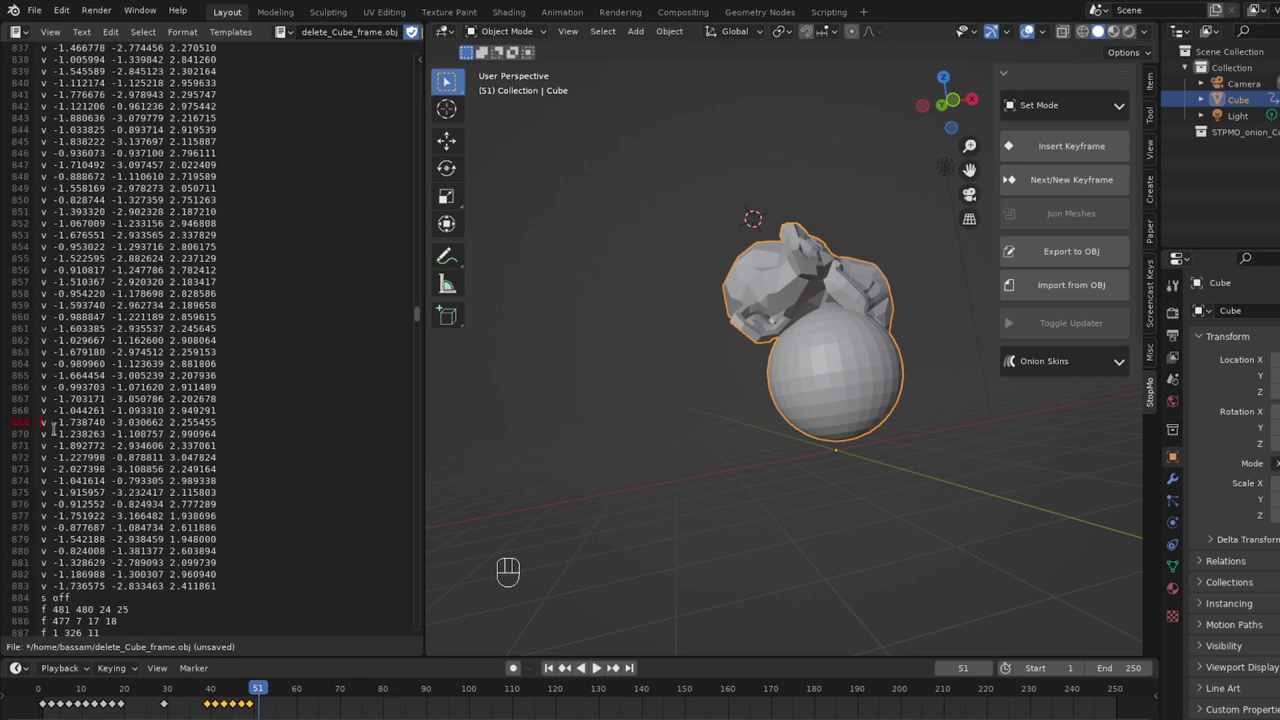
key("Return")
key("Up")
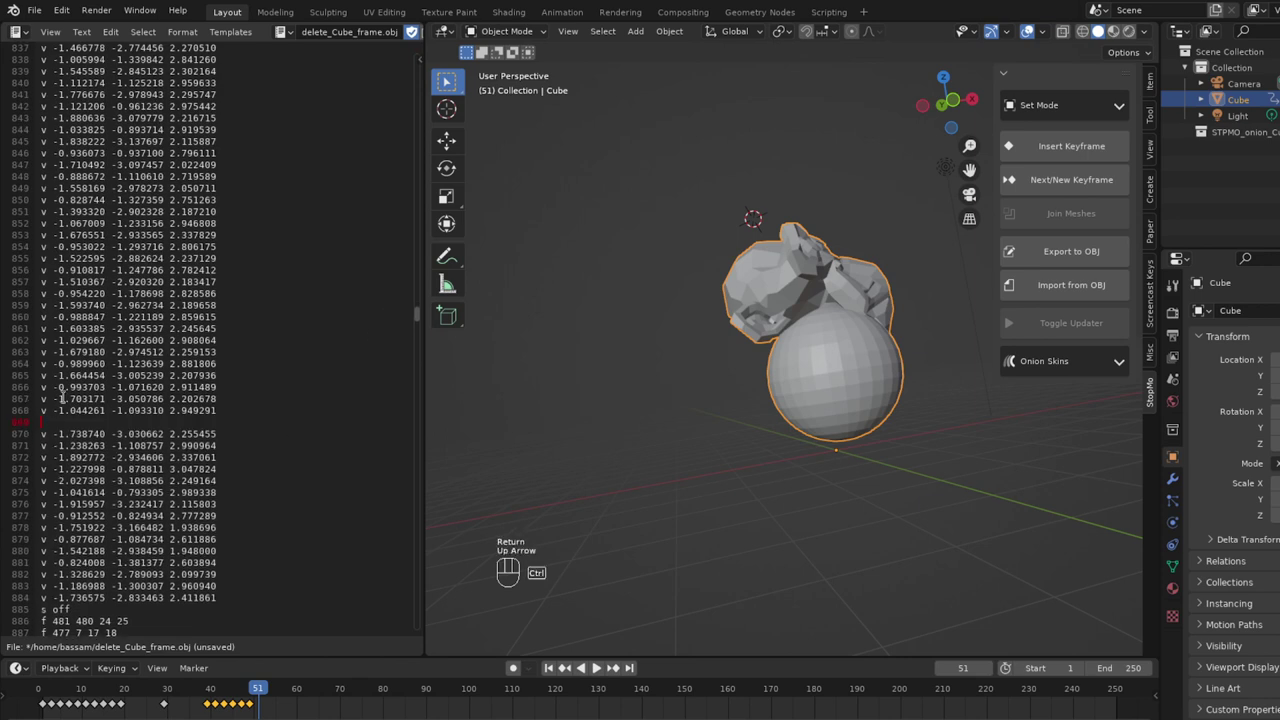
key("ctrl+v")
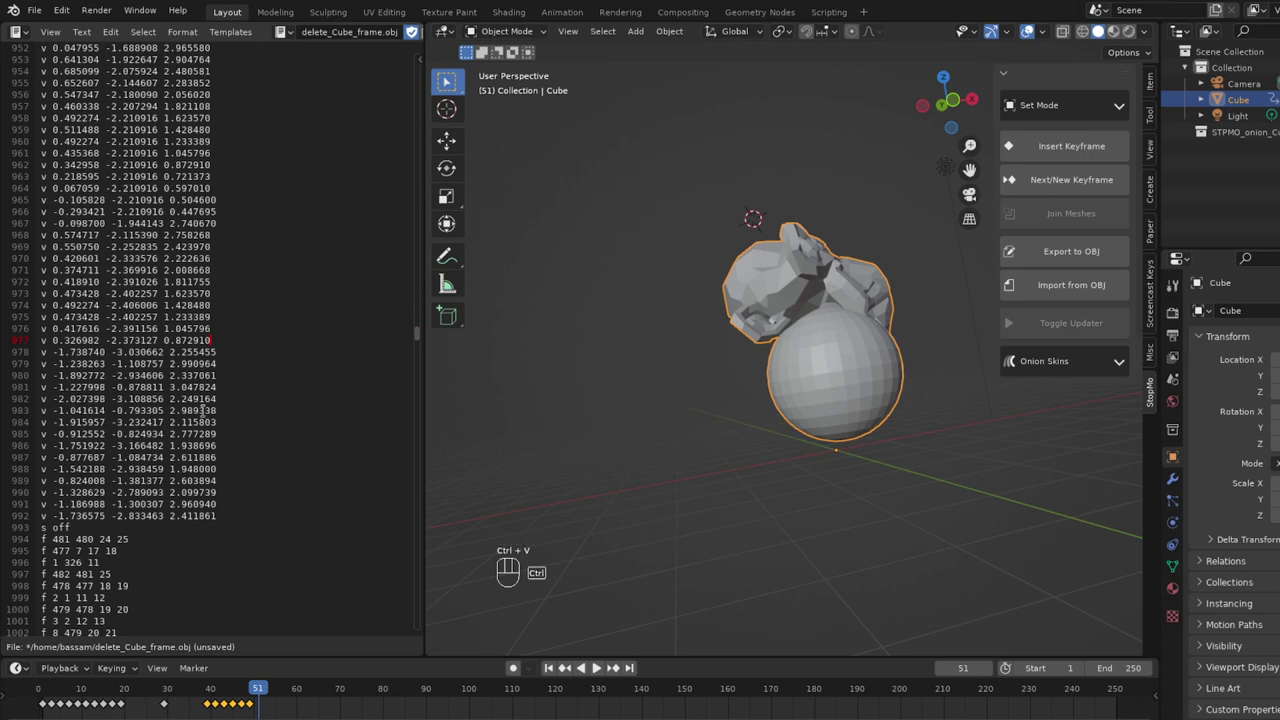
key("alt+s")
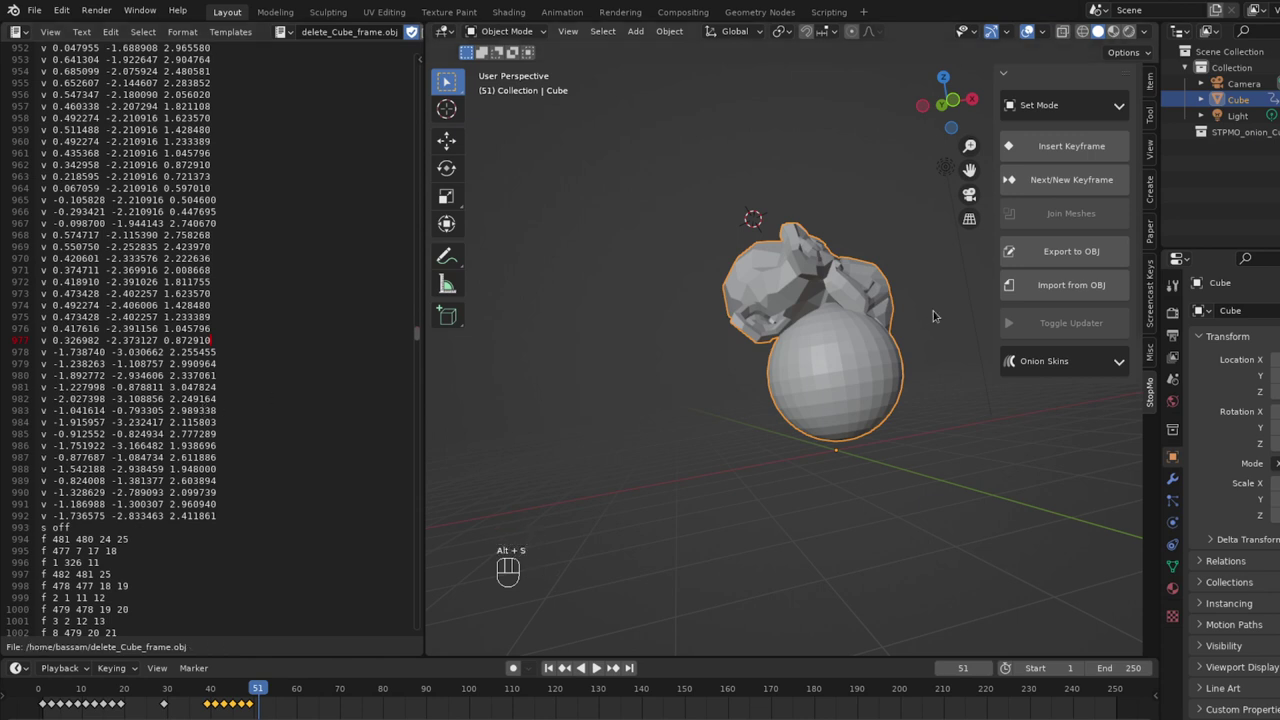
Orbit the view to face the torn, scrambled frame-51 mesh.
middle_click(1055, 282)
left_click_drag(868, 393, 732, 384)
middle_click(882, 376)
left_click_drag(905, 353, 812, 367)
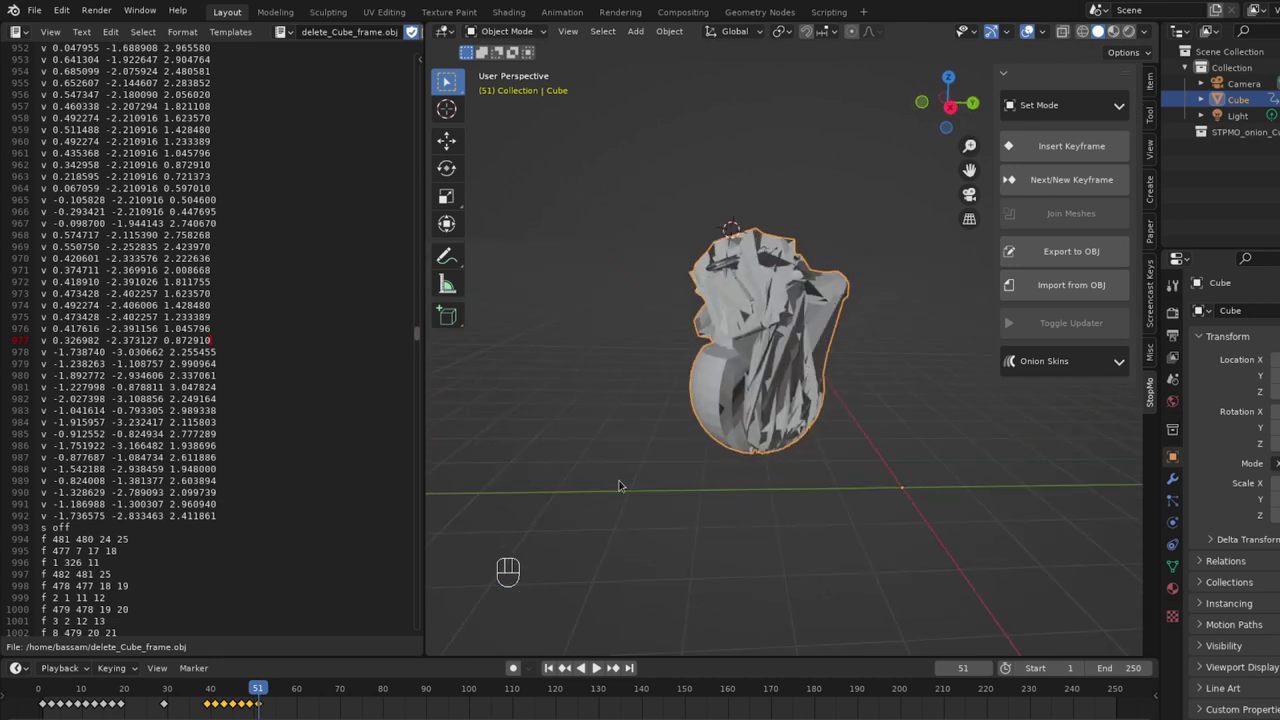
Scrub through the scrambled frames and settle on frame 43 where the mesh is intact.
left_click_drag(266, 686, 318, 689)
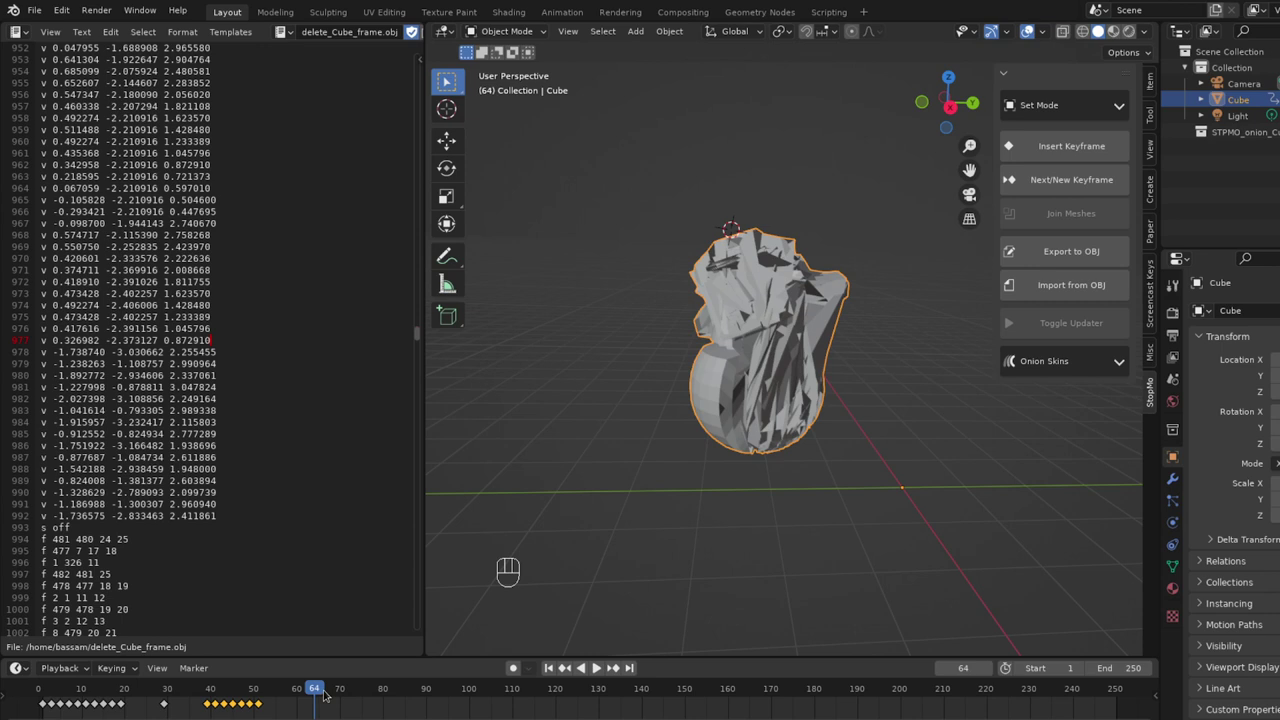
left_click_drag(321, 686, 232, 701)
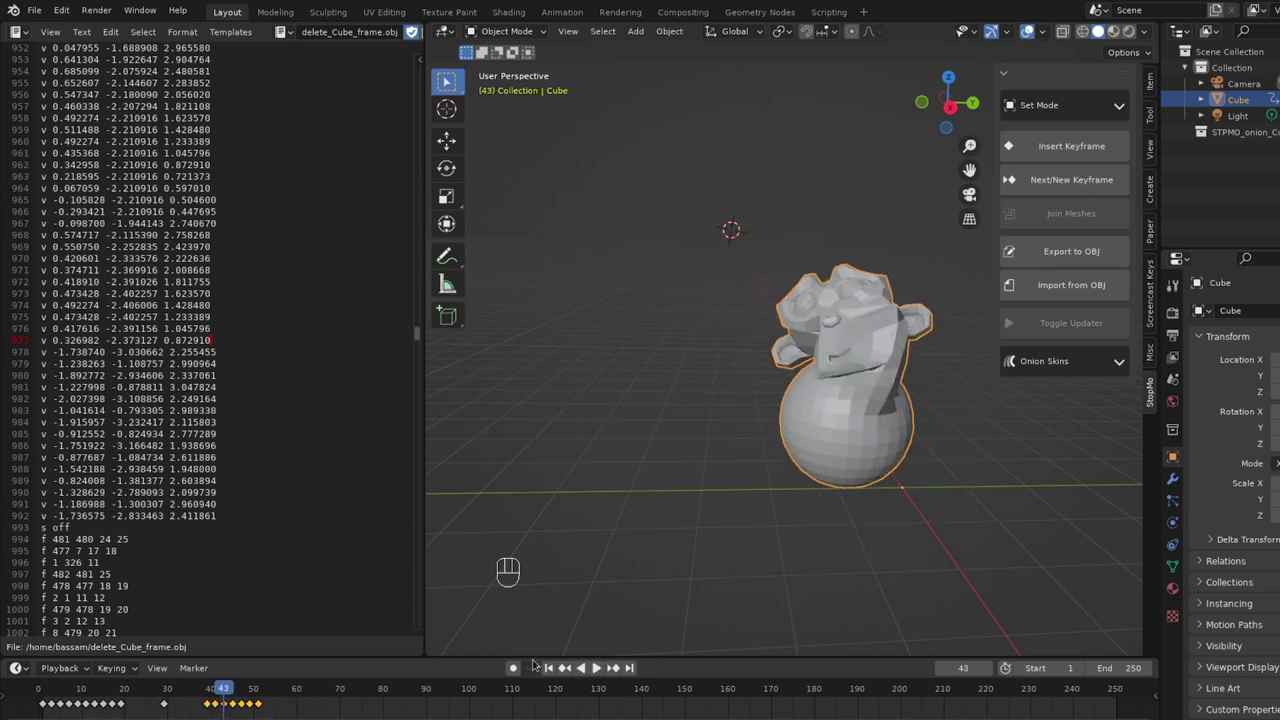
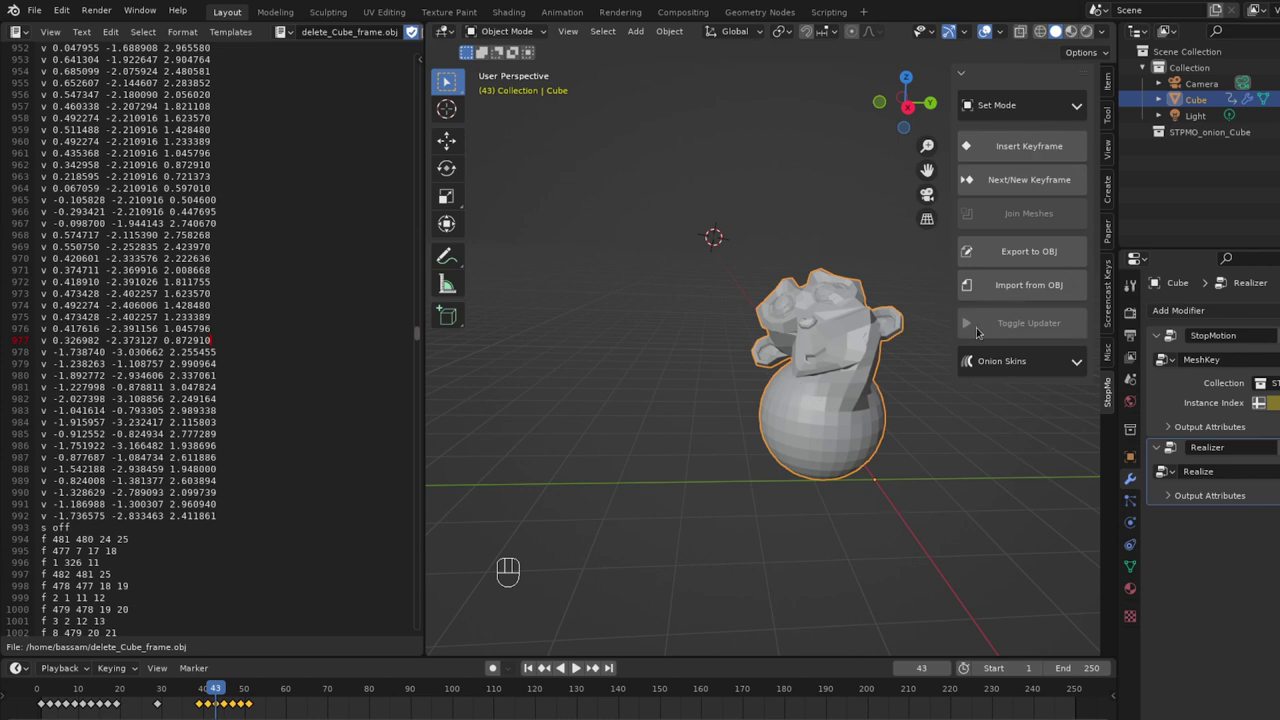
Scrub the timeline to frame 45, showing the jagged monkey head.
left_click_drag(221, 686, 309, 673)
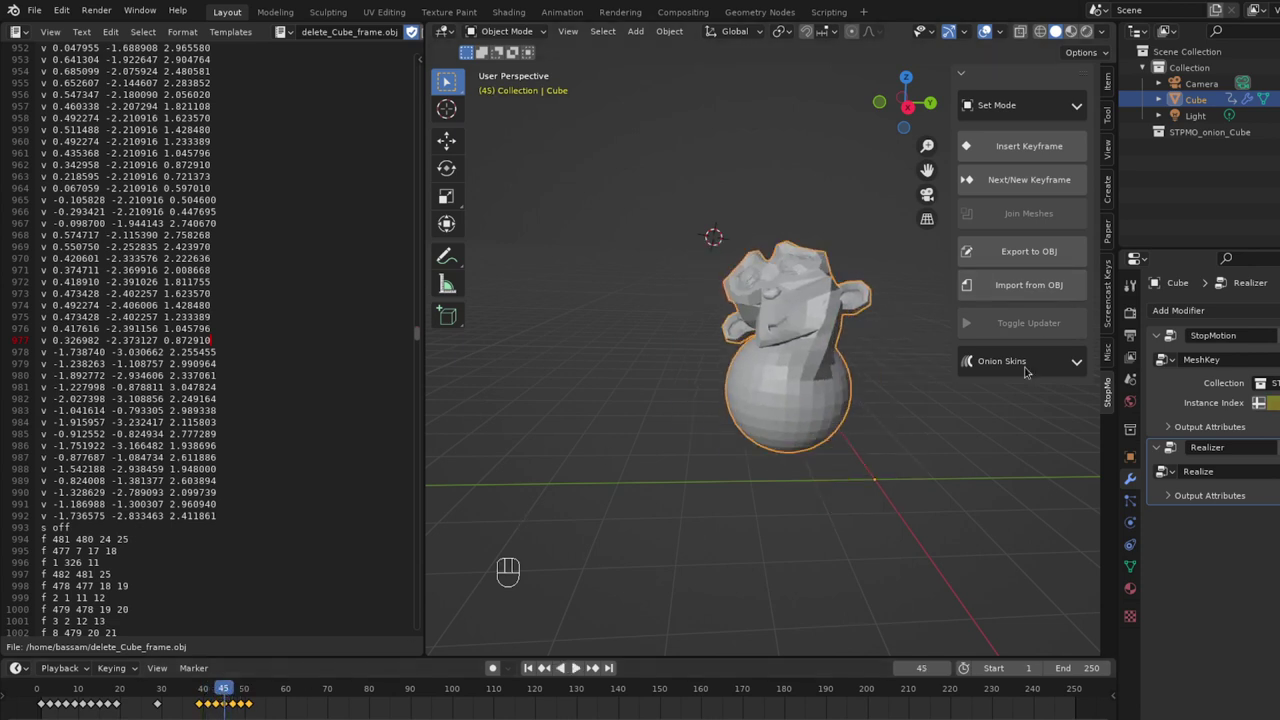
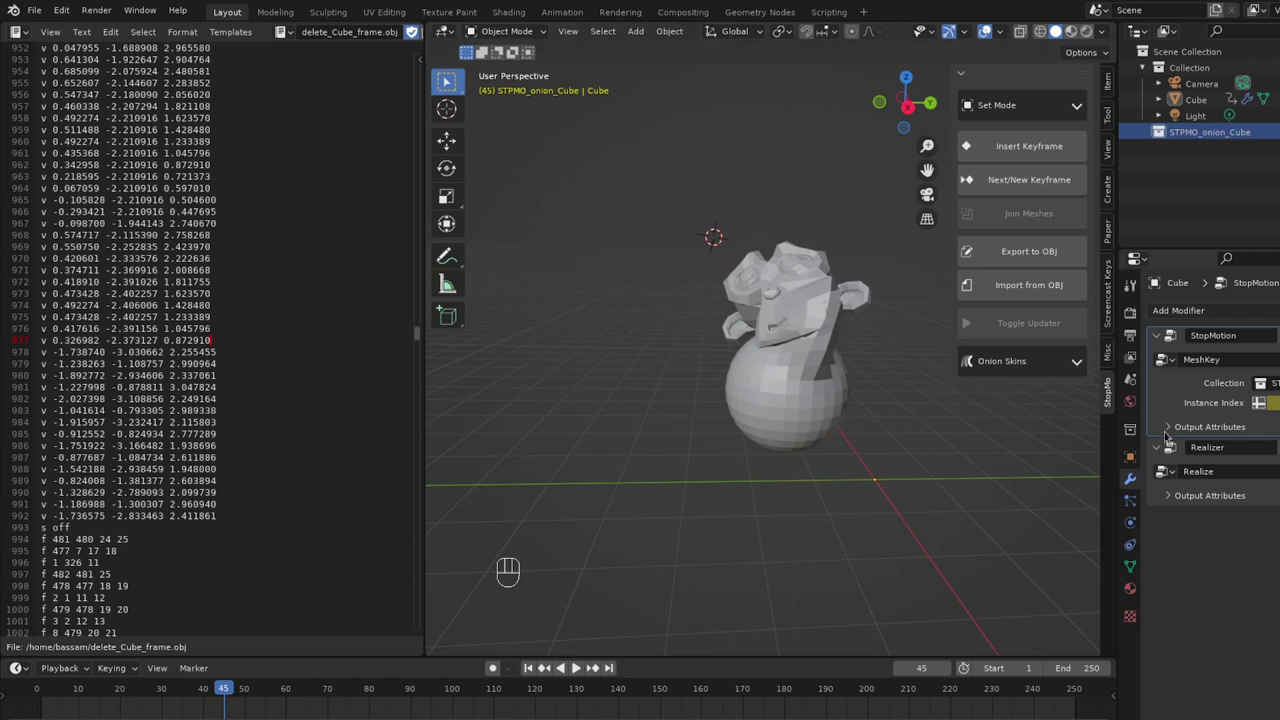
Bring up the Add menu (Shift+A) with its Mesh list in the viewport.
left_click(785, 364)
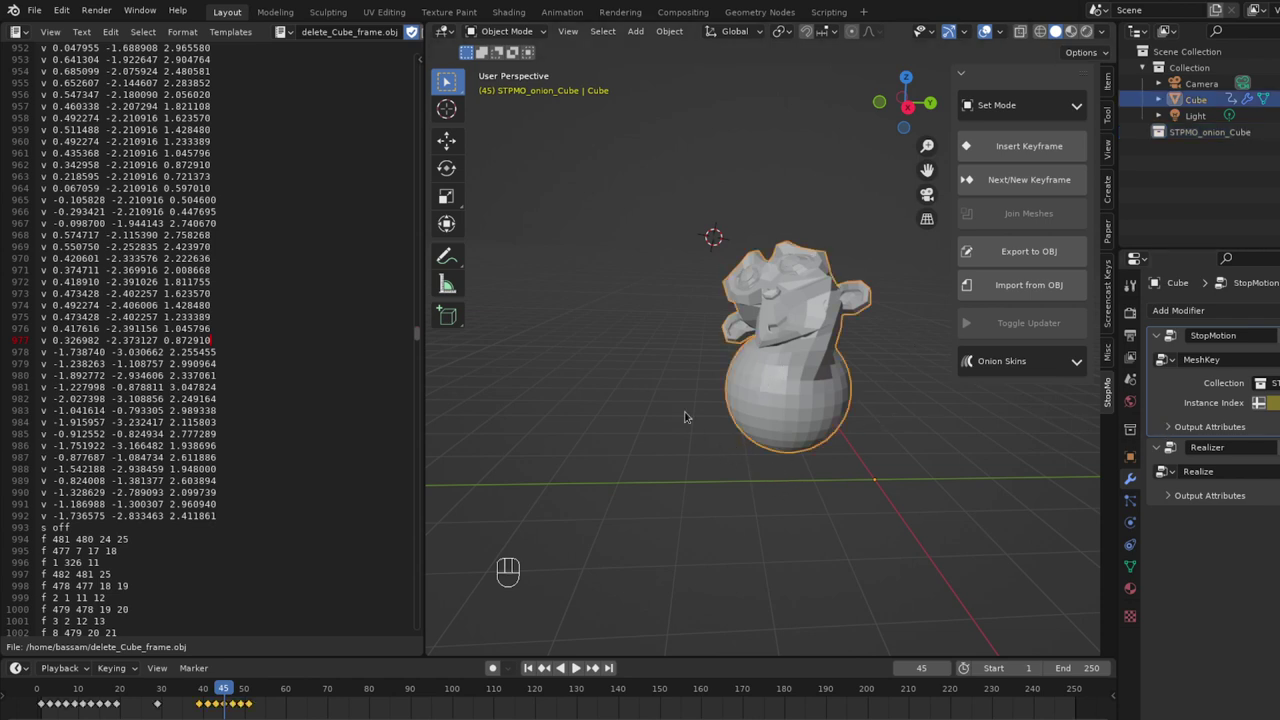
key("shift+a")
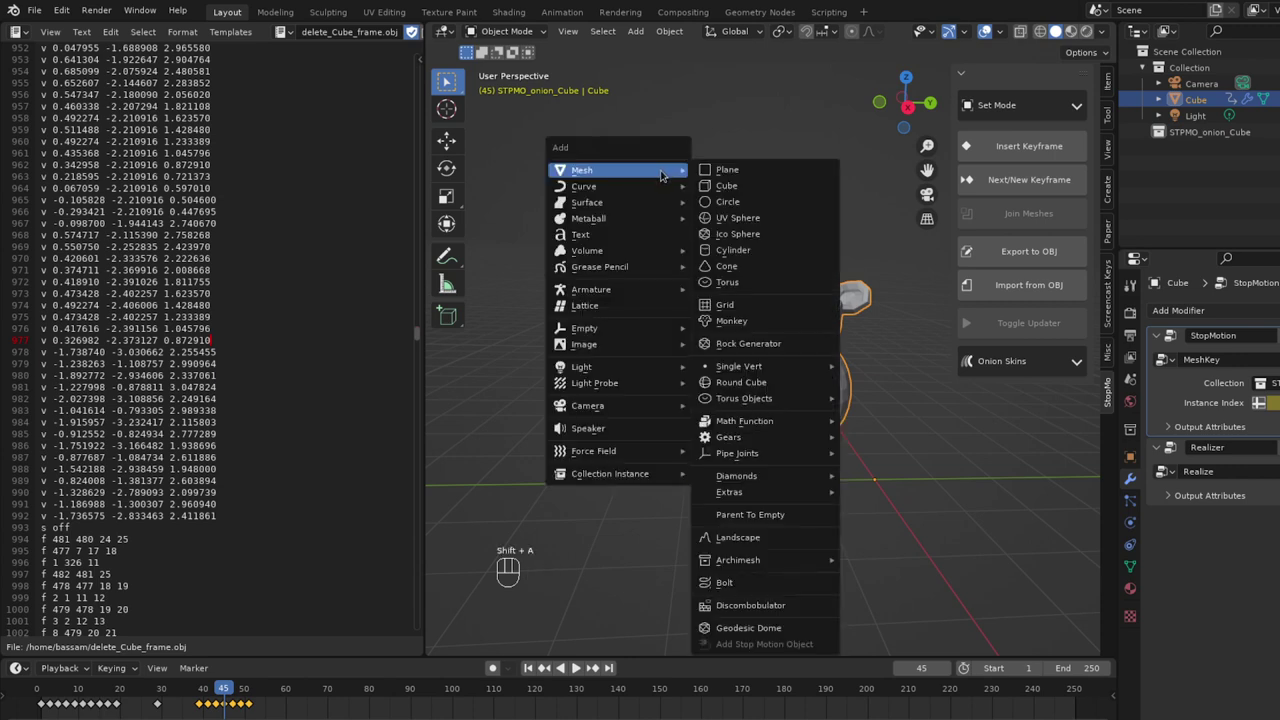
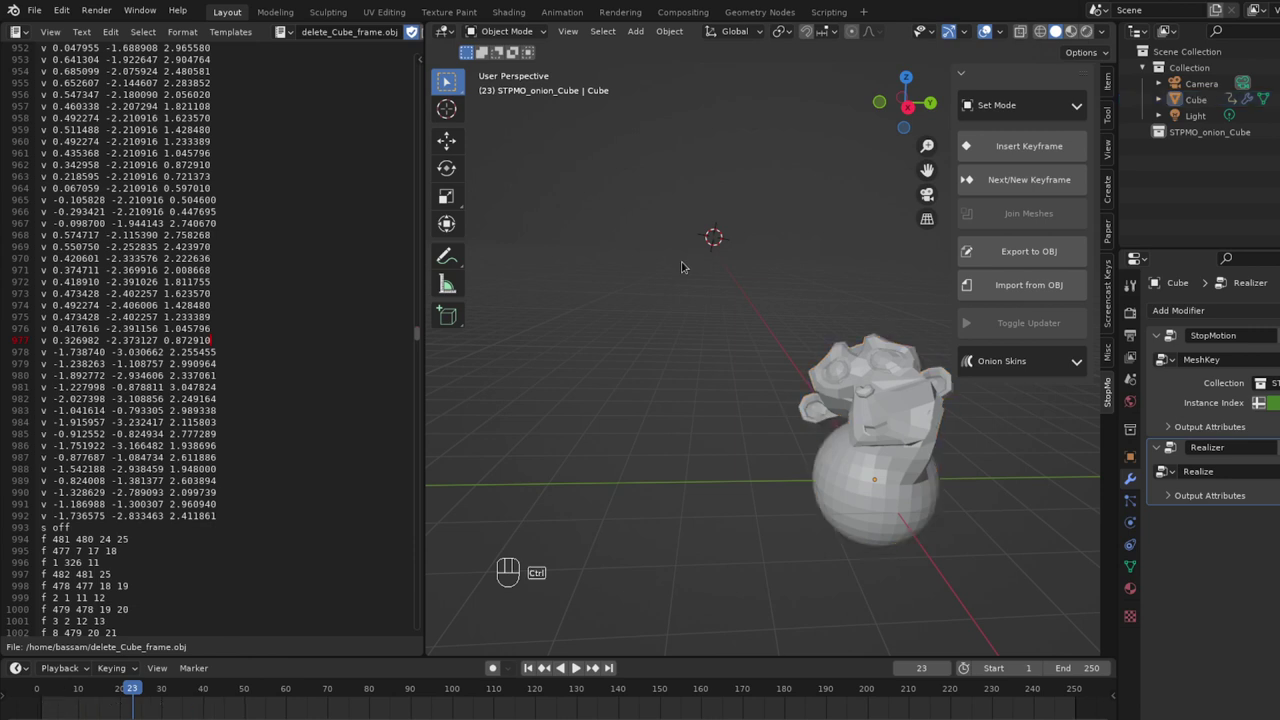
Start a new General scene, replace the cube with a UV Sphere, and Initialize it for StopMo.
key("ctrl+n")
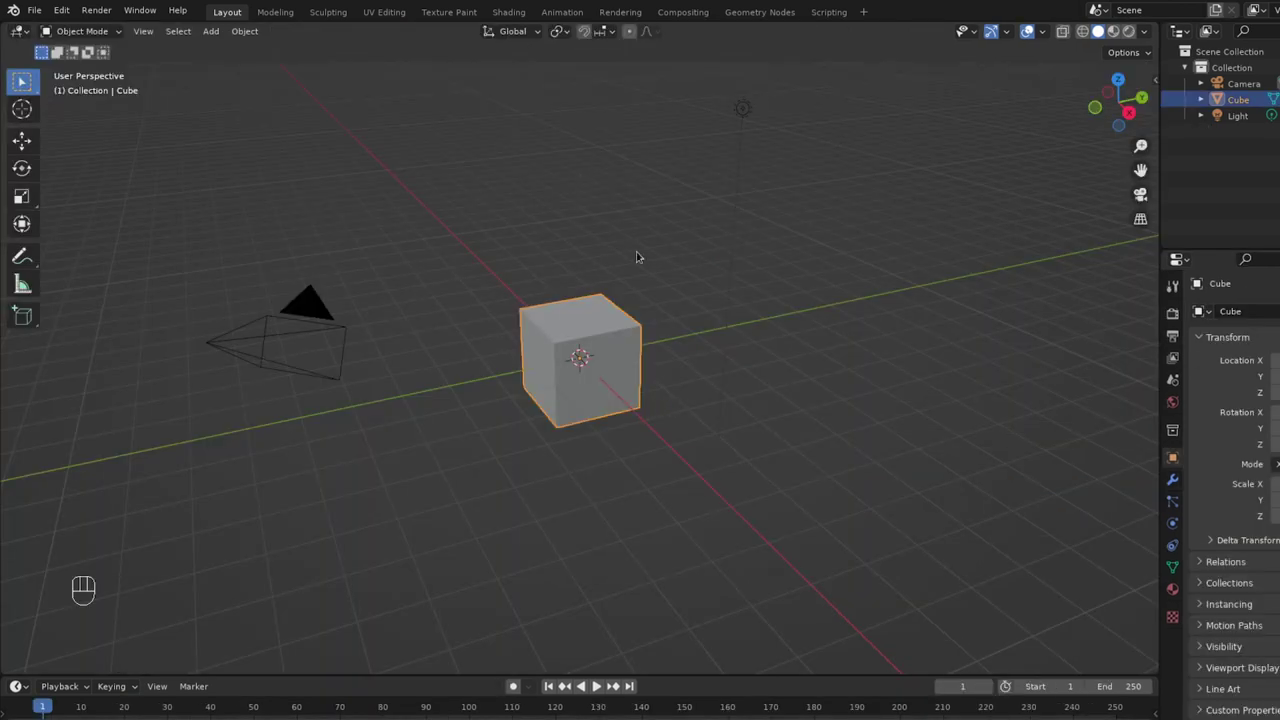
key("x")
key("shift+a")
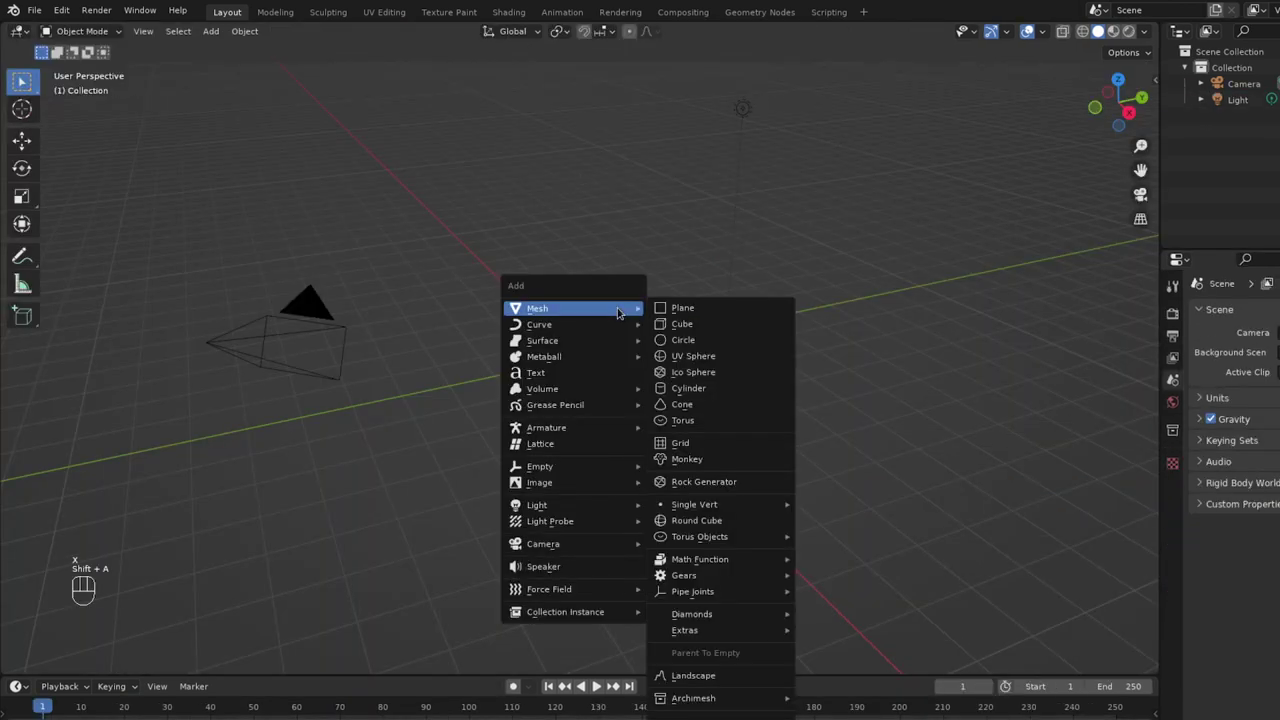
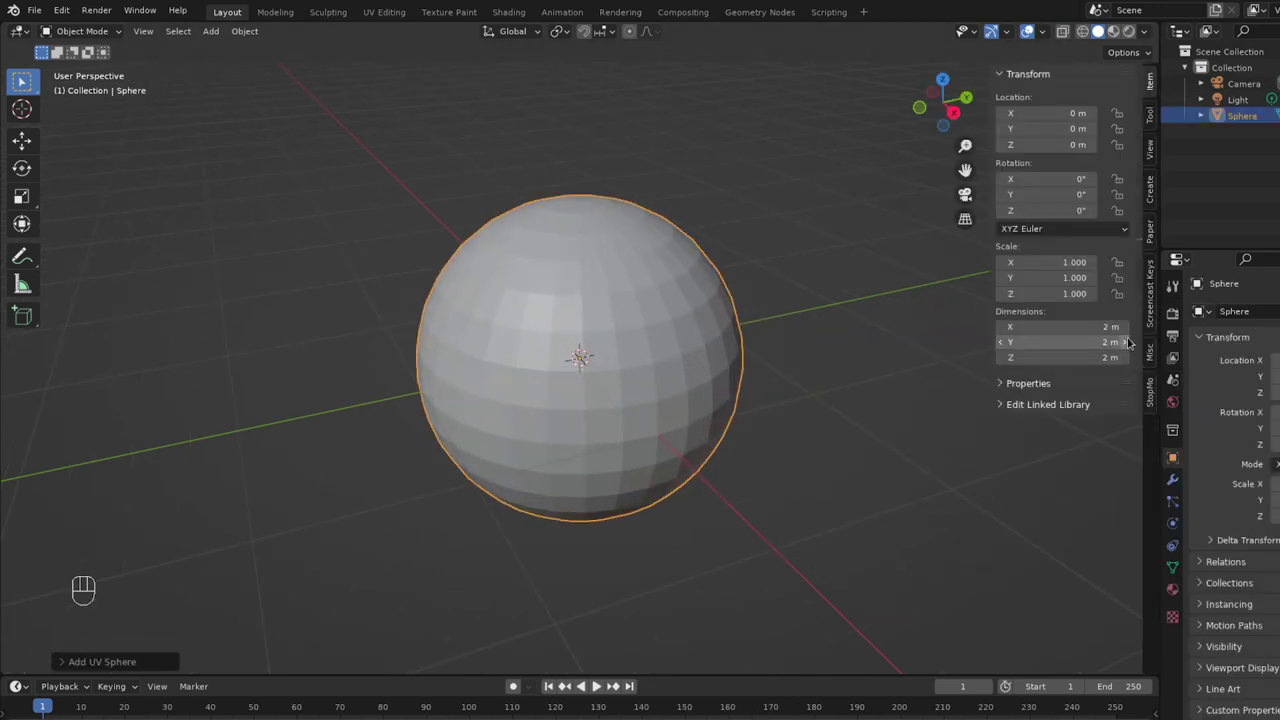
left_click(1155, 395)
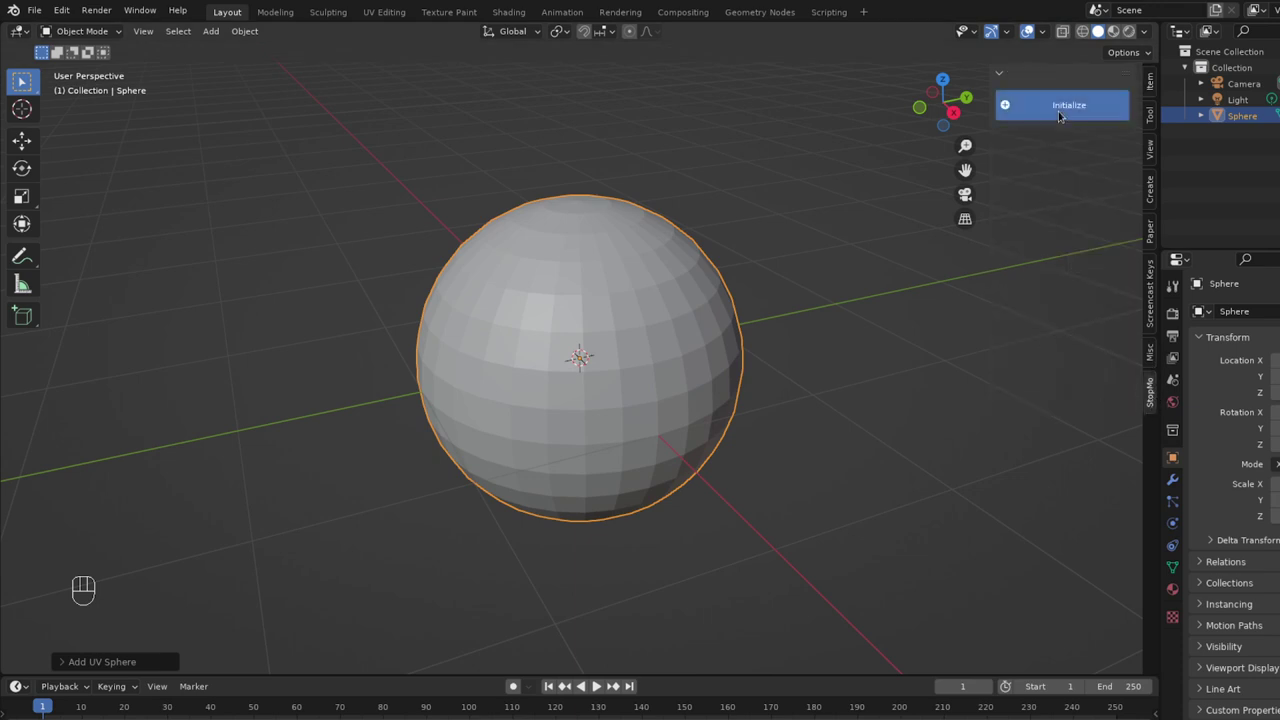
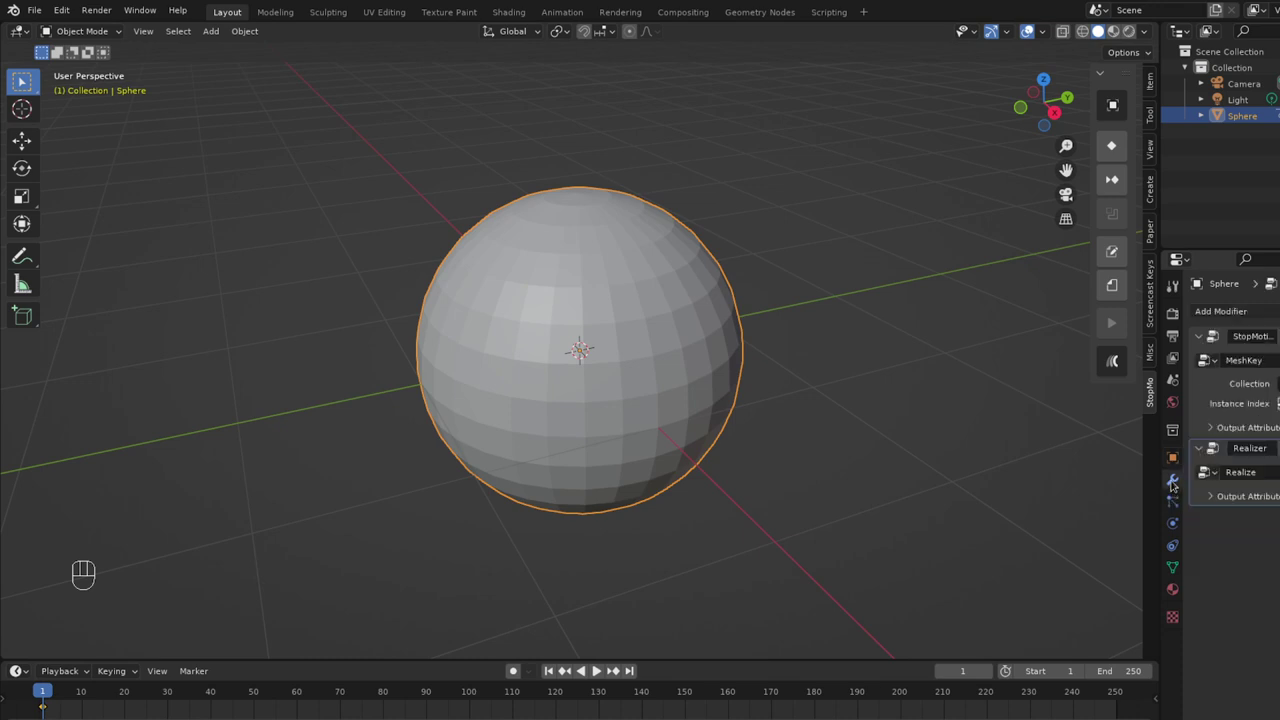
Add a Displace modifier to the sphere and switch into Weight Paint mode.
left_click_drag(1257, 307, 1235, 406)
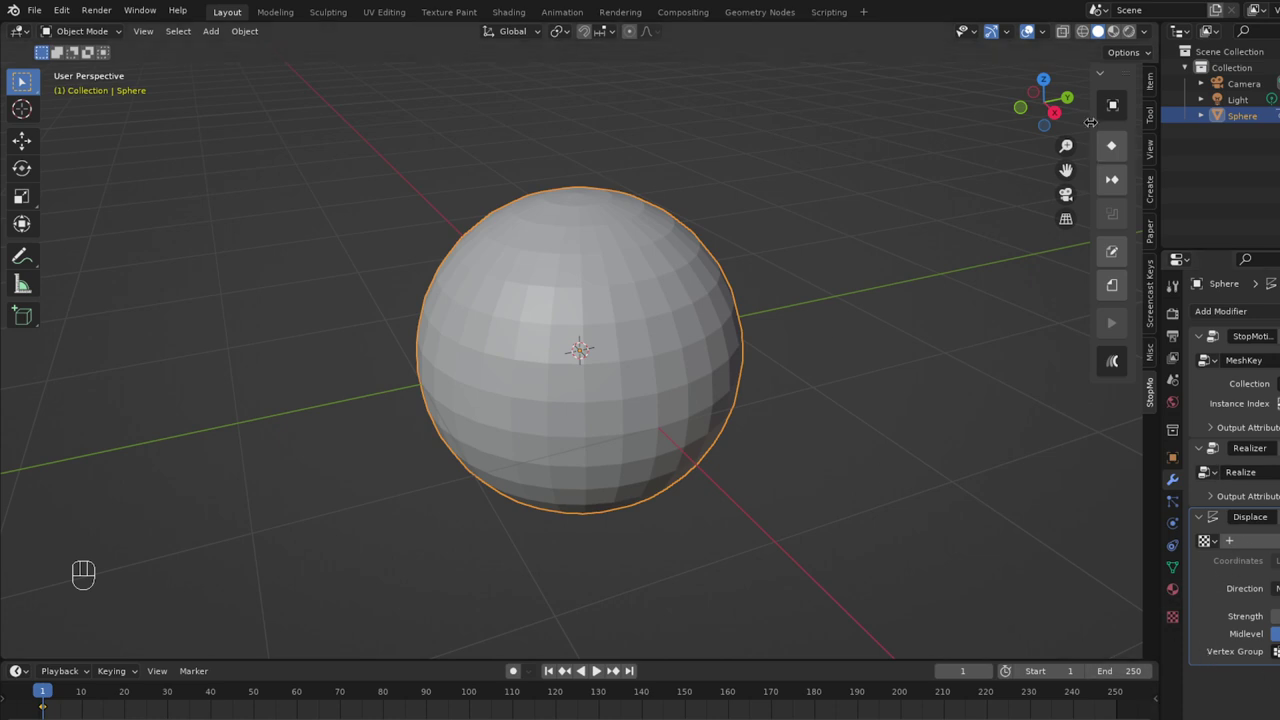
left_click_drag(1109, 103, 1083, 248)
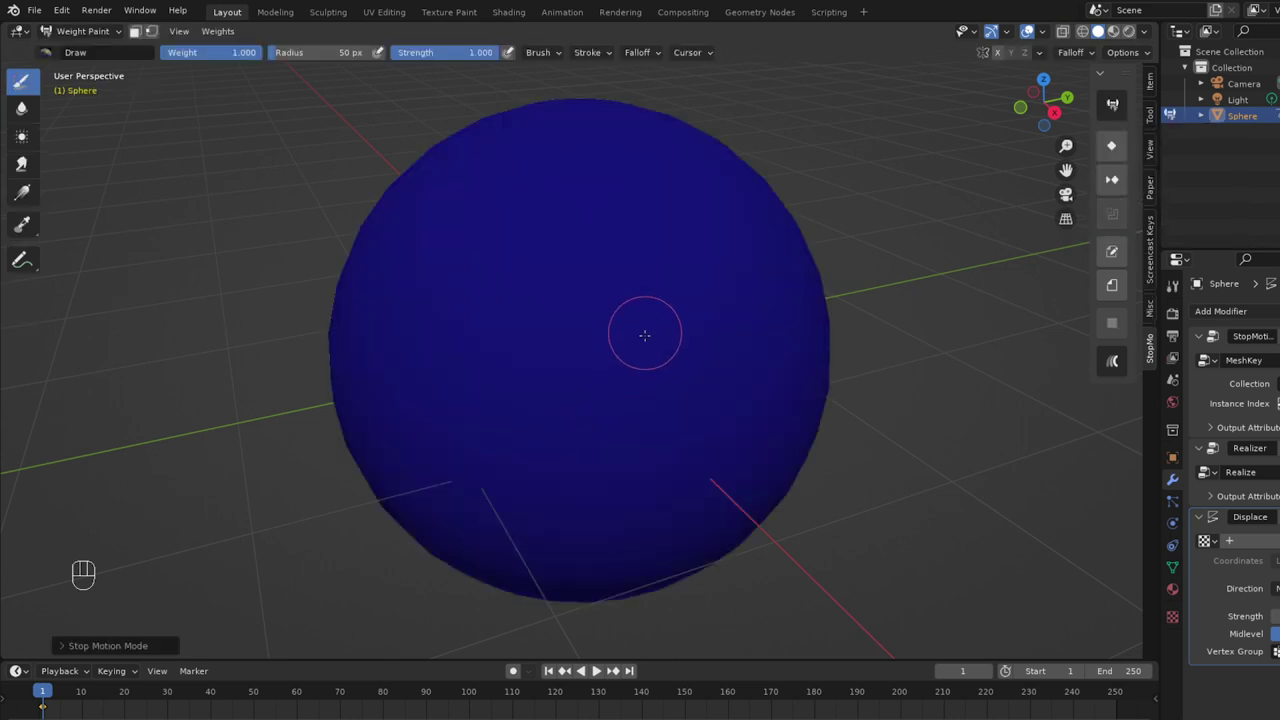
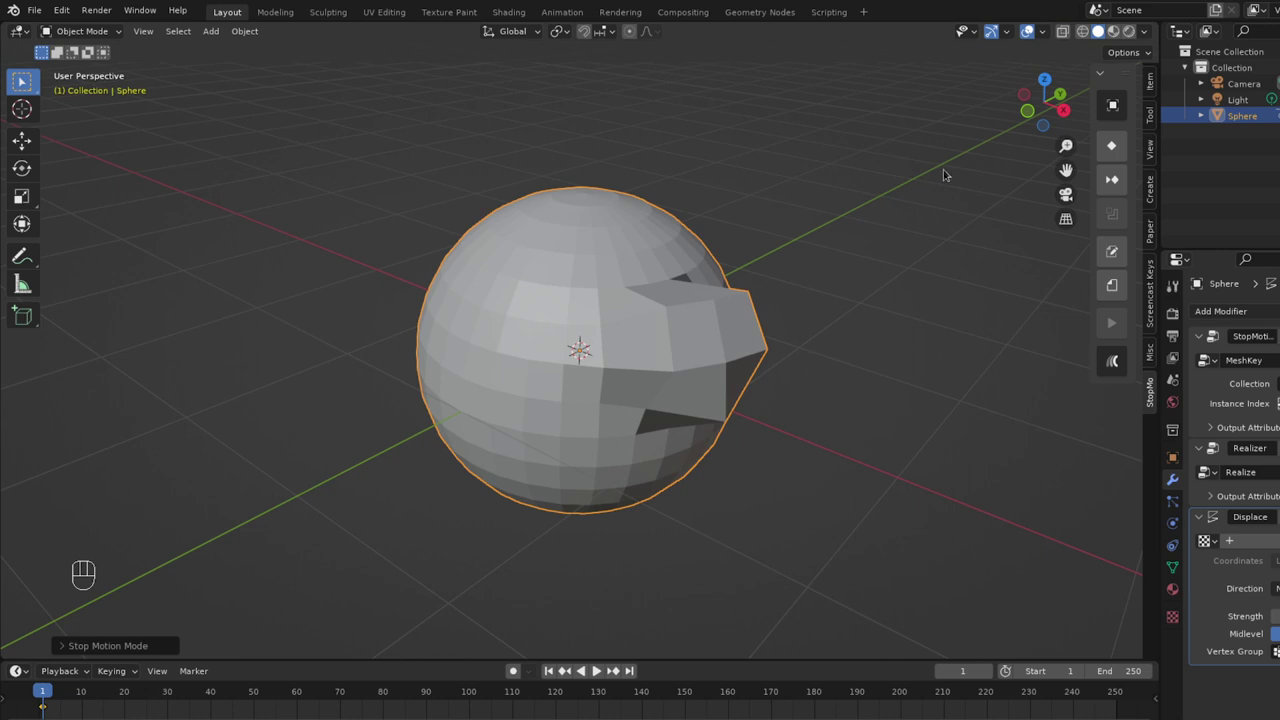
Enlarge the weight-paint brush radius and move to frame 7 to paint the next bulge.
left_click_drag(1120, 109, 1144, 196)
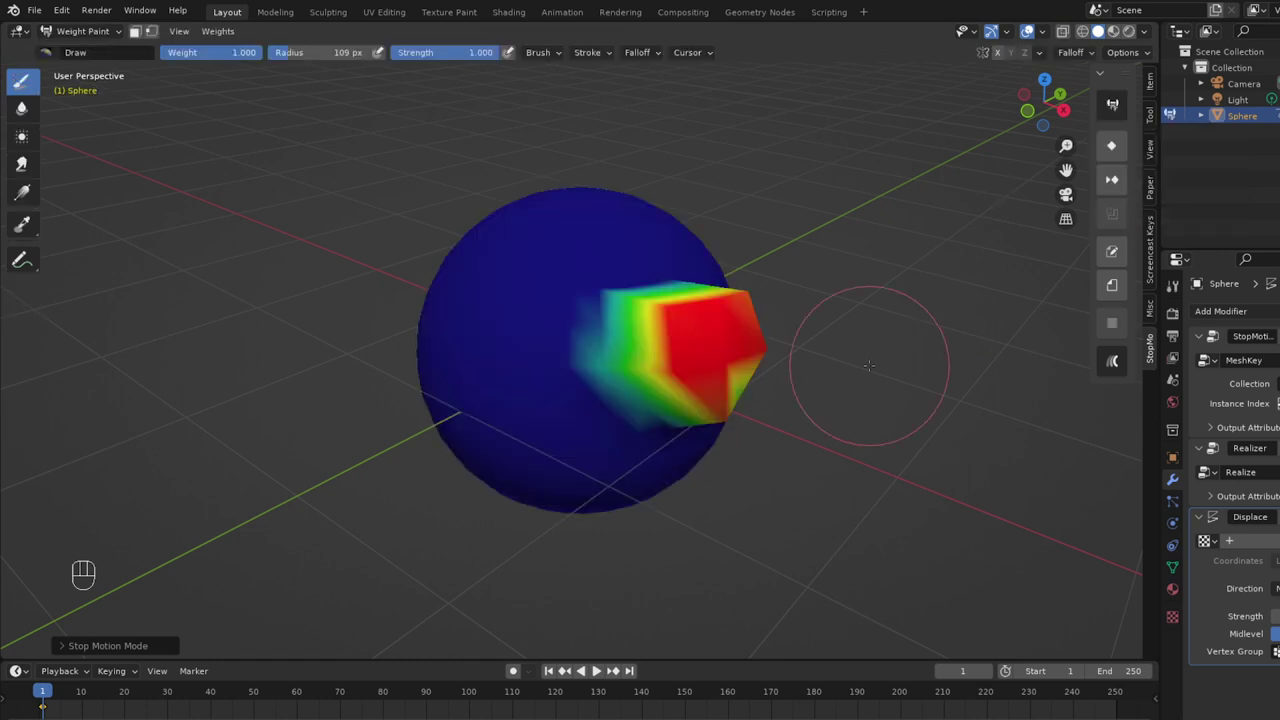
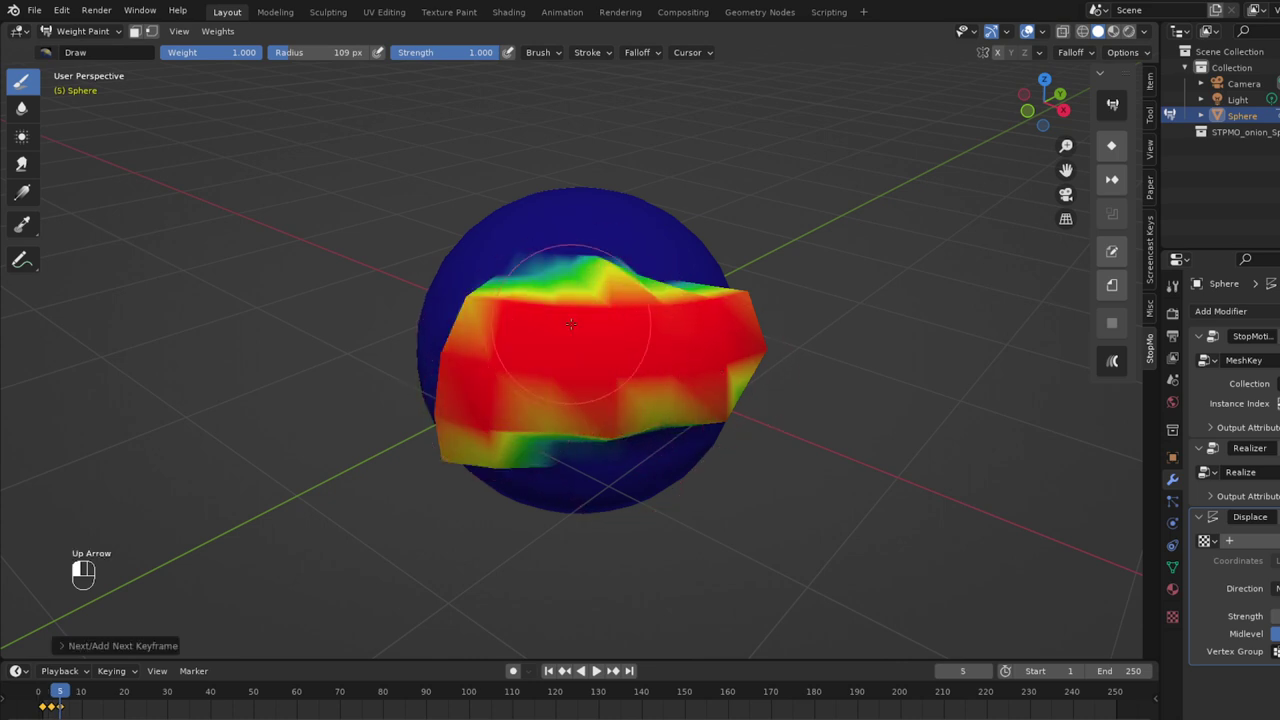
left_click_drag(68, 692, 72, 693)
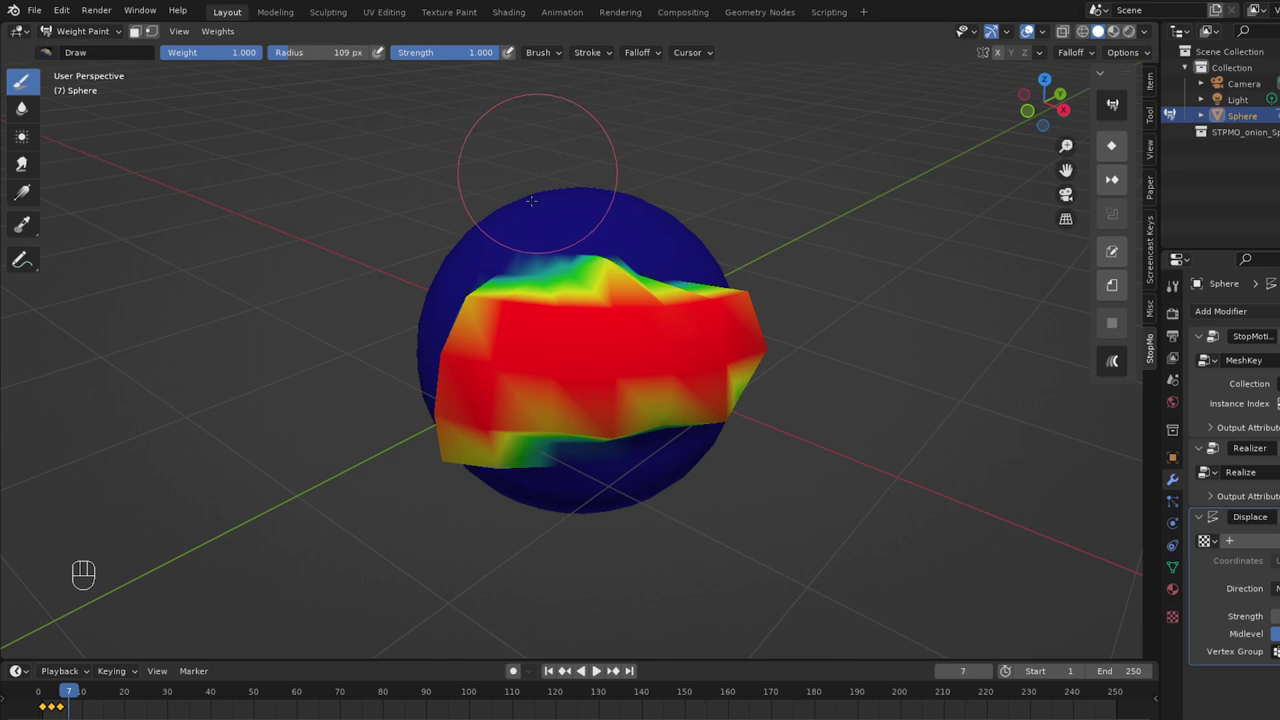
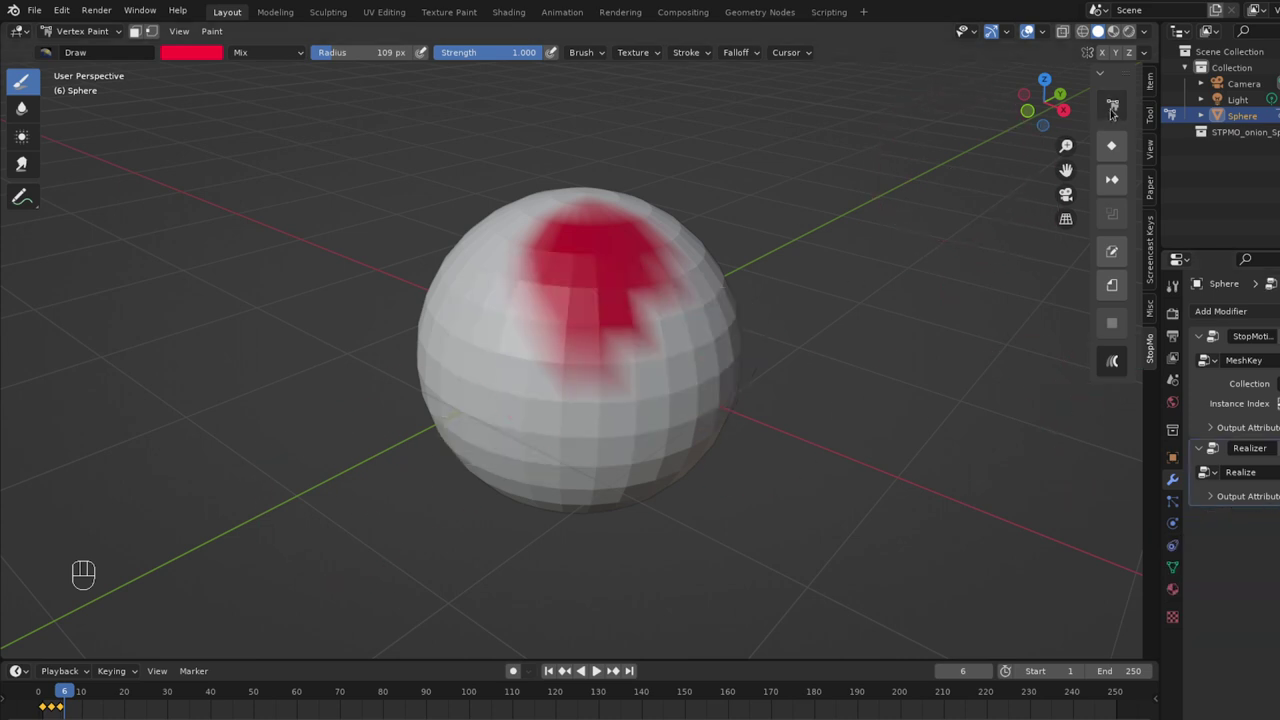
Adjust the sphere in the viewport and scrub back to frame 5 then forward to key mesh edits.
left_click_drag(1114, 109, 1119, 129)
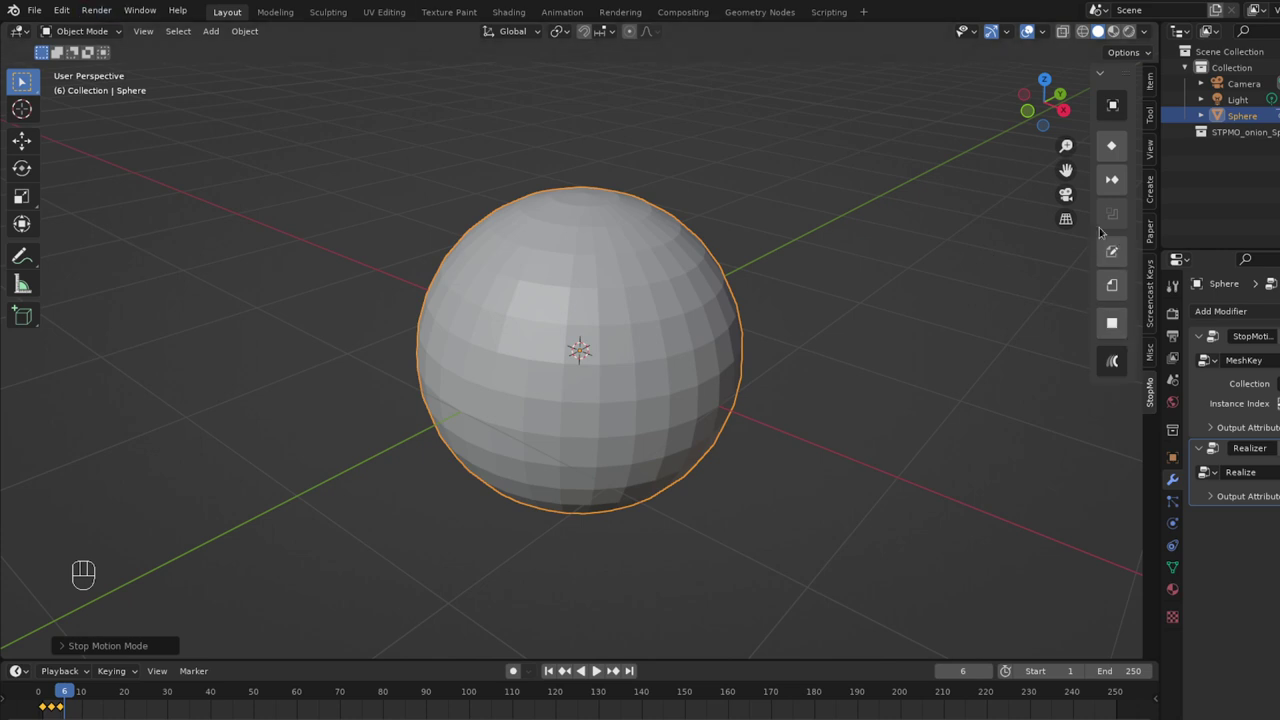
left_click_drag(1112, 99, 1136, 144)
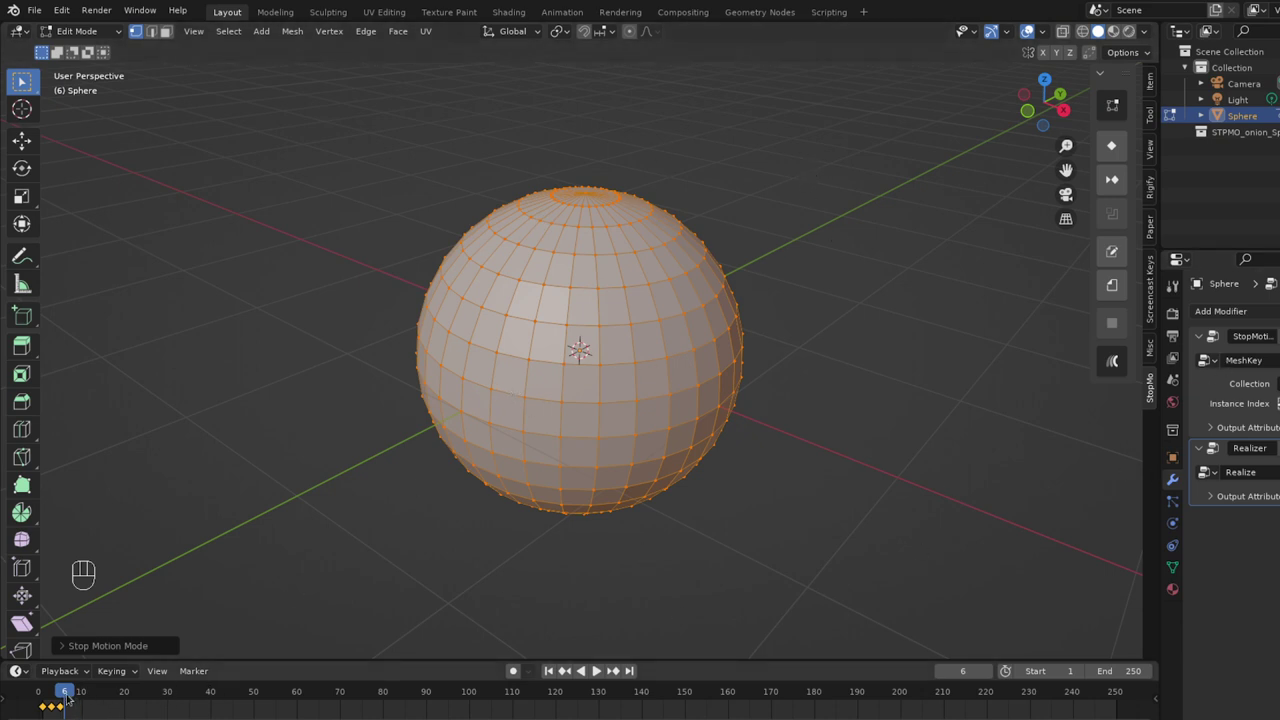
left_click_drag(67, 690, 65, 697)
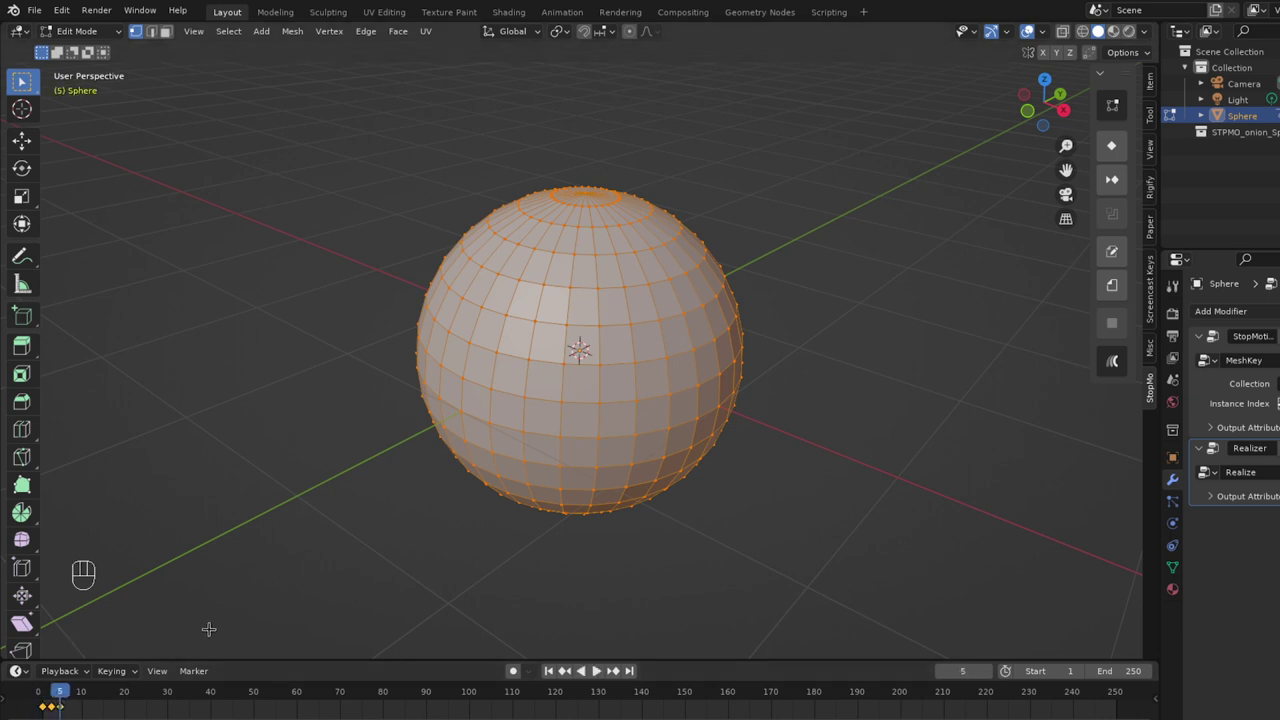
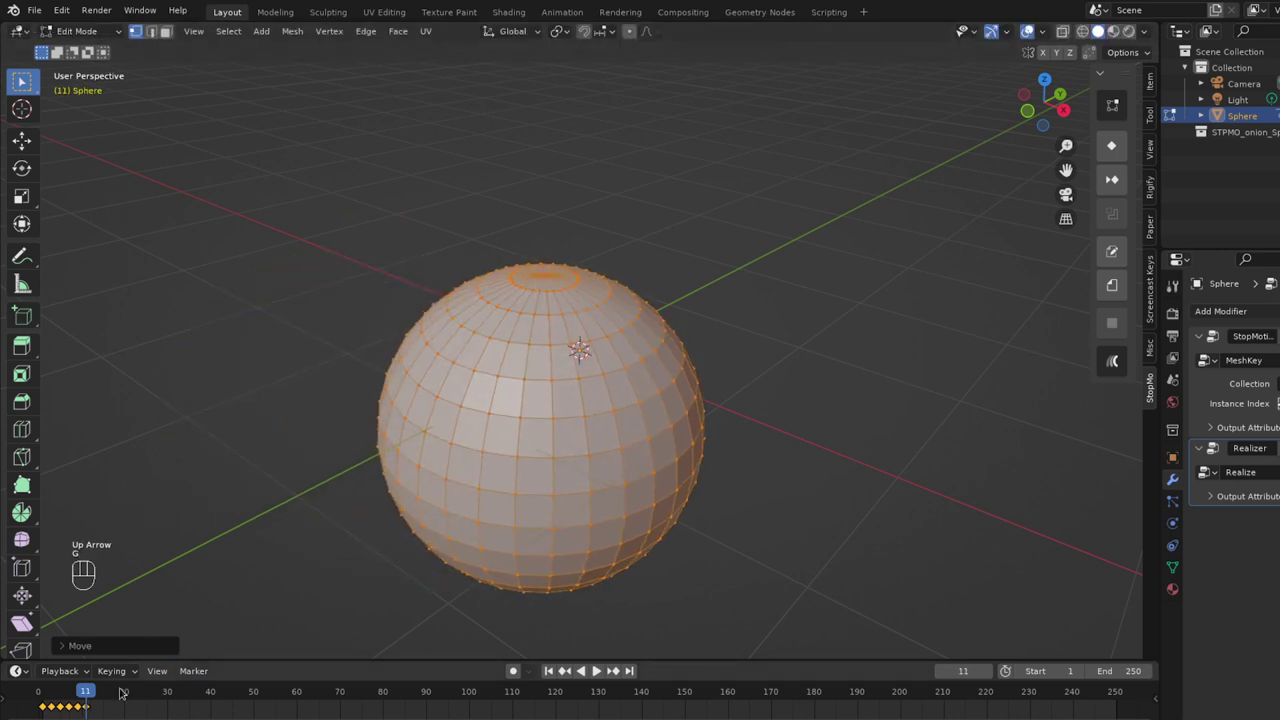
left_click_drag(83, 690, 91, 686)
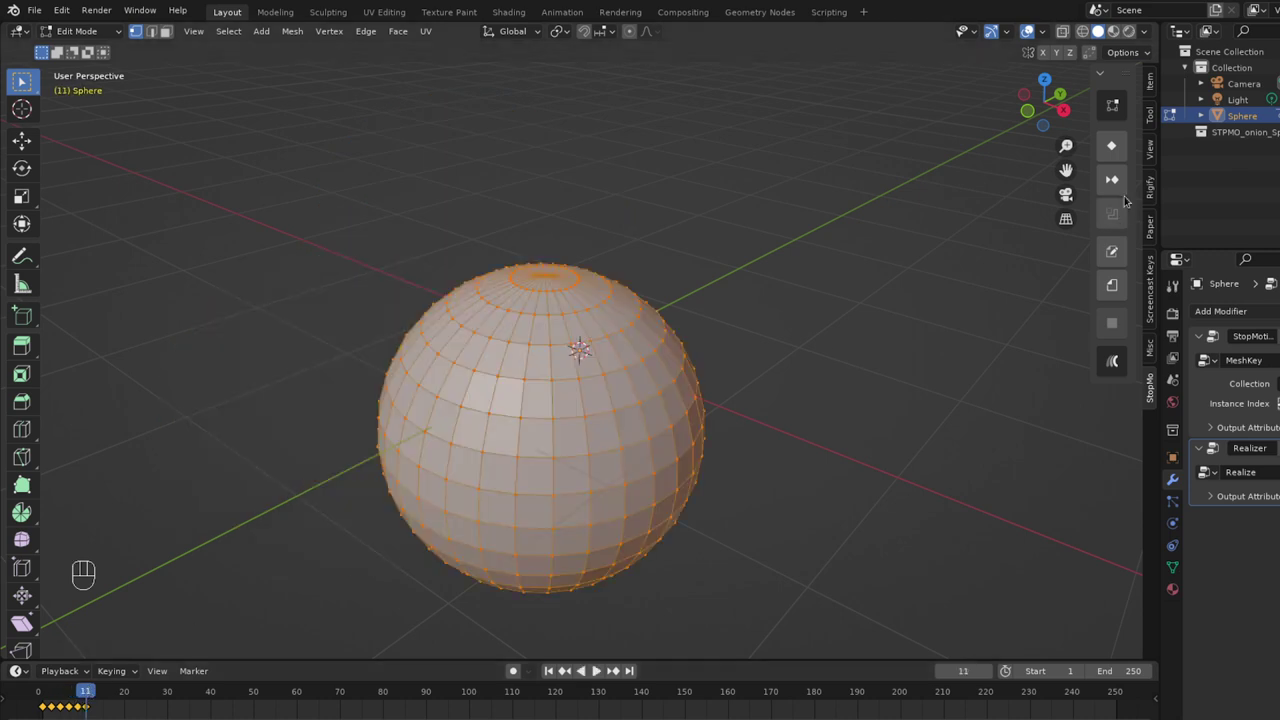
Return to the whole object and turn on the add-on's Toggle Updater for live frame edits.
left_click(1122, 111)
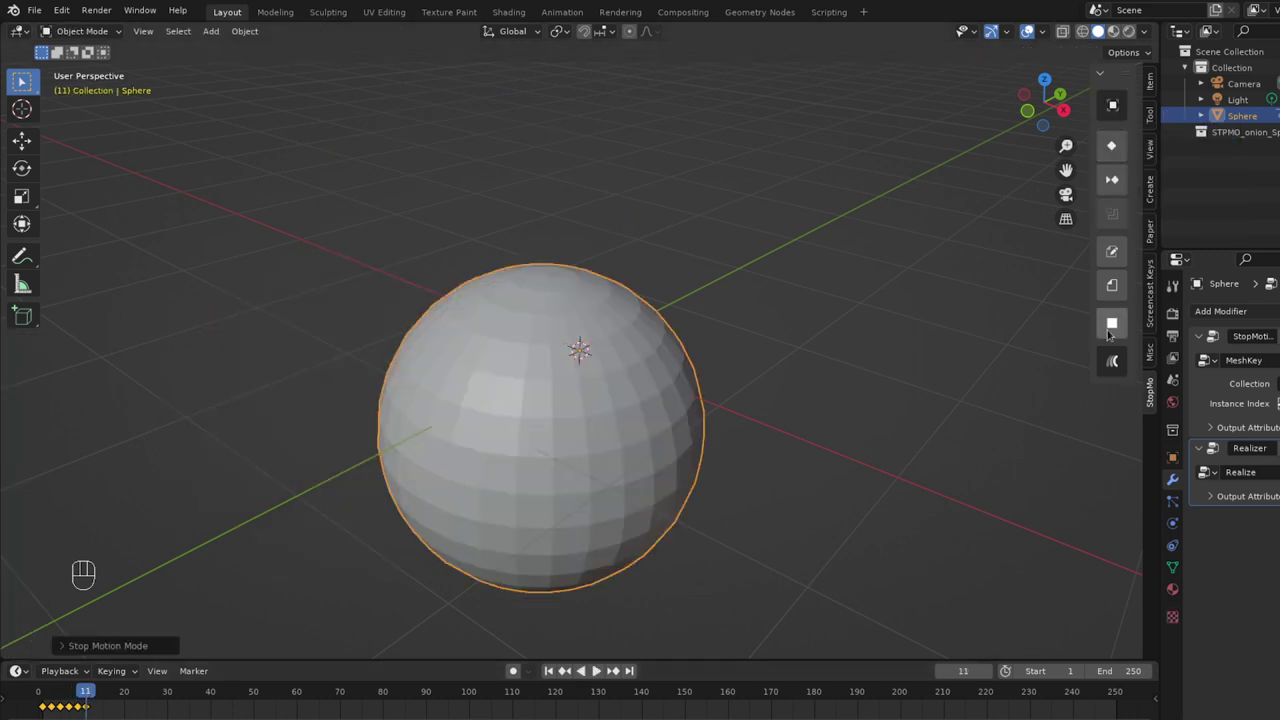
left_click(1114, 322)
left_click_drag(107, 34, 107, 61)
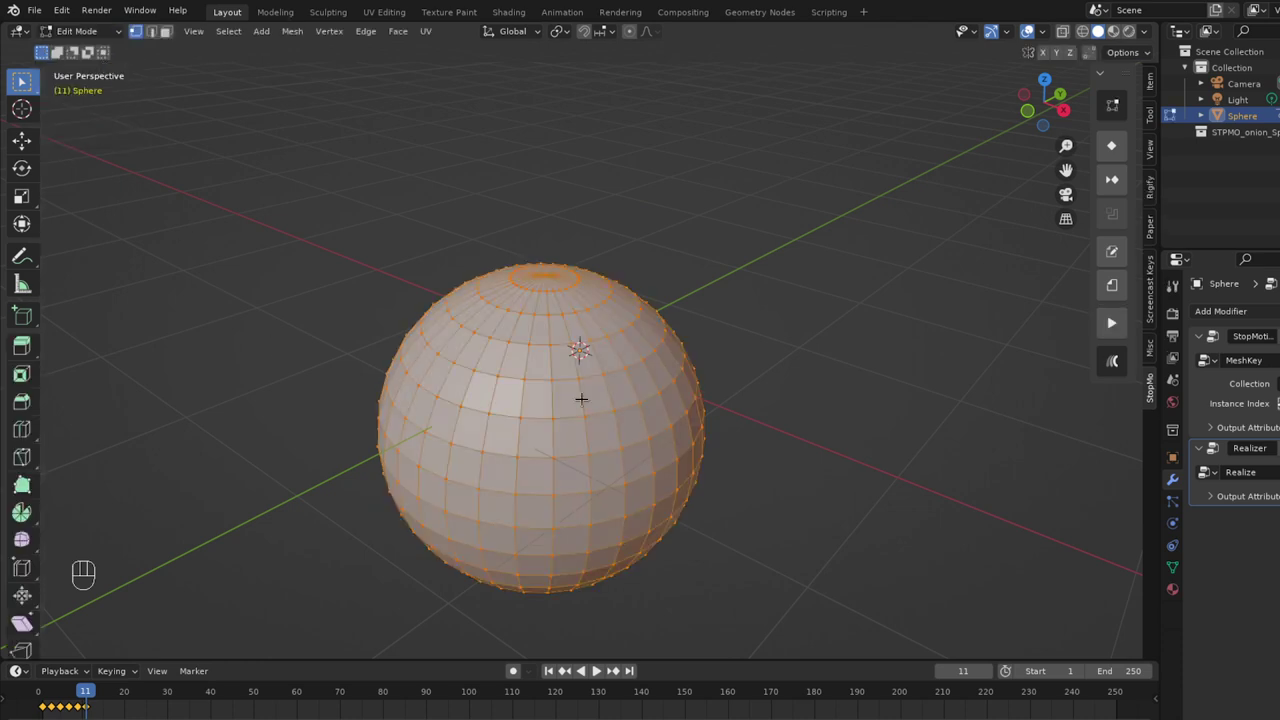
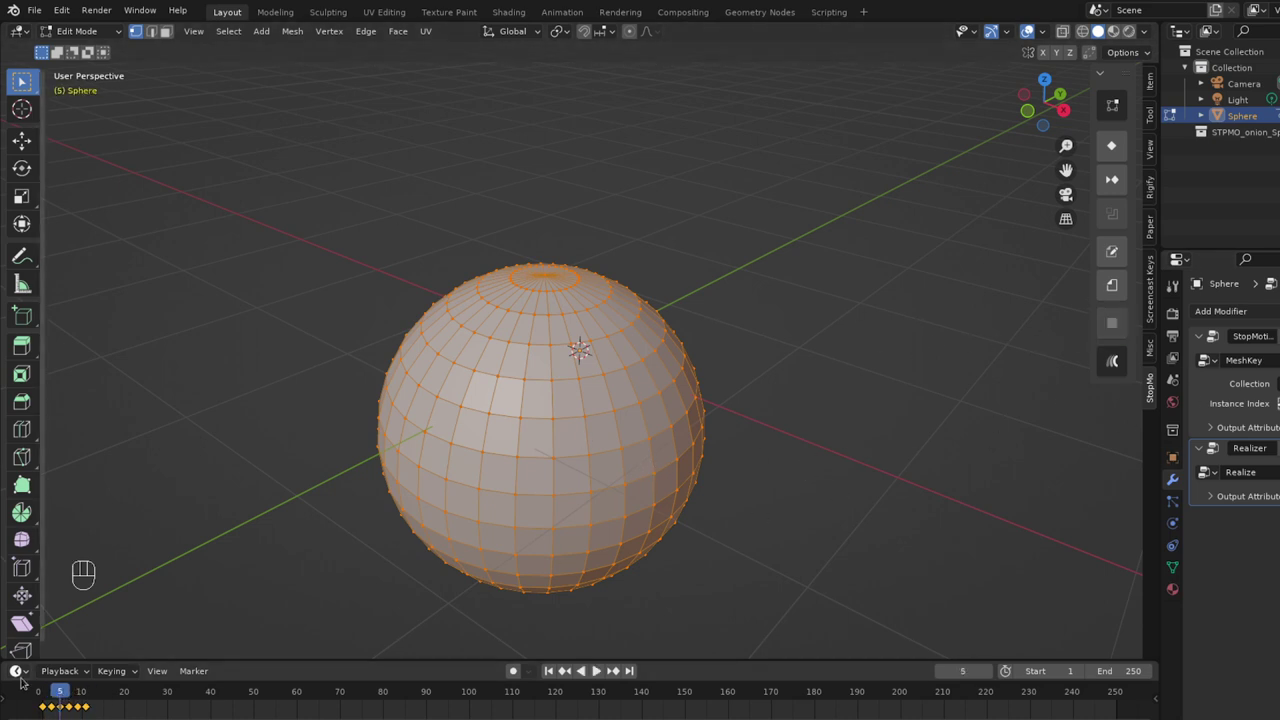
Shift the mesh toward the upper left, then scrub frames 13, 7 and back to compare positions.
left_click_drag(67, 690, 75, 688)
key("Tab")
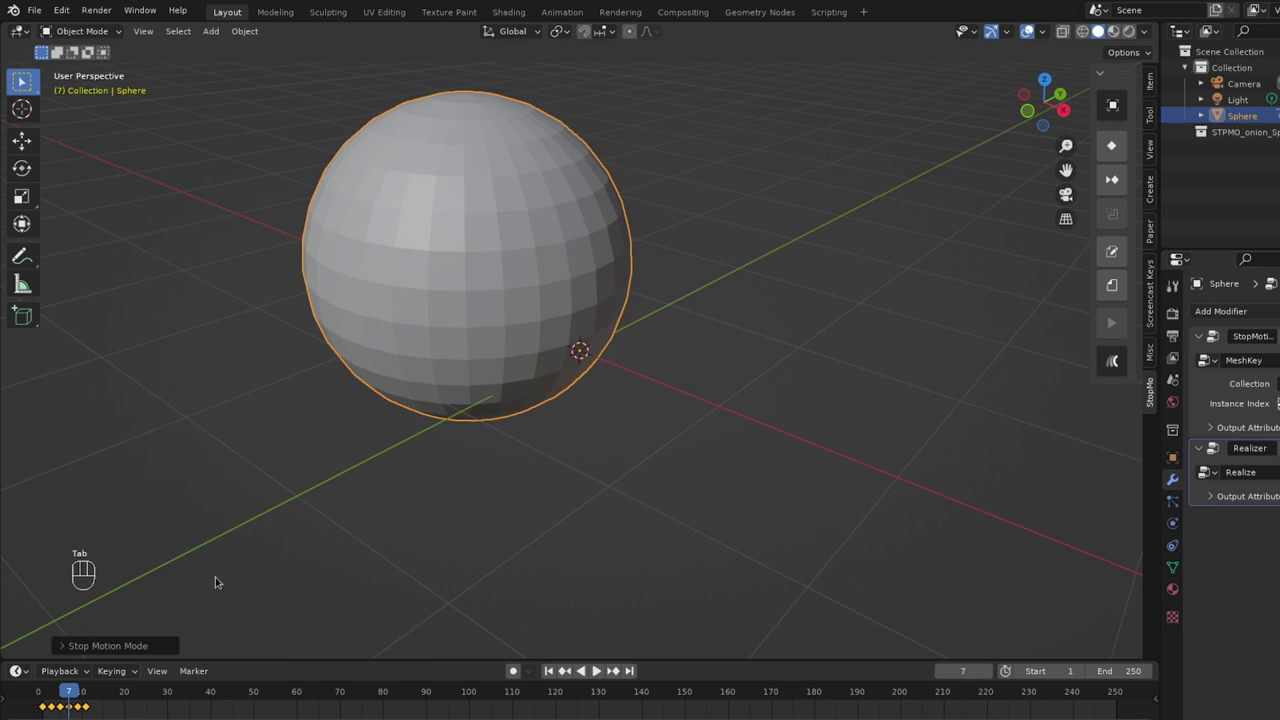
left_click_drag(78, 690, 99, 701)
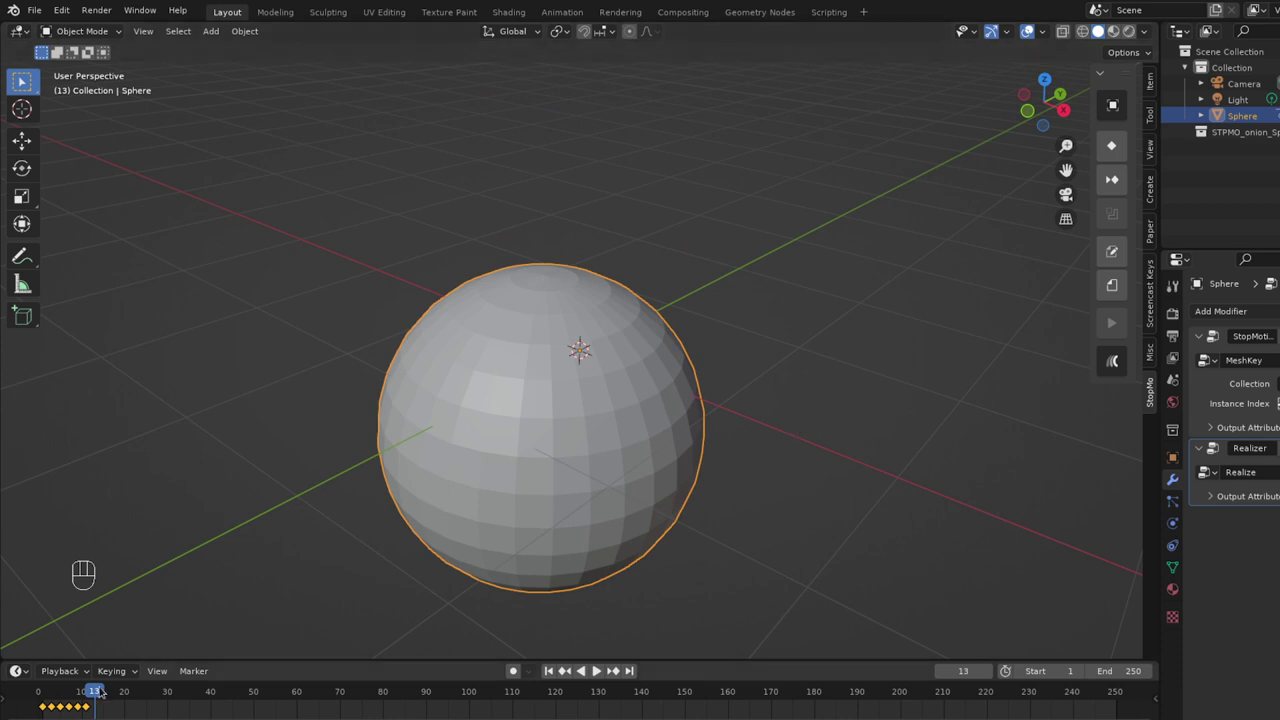
left_click_drag(102, 690, 73, 693)
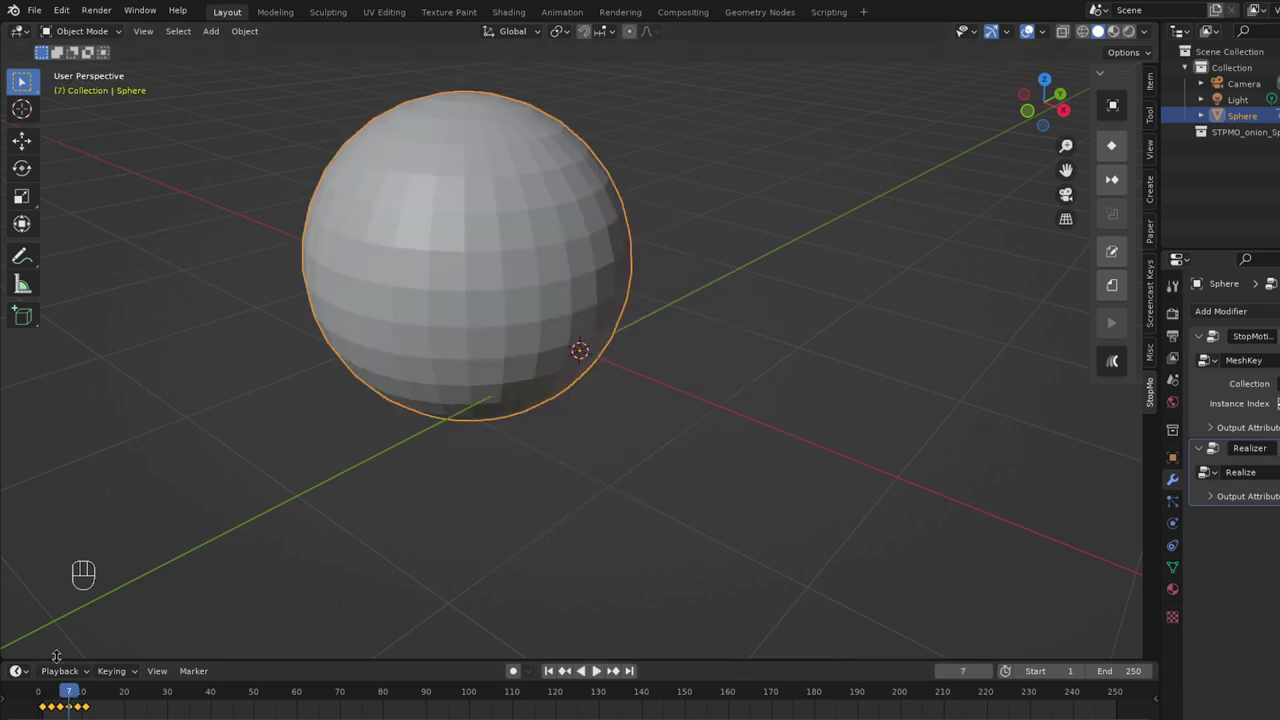
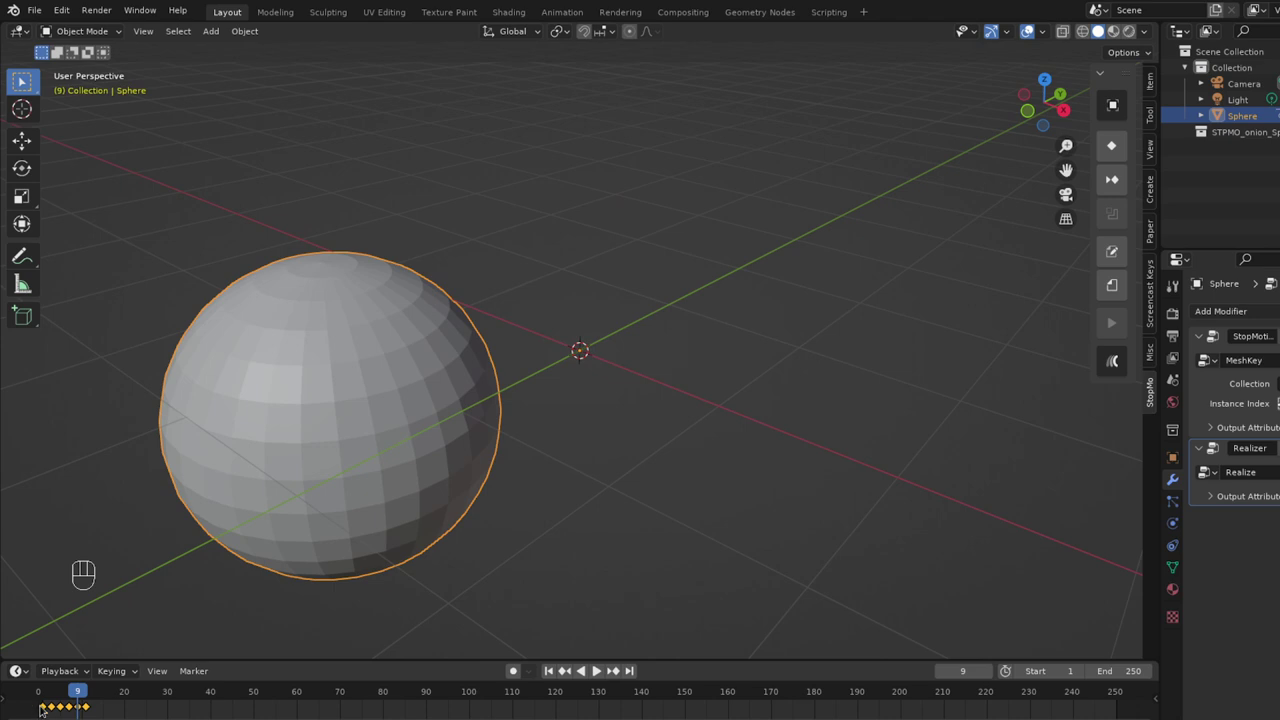
left_click_drag(81, 691, 50, 687)
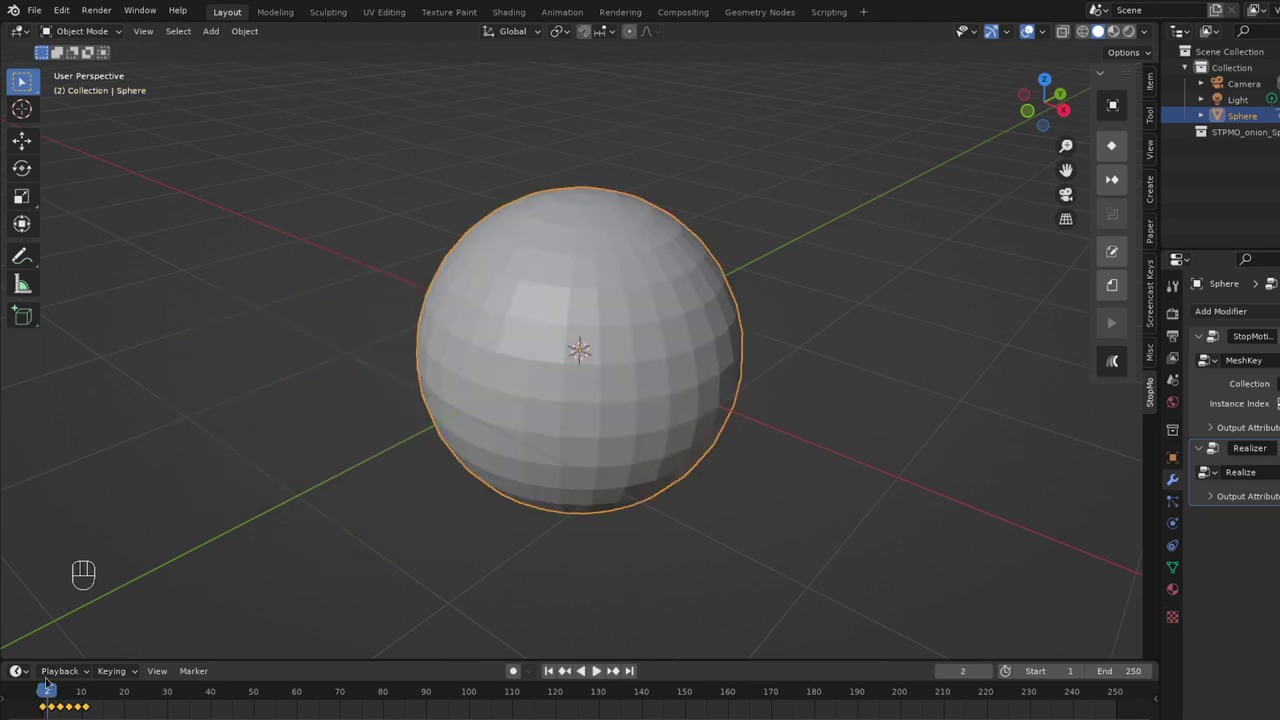